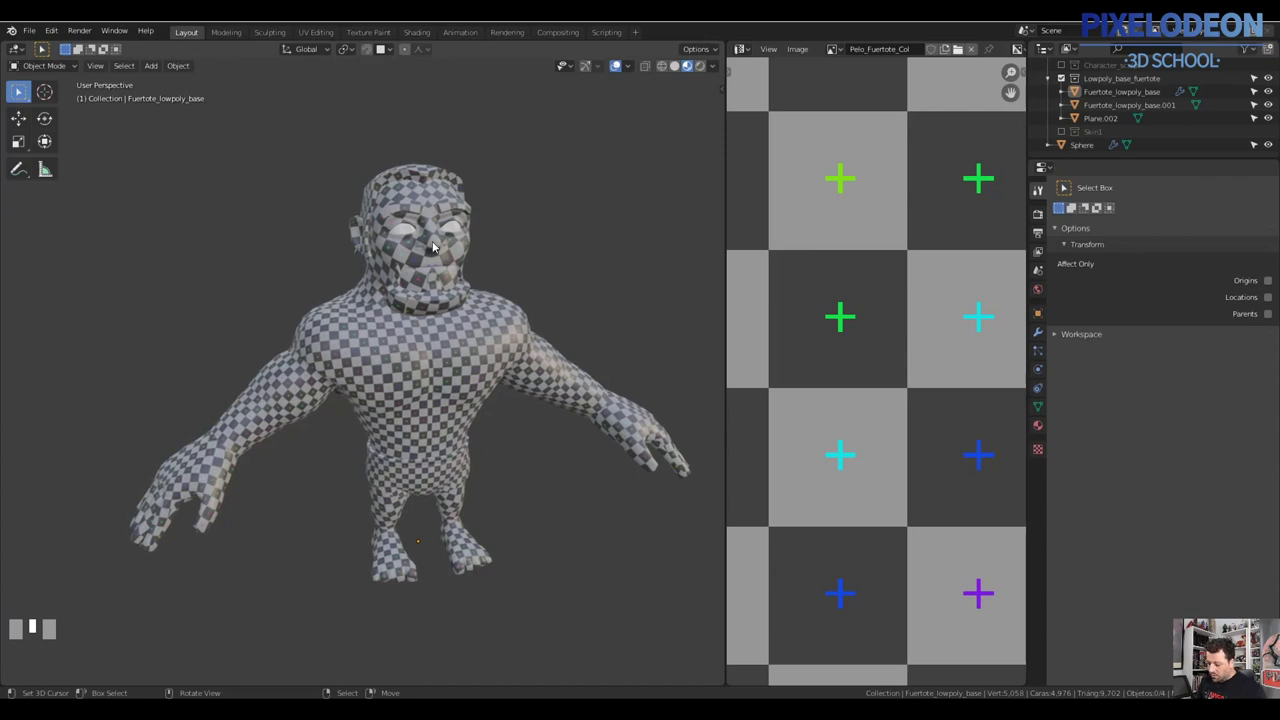
Inspect the checker-textured head and briefs individually by selecting each part
drag(467, 293, 445, 360)
drag(445, 360, 485, 571)
drag(485, 571, 457, 612)
drag(476, 533, 484, 349)
right_click(484, 349)
drag(481, 363, 614, 501)
Deselect all, then make the full Fuertote_lowpoly_base body mesh the active object
key(a)
drag(614, 501, 493, 437)
drag(493, 437, 502, 519)
right_click(502, 519)
drag(467, 517, 440, 254)
drag(440, 254, 506, 459)
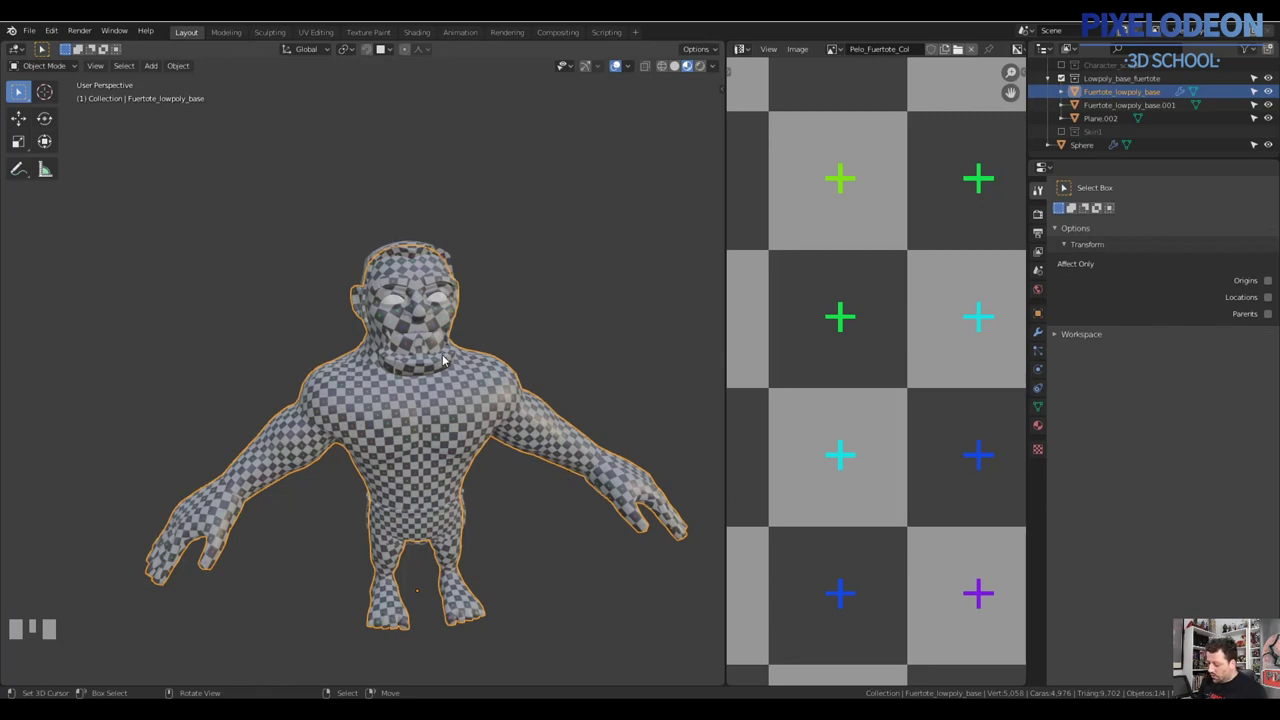
Bring up the interaction-mode menu to switch the body into Texture Paint
drag(446, 359, 514, 433)
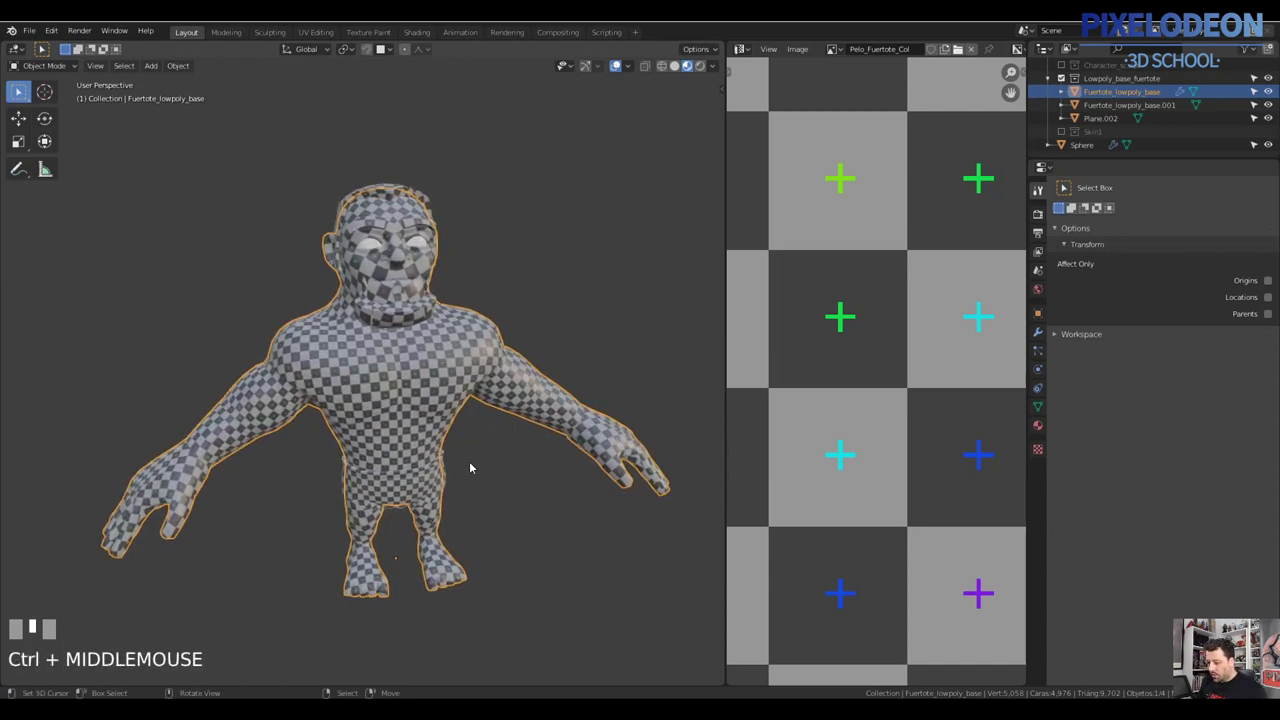
key(Tab)
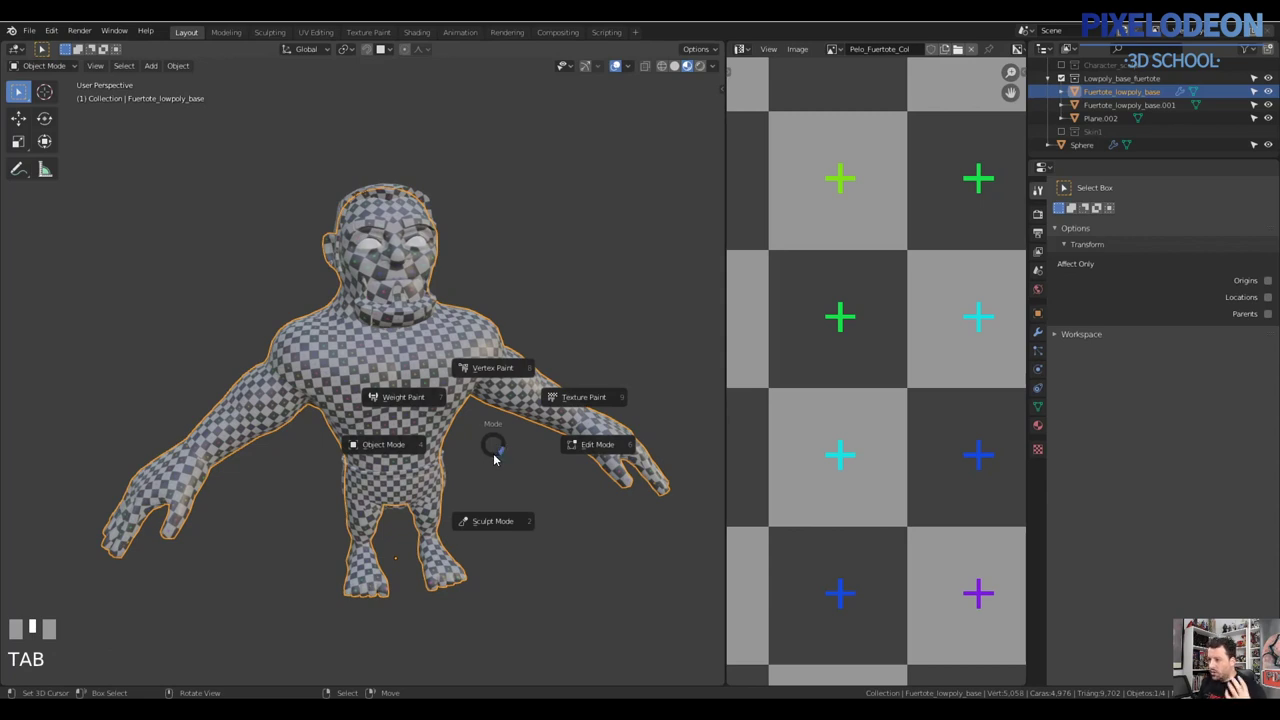
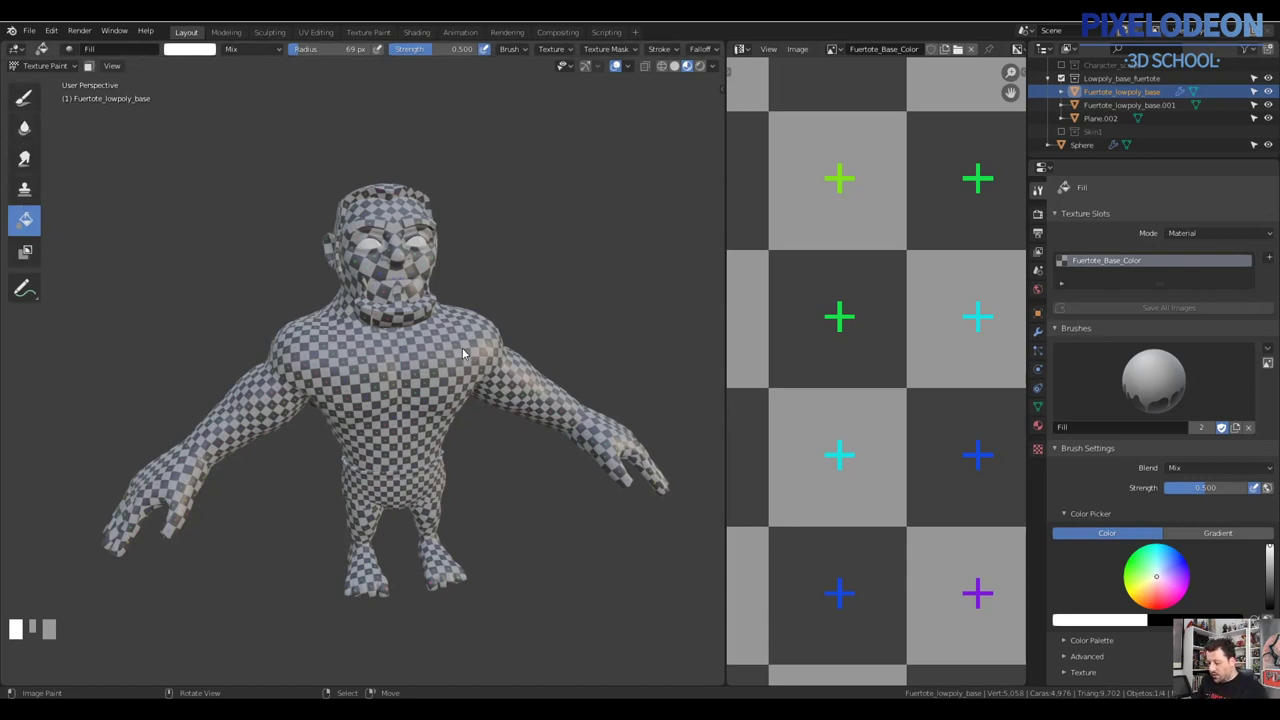
Choose the Draw brush and raise its strength to 0.700 in the sidebar settings
middle_click(464, 351)
drag(33, 115, 555, 438)
drag(555, 438, 721, 90)
key(n)
drag(721, 90, 566, 393)
key(n)
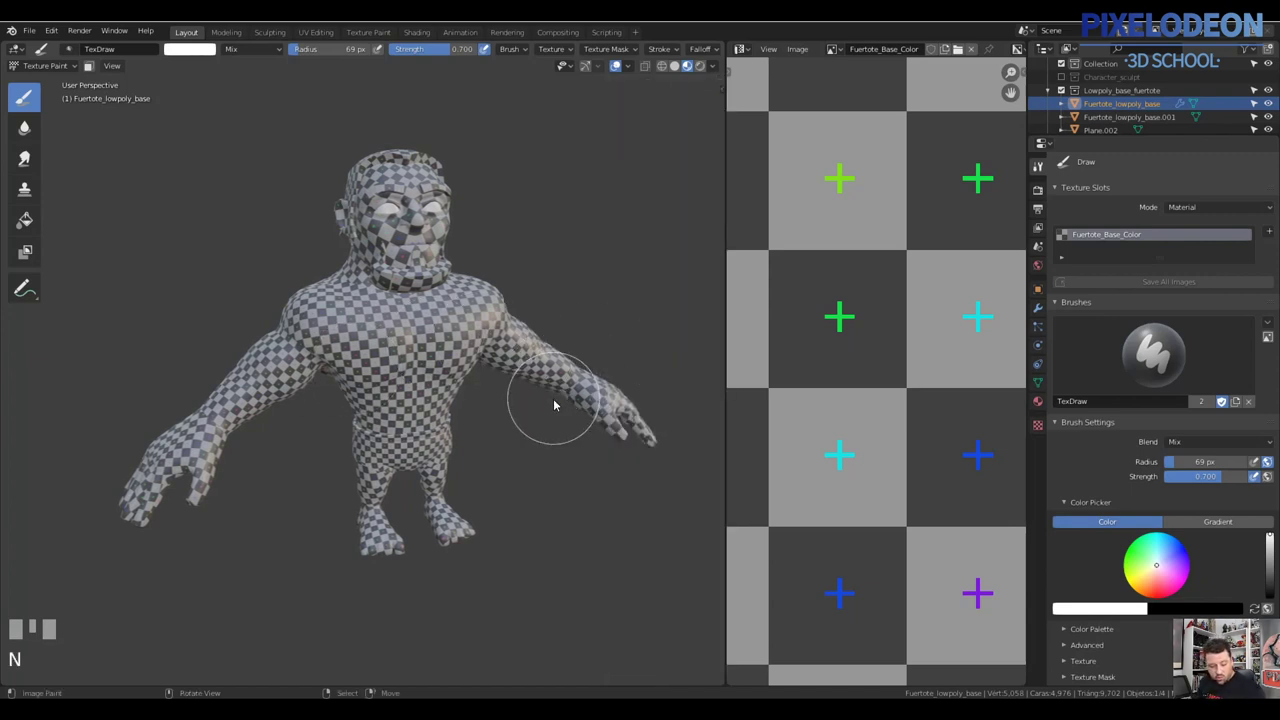
Maximize the Texture Paint viewport to fill the whole window
key(ctrl+alt+space)
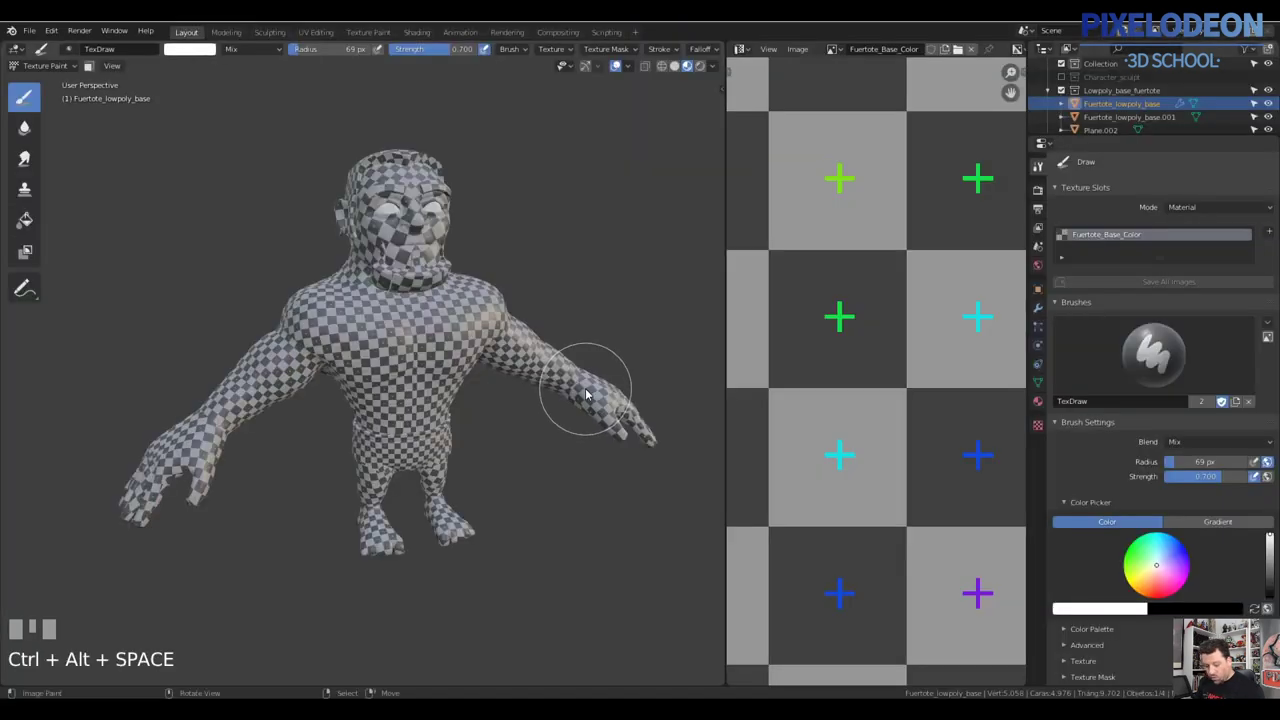
key(ctrl+space)
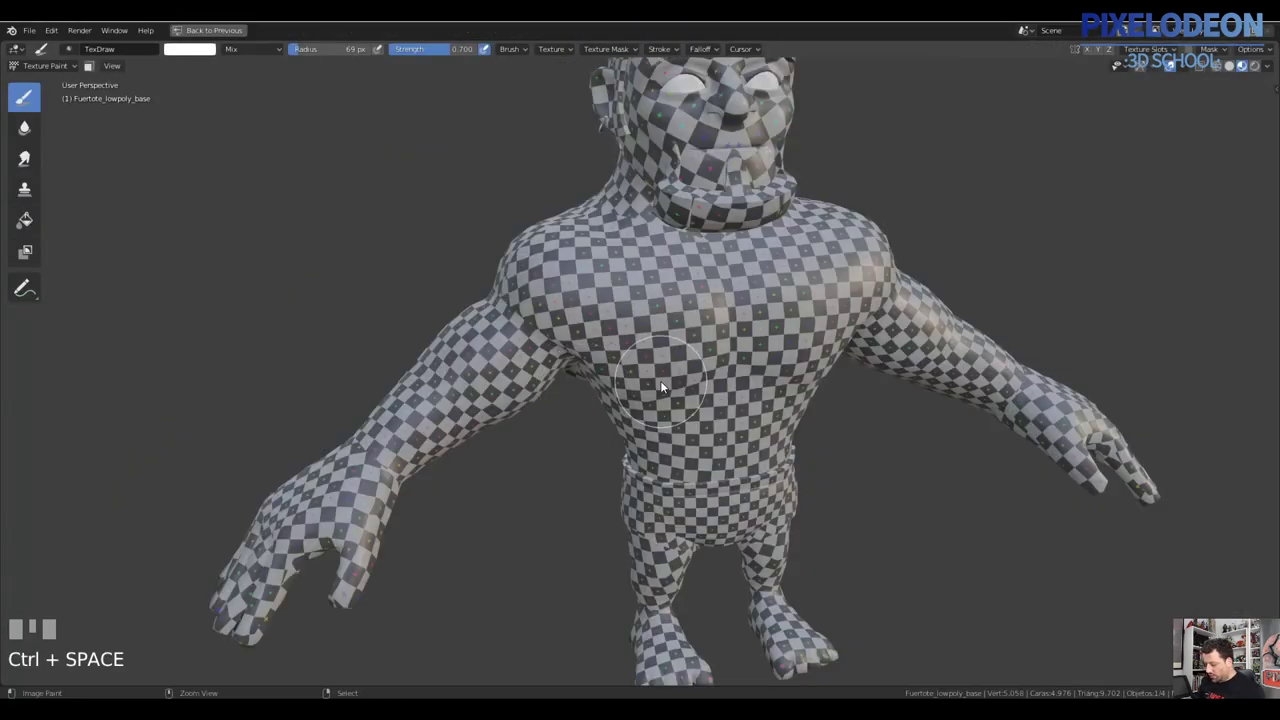
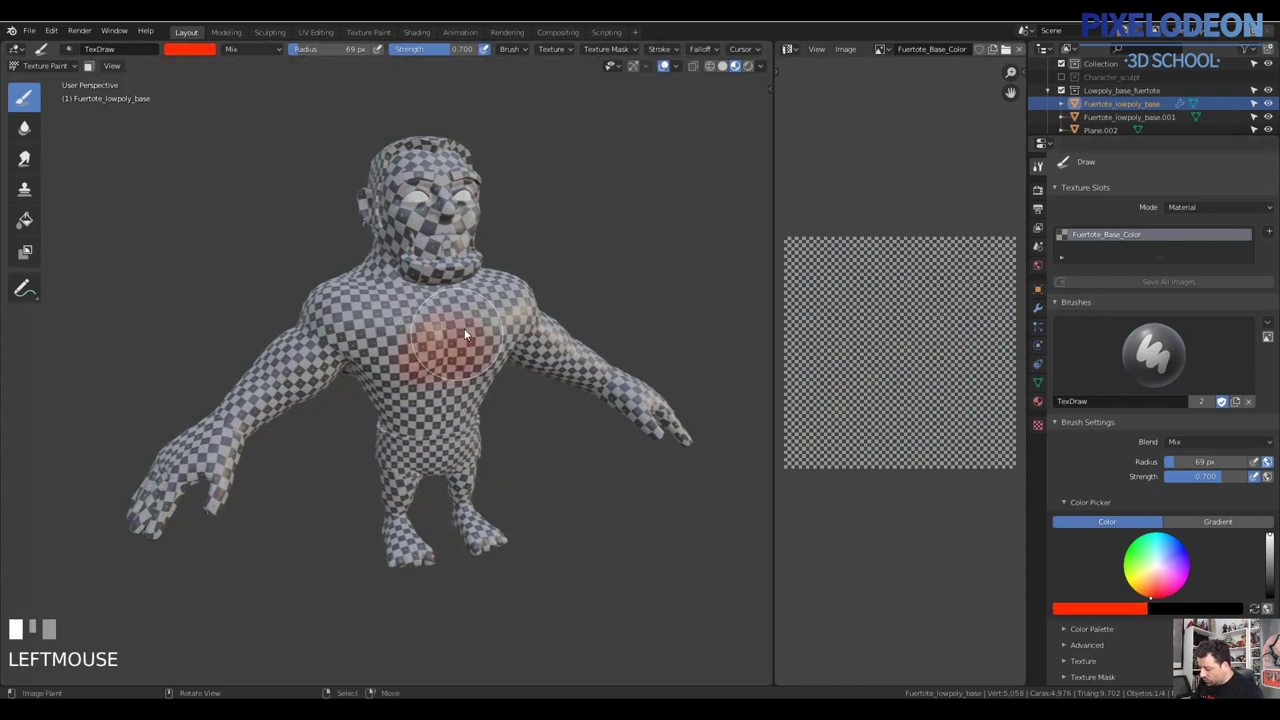
Paint red strokes across both sides of the chest, leaving the brush radius unchanged
drag(476, 358, 496, 349)
key(f)
click(496, 349)
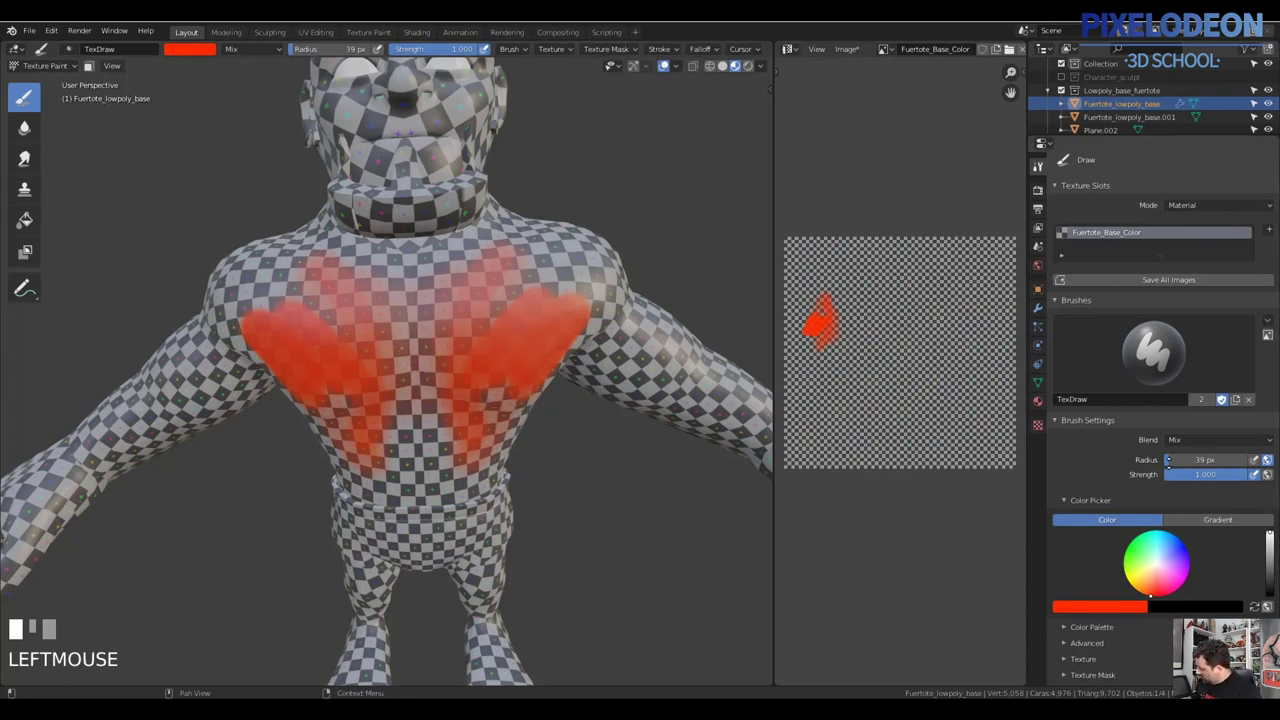
key(f)
drag(561, 349, 555, 352)
right_click(555, 352)
Raise the draw brush strength to full 1.000
key(f)
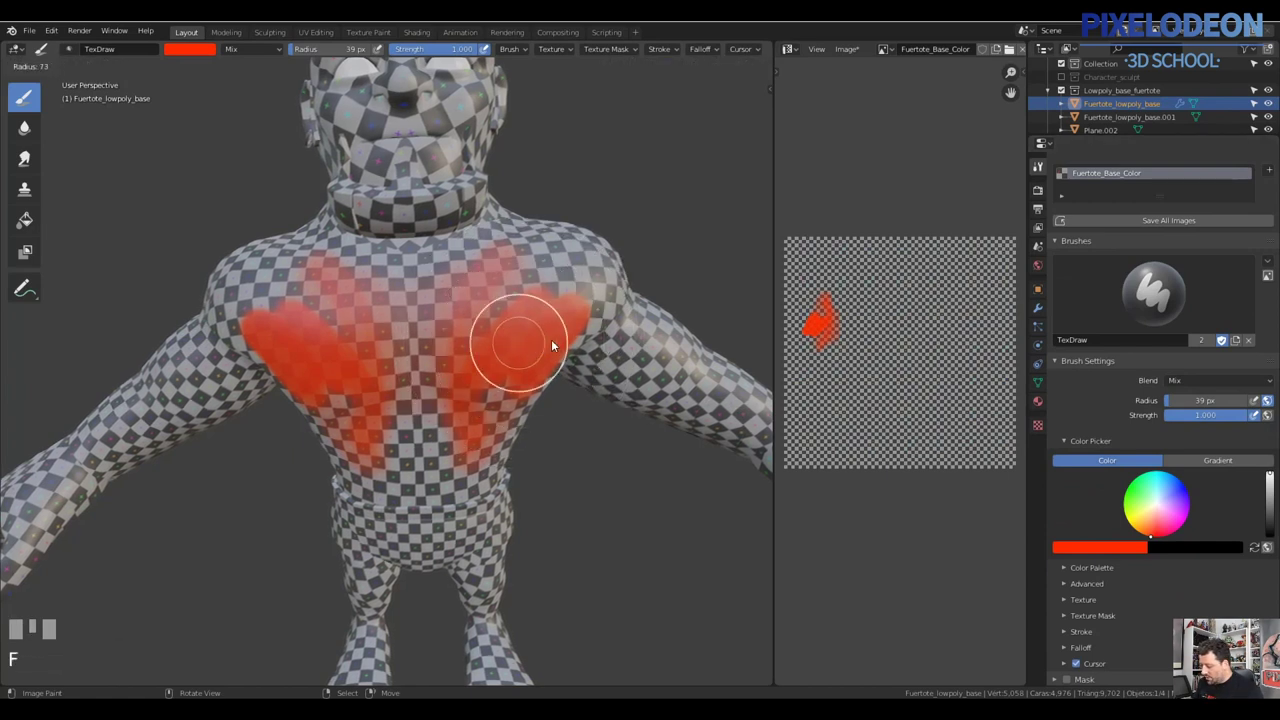
right_click(558, 348)
key(shift+f)
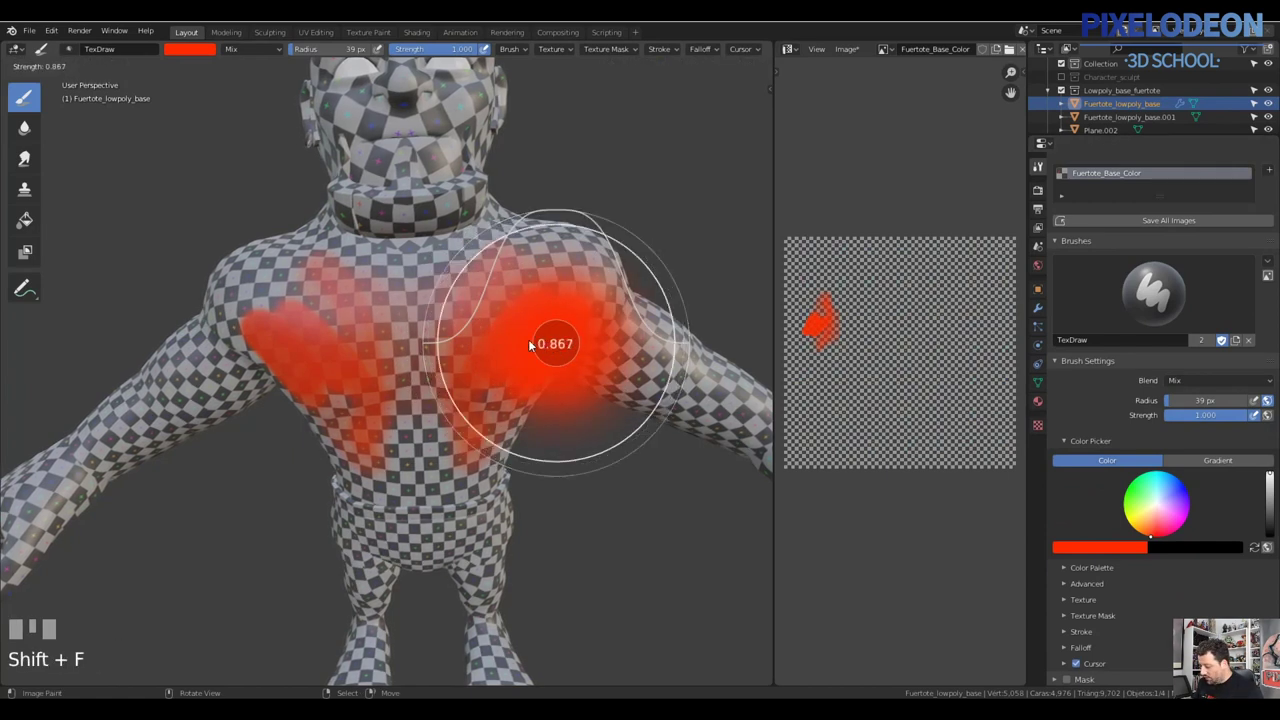
click(500, 357)
key(shift+f)
click(591, 367)
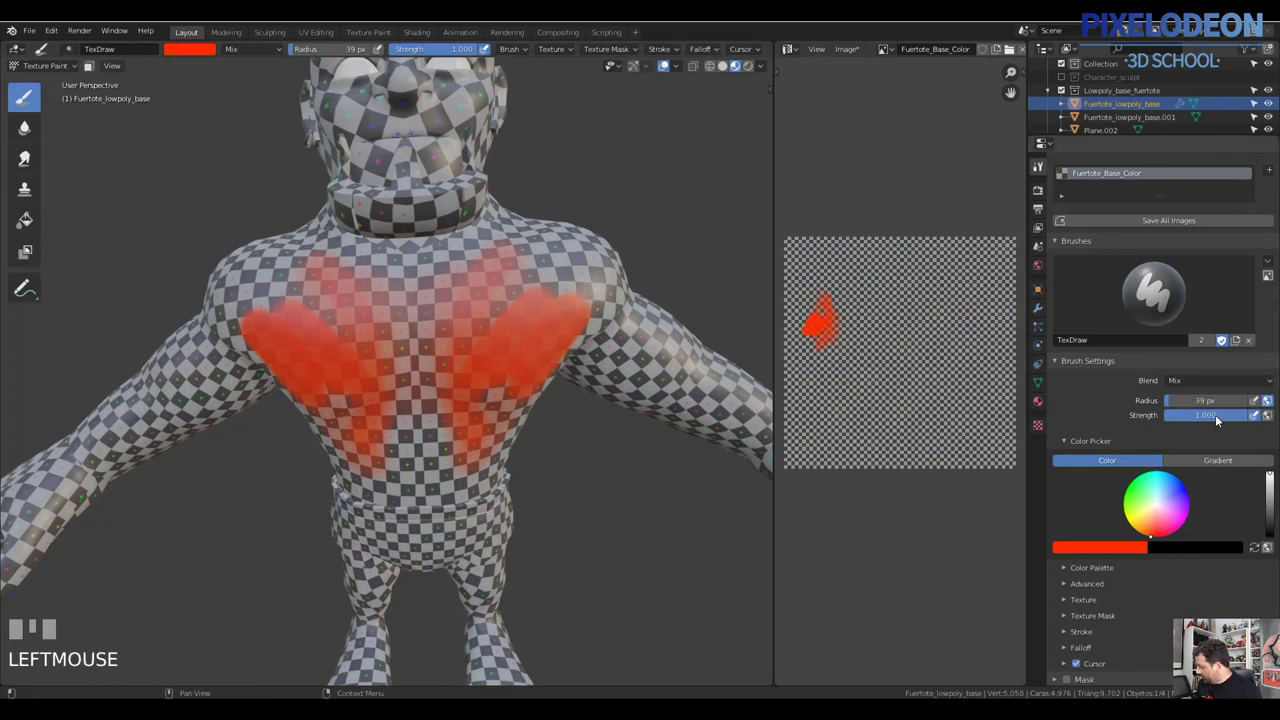
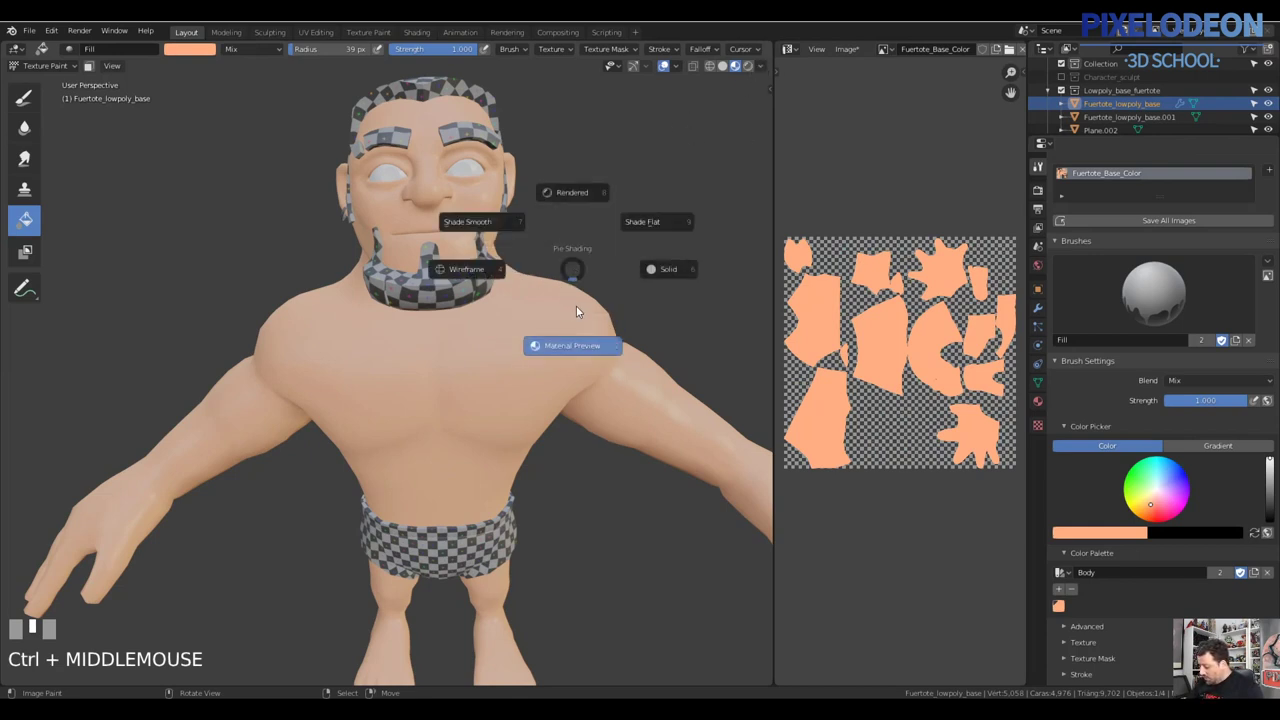
Pull the view back to show the whole skin-toned character
drag(767, 66, 586, 307)
drag(586, 307, 731, 69)
drag(731, 69, 495, 482)
drag(495, 482, 82, 177)
drag(82, 177, 529, 362)
drag(529, 362, 1279, 410)
drag(1279, 410, 1076, 439)
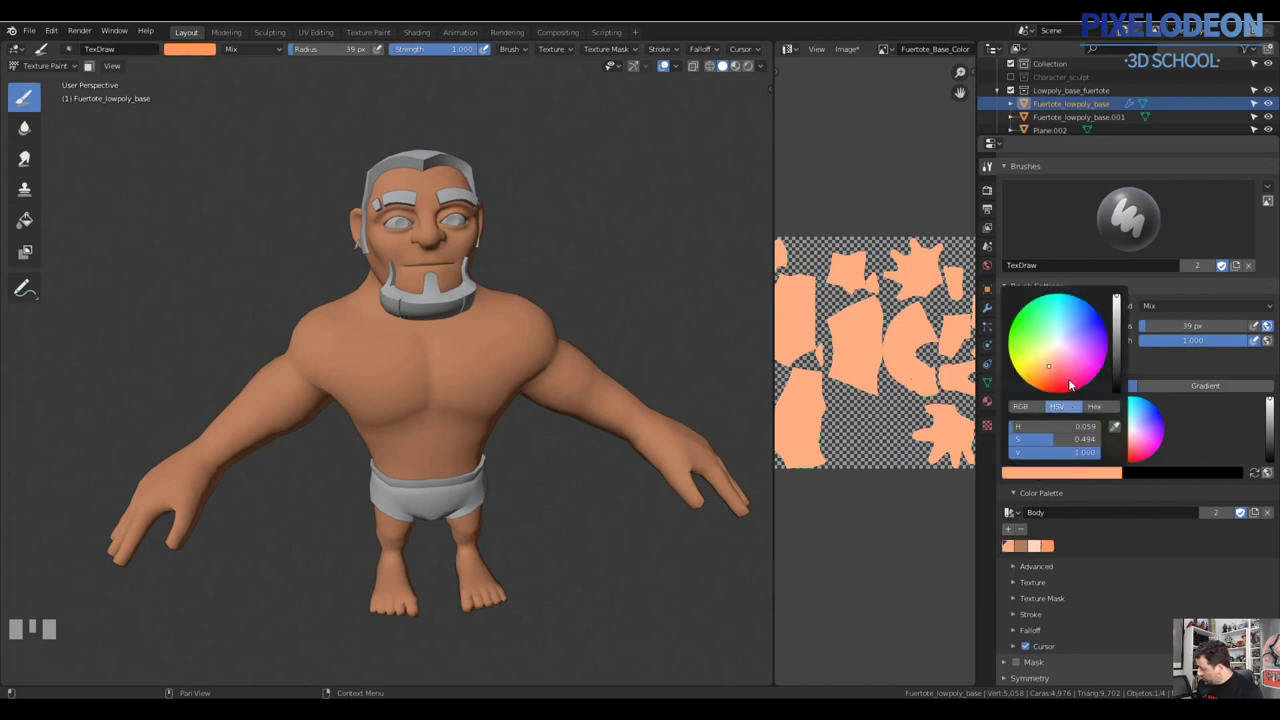
Add a fifth skin tone swatch to the Body palette
click(1054, 367)
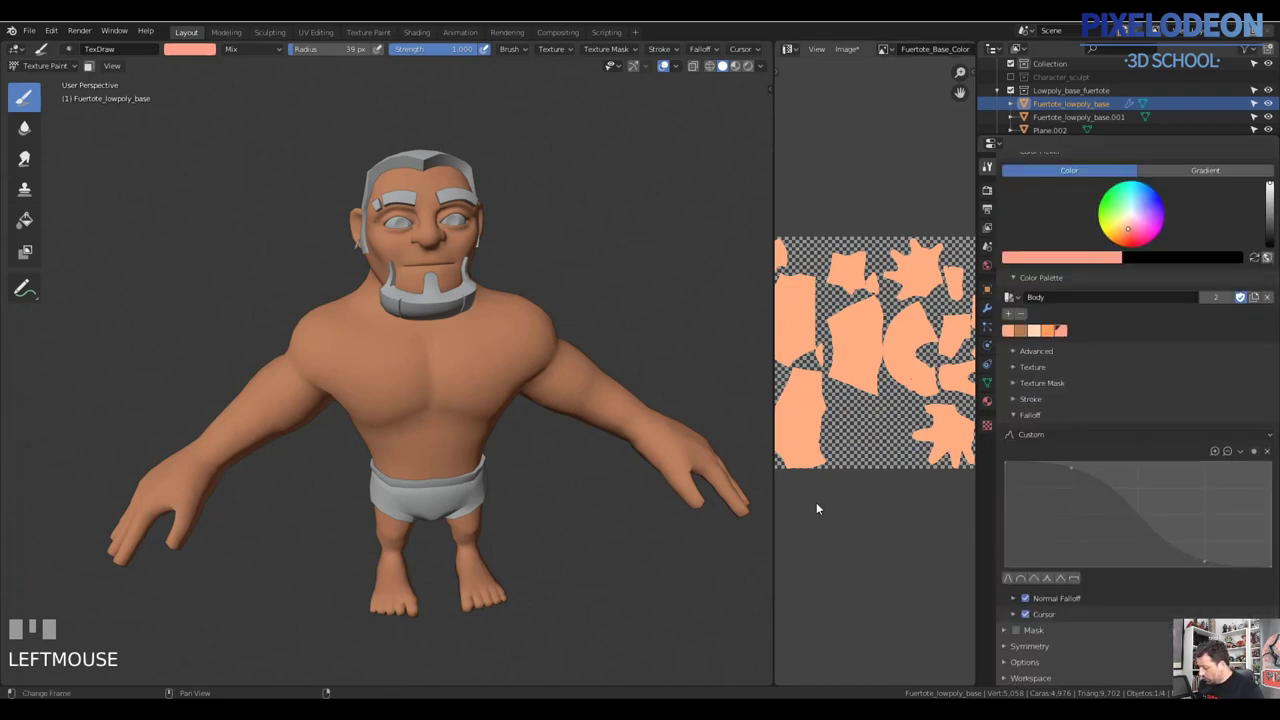
Check that the painting brush strength stays at full before duplicating it as TexDraw.001
key(f)
middle_click(501, 396)
right_click(519, 394)
key(shift+f)
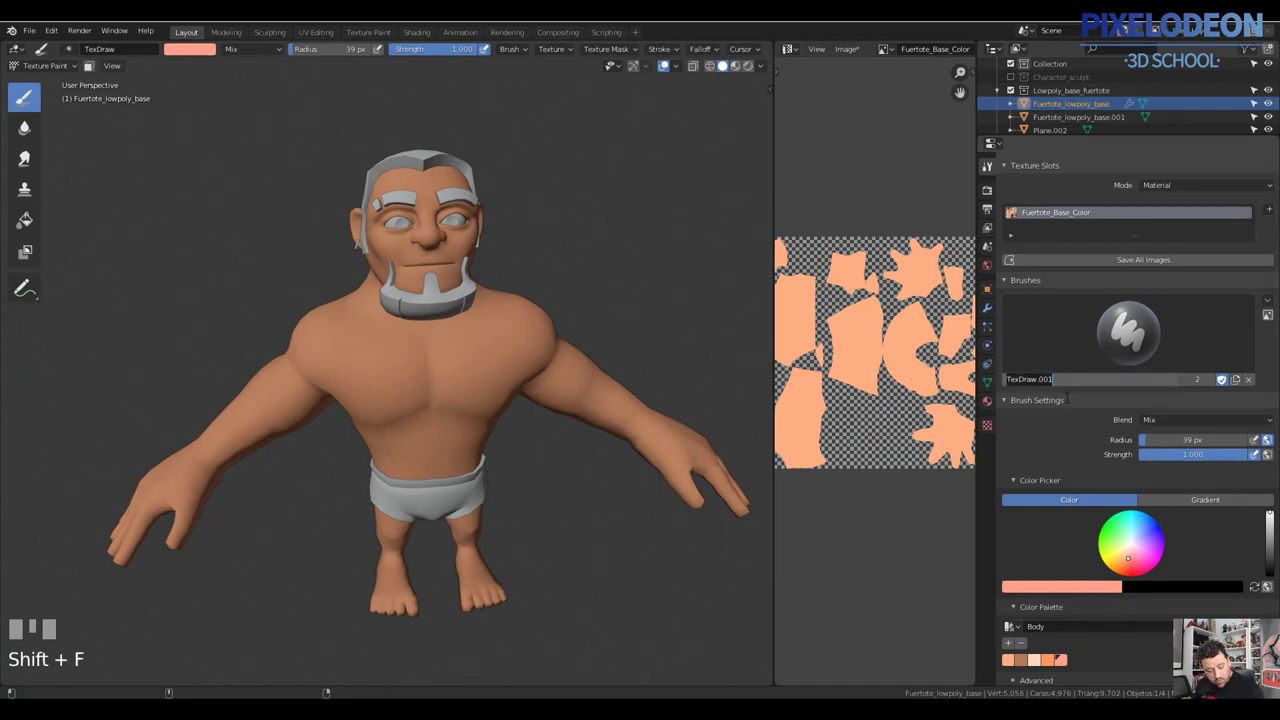
drag(1078, 406, 474, 401)
key(Return)
key(shift+f)
middle_click(474, 401)
drag(482, 399, 474, 419)
key(ctrl+z)
key(ctrl+z)
key(shift+f)
drag(474, 419, 1221, 250)
key(ctrl+z)
drag(1221, 250, 417, 474)
key(ctrl+z)
drag(417, 474, 383, 352)
key(f)
Undo trial strokes and test thin dark crease lines on the back with a shrunken brush
click(383, 352)
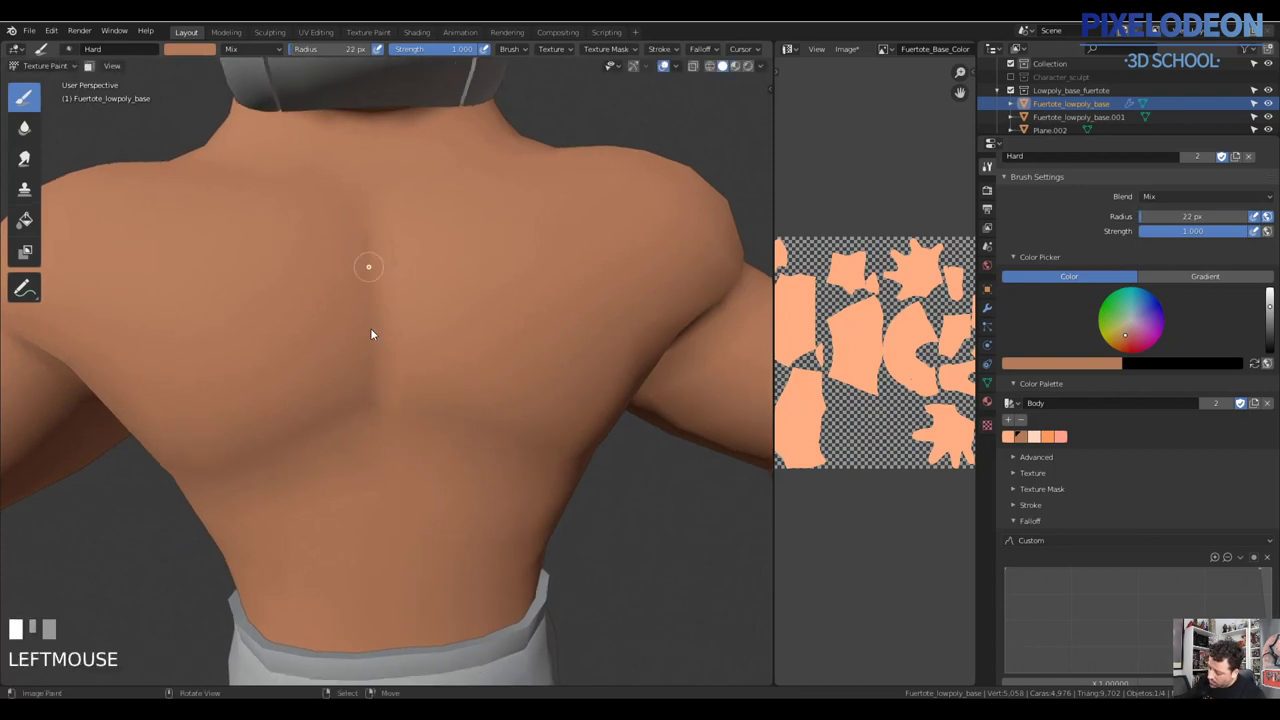
key(ctrl+z)
click(428, 362)
drag(409, 376, 392, 274)
key(ctrl+z)
drag(392, 274, 431, 335)
key(ctrl+z)
drag(431, 335, 392, 383)
key(ctrl+z)
key(z)
Draw dark crease lines along the spine and under the shoulder blades, then enlarge the Soften brush
drag(392, 383, 589, 445)
key(ctrl+z)
drag(589, 445, 459, 445)
drag(459, 445, 540, 392)
drag(540, 392, 80, 178)
key(z)
drag(80, 178, 523, 422)
Shrink the Soften brush and blur the dark spine and shoulder-blade lines
key(f)
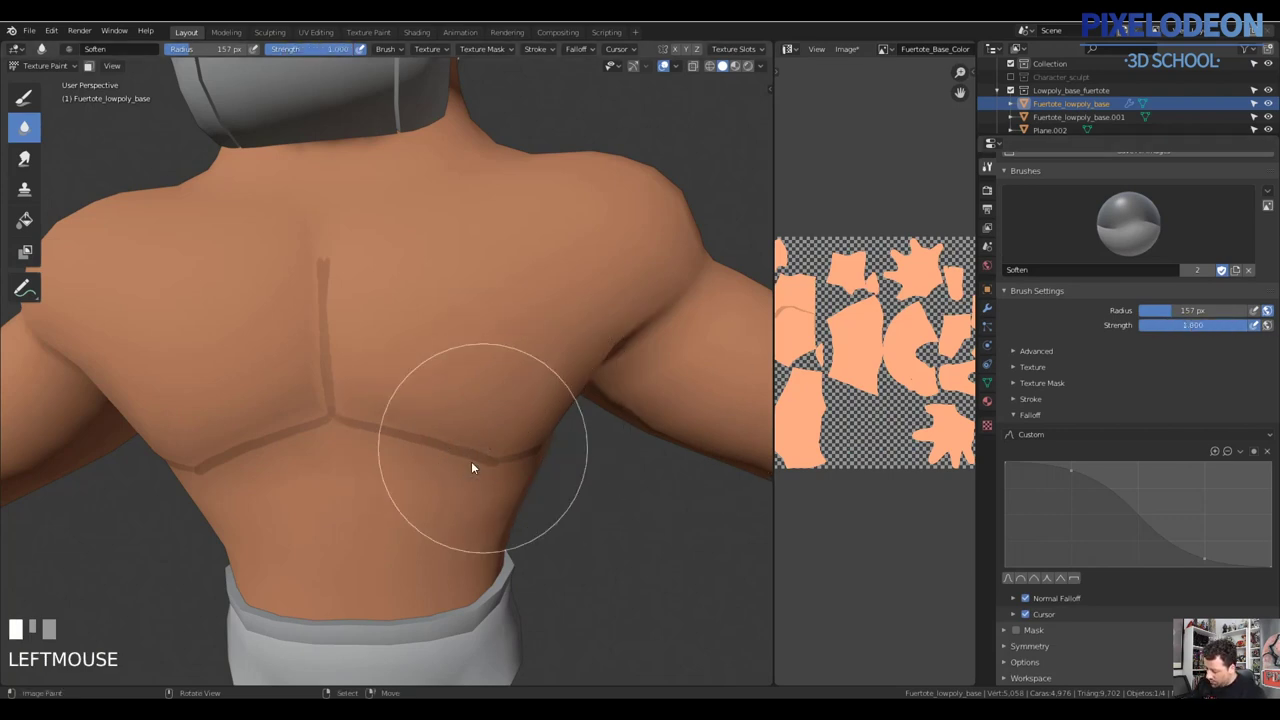
key(f)
click(488, 441)
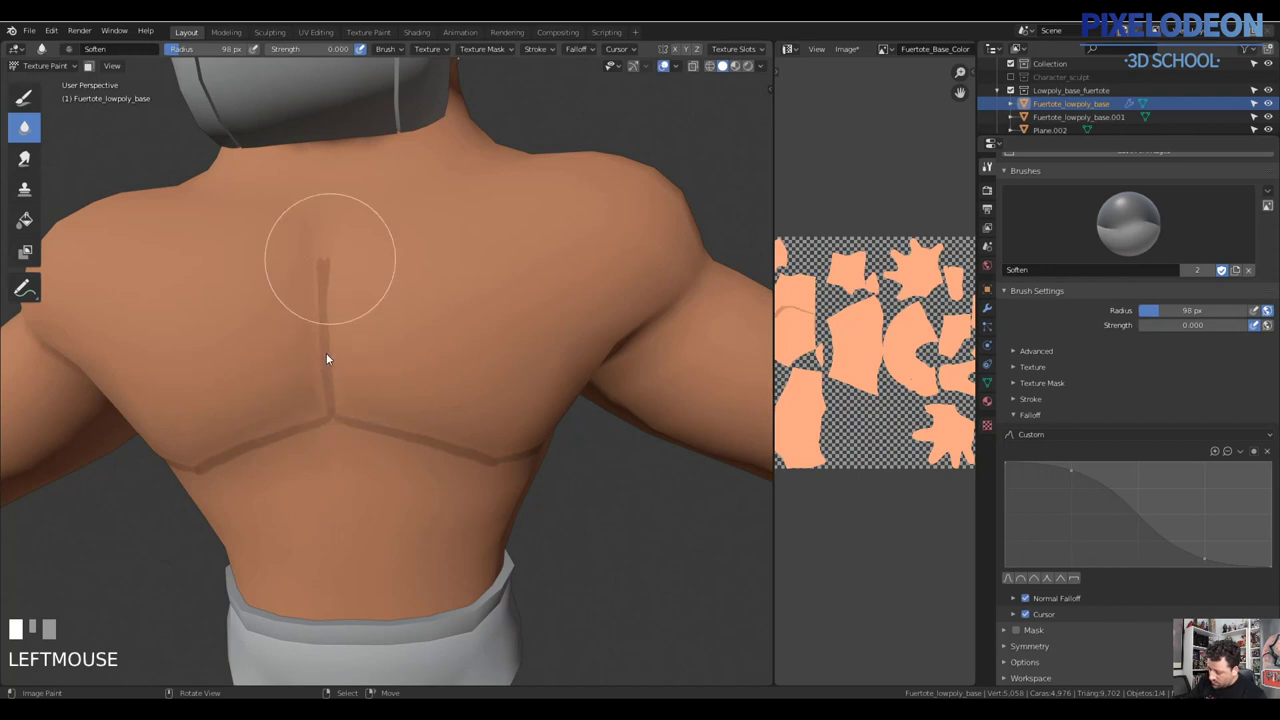
drag(340, 345, 332, 389)
drag(332, 389, 598, 525)
Keep softening the back lines until they blend into subtle muscle shading
drag(598, 525, 35, 242)
drag(35, 242, 598, 449)
drag(598, 449, 99, 164)
drag(99, 164, 460, 392)
Resize the brush and pick a darker skin tone from the Body palette at about 0.72 strength
key(f)
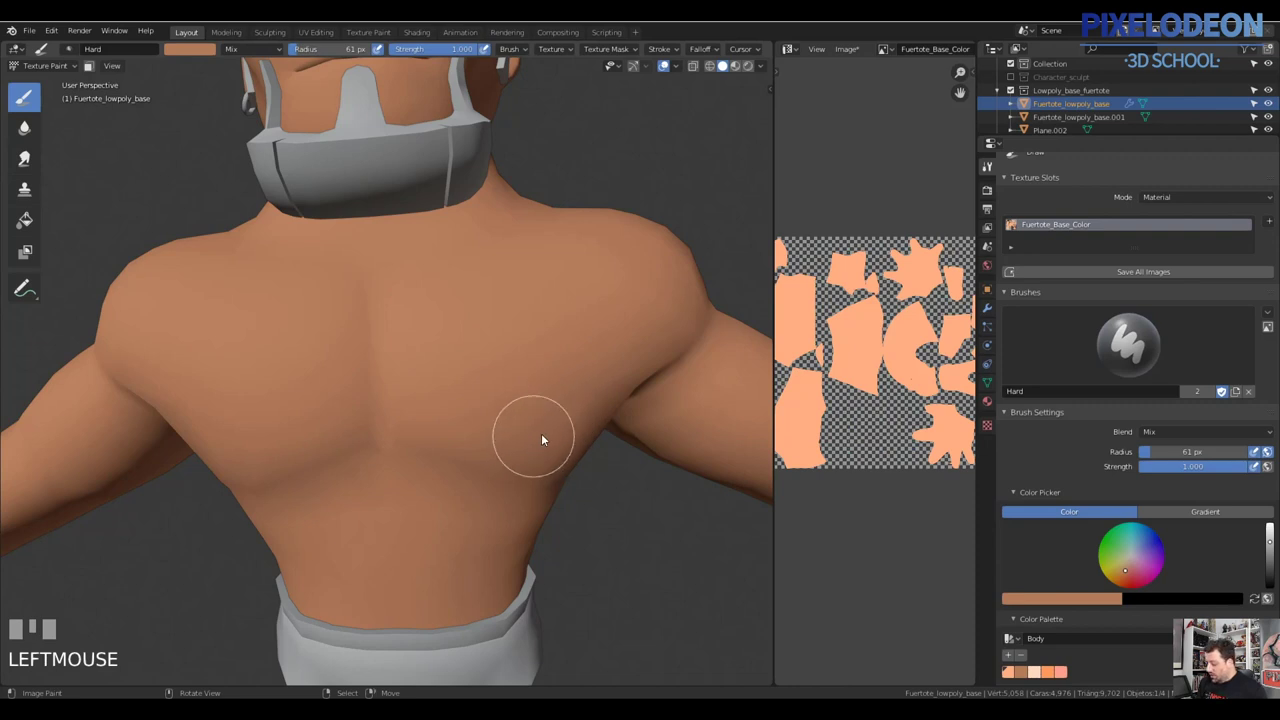
key(f)
click(530, 442)
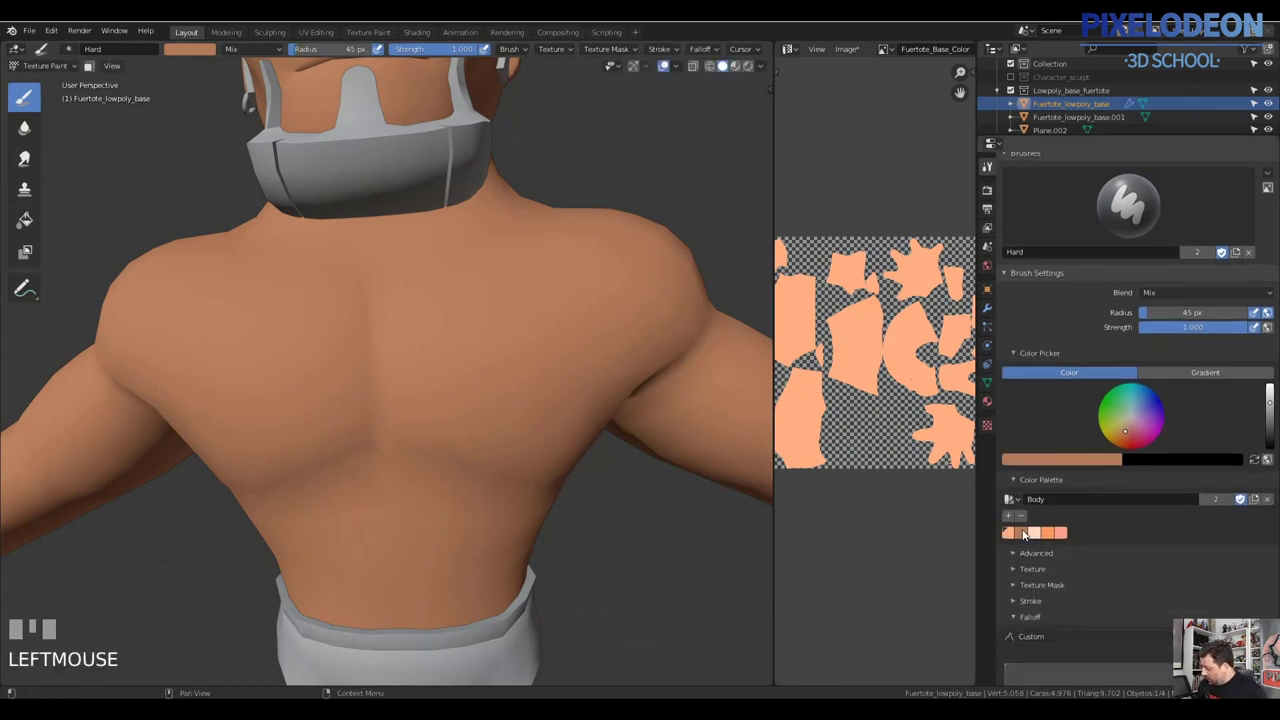
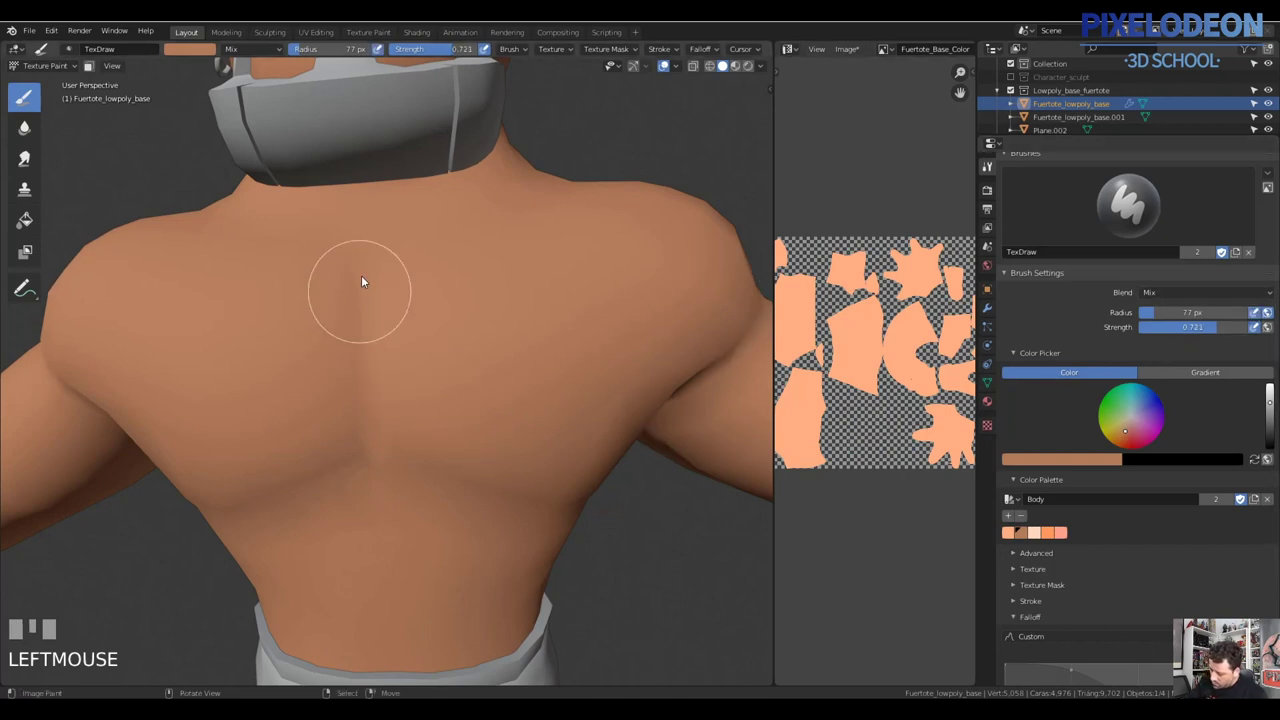
key(ctrl+z)
Paint darker shading on the back and chest, adjusting the brush size as needed
drag(383, 429, 479, 459)
middle_click(479, 459)
drag(471, 490, 558, 406)
drag(558, 406, 459, 410)
key(f)
click(528, 419)
key(f)
click(480, 337)
key(f)
click(459, 410)
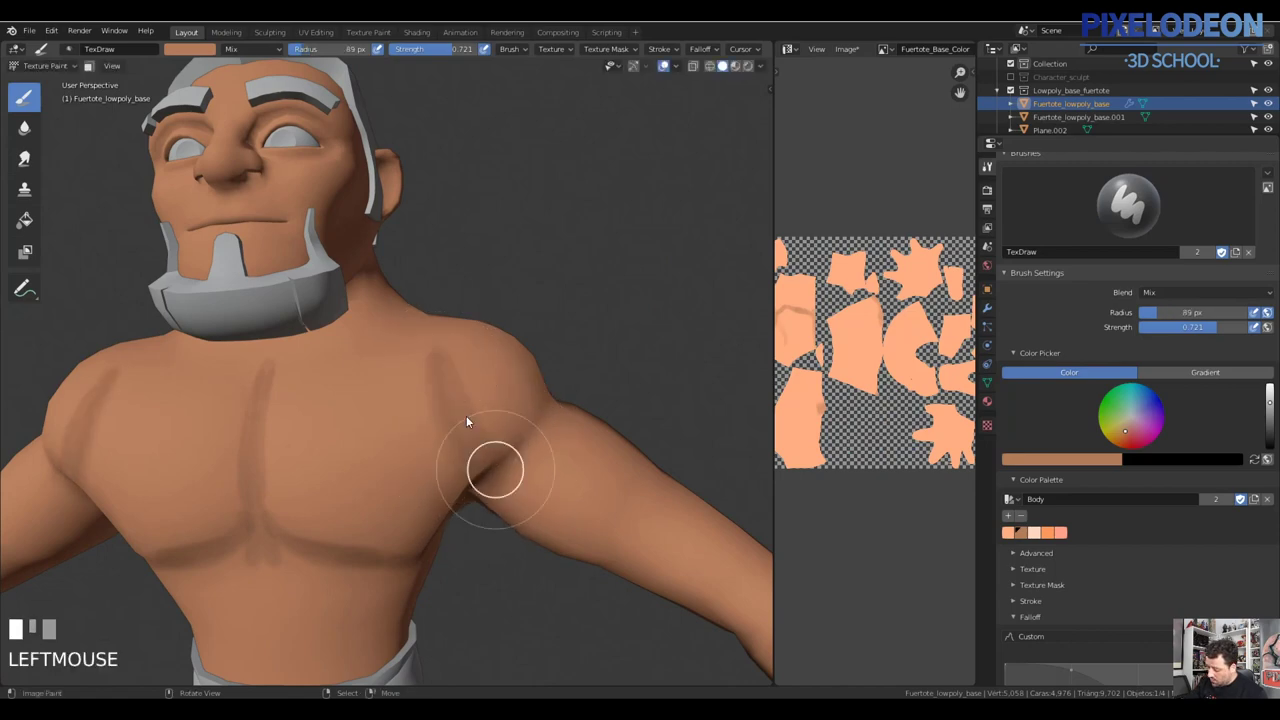
Paint a shadow crease near the armpit and deepen the chest muscle shading
click(439, 415)
drag(459, 414, 436, 381)
click(436, 381)
middle_click(412, 385)
drag(392, 408, 414, 410)
middle_click(414, 410)
click(526, 333)
drag(508, 335, 459, 352)
Dab and stroke darker shading around the ear and the side of the head
key(f)
click(459, 352)
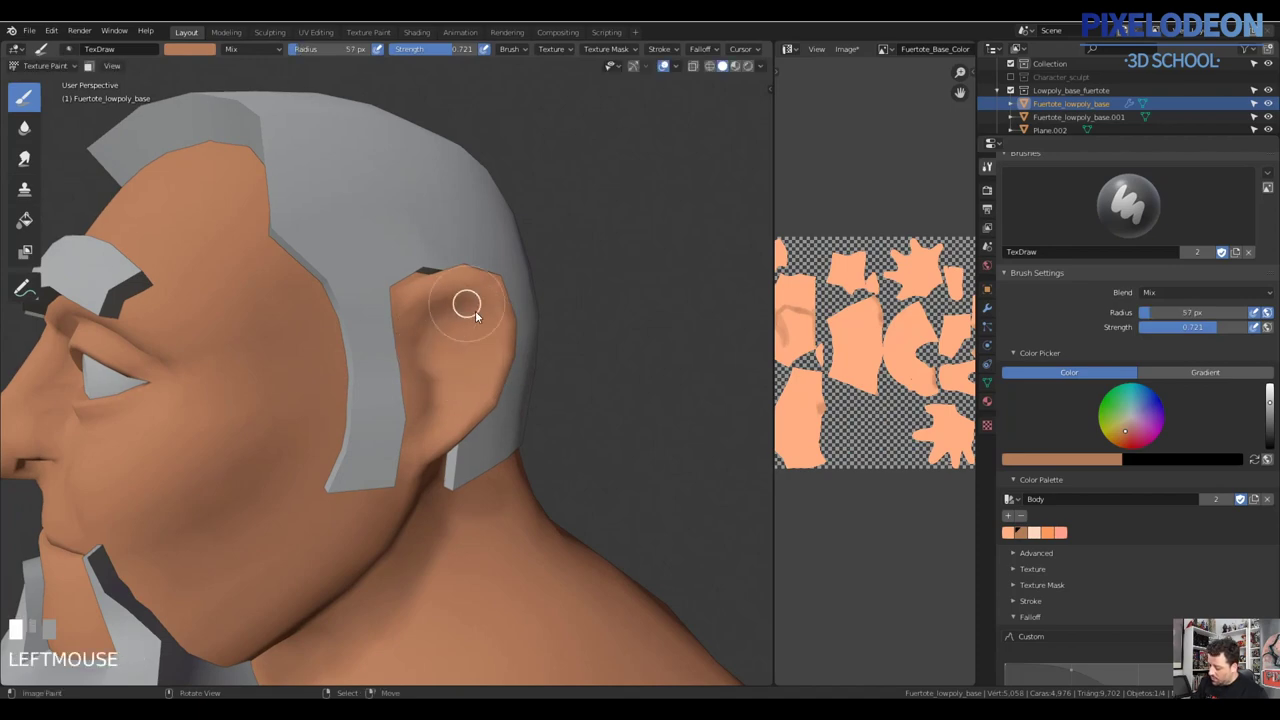
middle_click(439, 352)
click(456, 317)
drag(470, 324, 474, 427)
click(474, 427)
drag(530, 435, 527, 345)
Paint shading around the eye sockets and under the brow with a resized brush
key(f)
click(527, 345)
drag(641, 334, 628, 379)
key(f)
click(628, 379)
drag(626, 400, 511, 302)
Finish the face shading and dab darker tone onto the skin while orbiting
key(f)
click(511, 302)
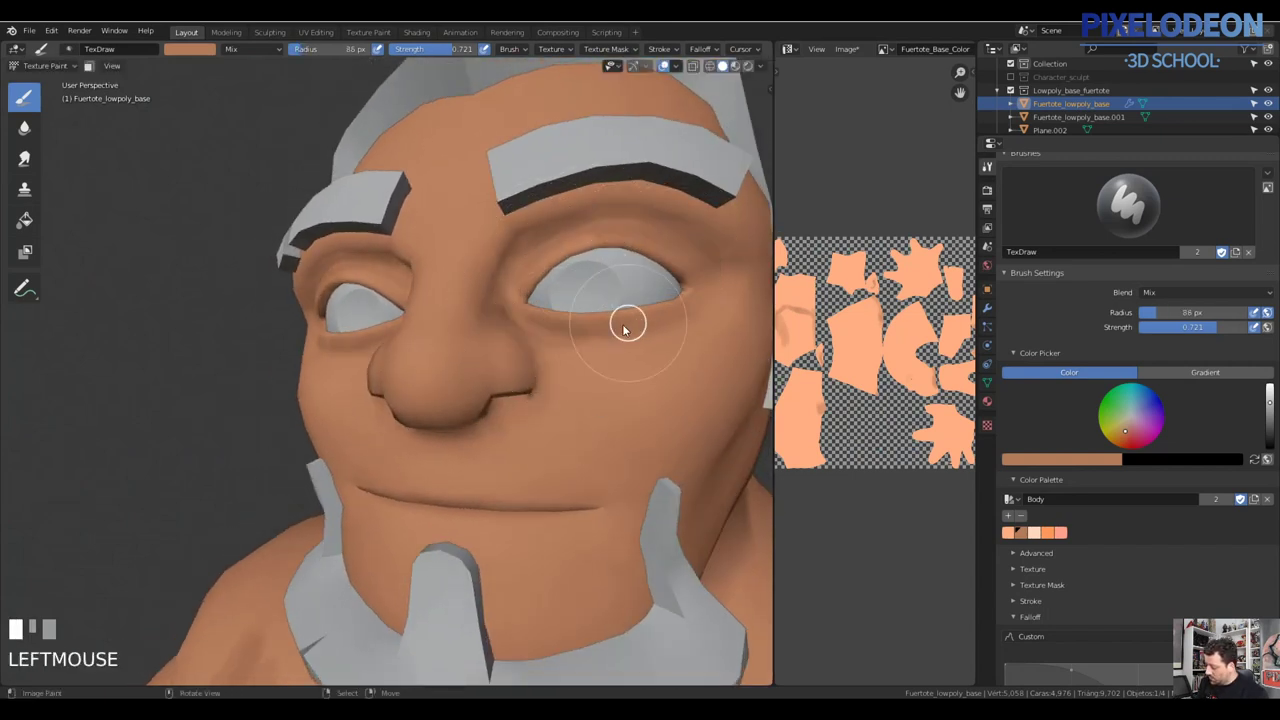
drag(558, 352, 497, 363)
click(497, 363)
middle_click(530, 314)
click(539, 321)
middle_click(532, 351)
click(513, 374)
Paint broad shading strokes over the body and first dabs on the back
drag(565, 372, 534, 474)
drag(534, 474, 394, 501)
drag(394, 501, 473, 445)
drag(473, 445, 568, 423)
drag(568, 423, 536, 415)
drag(536, 415, 515, 498)
middle_click(515, 498)
drag(465, 519, 566, 437)
middle_click(566, 437)
click(602, 385)
middle_click(625, 443)
click(496, 503)
Paint darker shading along the spine and between the shoulder blades
middle_click(599, 406)
drag(580, 429, 506, 508)
drag(506, 508, 463, 451)
drag(463, 451, 560, 395)
drag(560, 395, 609, 401)
drag(609, 401, 557, 448)
middle_click(557, 448)
drag(613, 380, 471, 274)
drag(471, 274, 624, 393)
click(624, 393)
Add more shading strokes and dabs across the back from several angles
middle_click(587, 312)
drag(566, 349, 581, 359)
middle_click(581, 359)
click(484, 369)
drag(544, 362, 522, 410)
drag(522, 410, 570, 473)
middle_click(570, 473)
click(565, 451)
middle_click(566, 441)
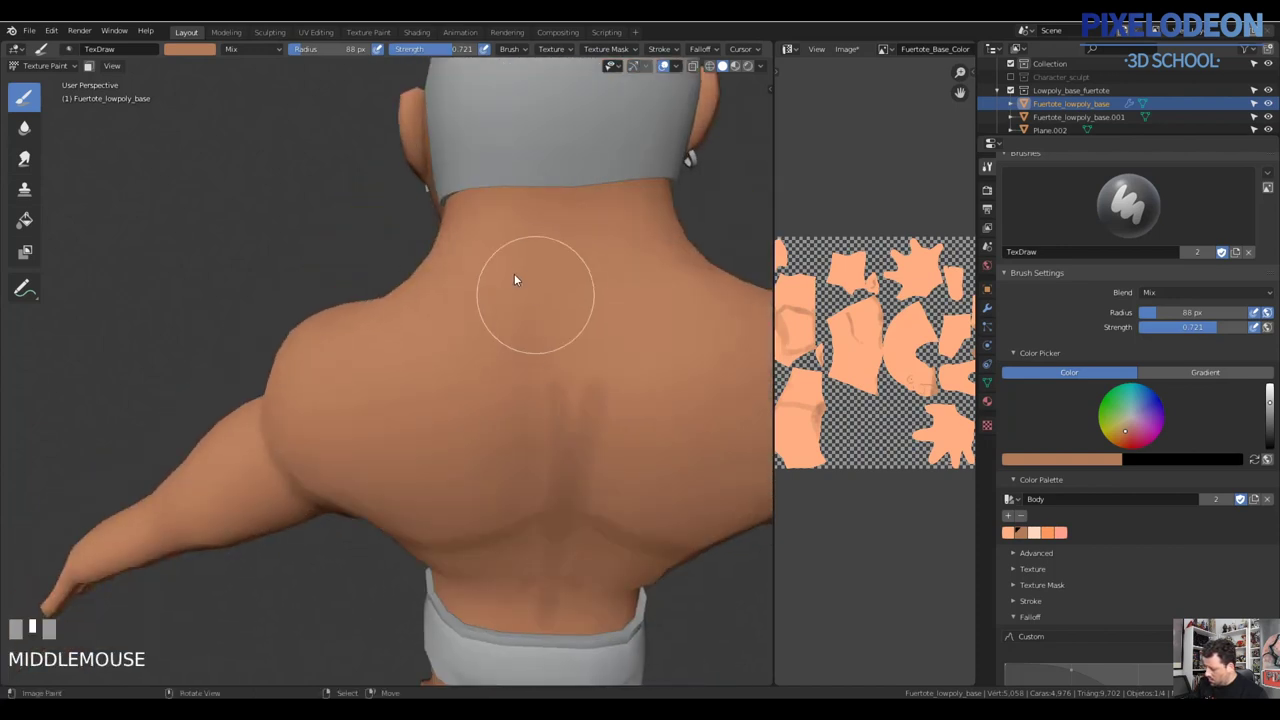
Orbit to the foot and paint the first shading strokes with an enlarged brush
drag(572, 373, 572, 207)
middle_click(572, 207)
click(444, 219)
drag(560, 289, 420, 312)
key(f)
click(420, 312)
drag(557, 346, 568, 483)
drag(568, 483, 611, 363)
Undo stray strokes and paint darker shading between the toes
key(ctrl+z)
key(ctrl+z)
drag(611, 363, 580, 389)
click(580, 389)
drag(546, 403, 641, 268)
key(ctrl+z)
drag(641, 268, 561, 422)
drag(561, 422, 582, 348)
click(582, 348)
Paint shading around the ankle and heel, orbiting the foot
middle_click(465, 373)
drag(490, 393, 458, 415)
middle_click(458, 415)
click(465, 452)
middle_click(453, 431)
click(418, 486)
drag(564, 433, 549, 559)
drag(549, 559, 564, 508)
Dab and stroke further shading over the rest of the foot
middle_click(564, 508)
click(599, 581)
middle_click(653, 509)
click(673, 576)
drag(604, 510, 485, 505)
drag(485, 505, 485, 545)
drag(485, 545, 547, 352)
key(f)
drag(547, 352, 580, 346)
drag(580, 346, 607, 436)
drag(607, 436, 604, 325)
drag(604, 325, 344, 281)
Switch to the Soften brush at about 140 px and blend the ankle shading
key(f)
click(344, 281)
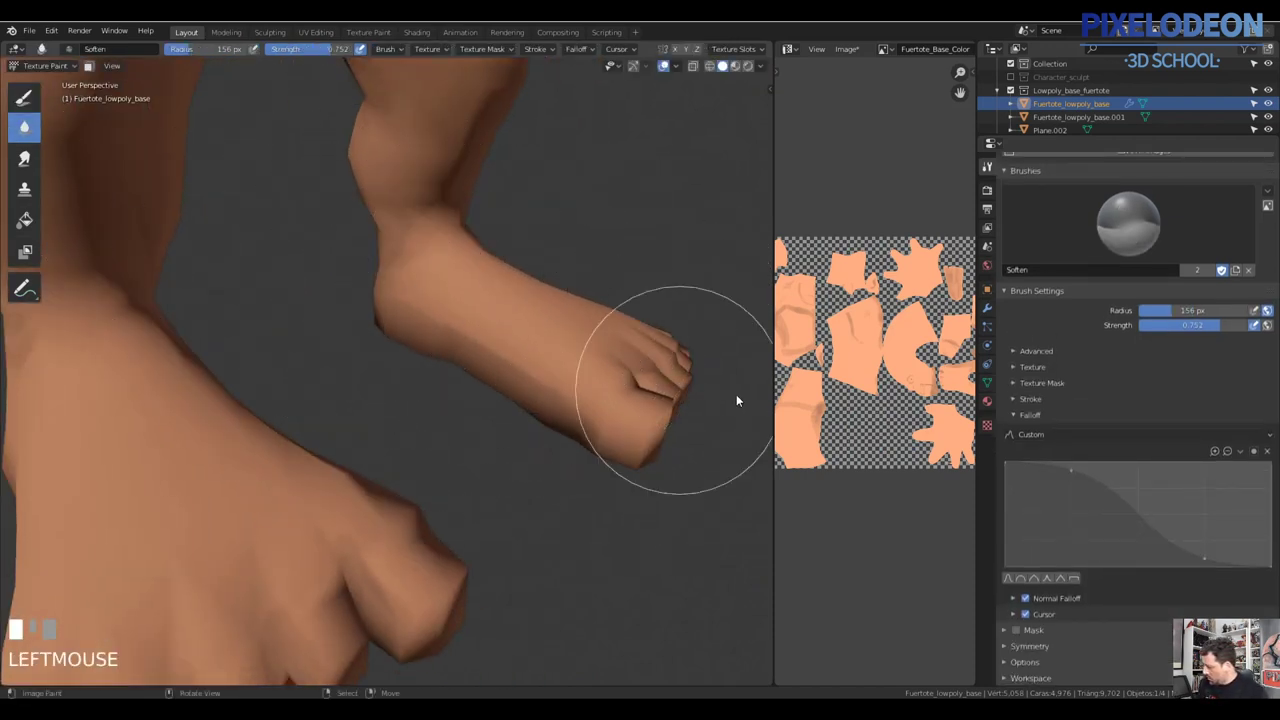
key(f)
click(598, 404)
key(f)
click(560, 379)
middle_click(566, 441)
click(365, 336)
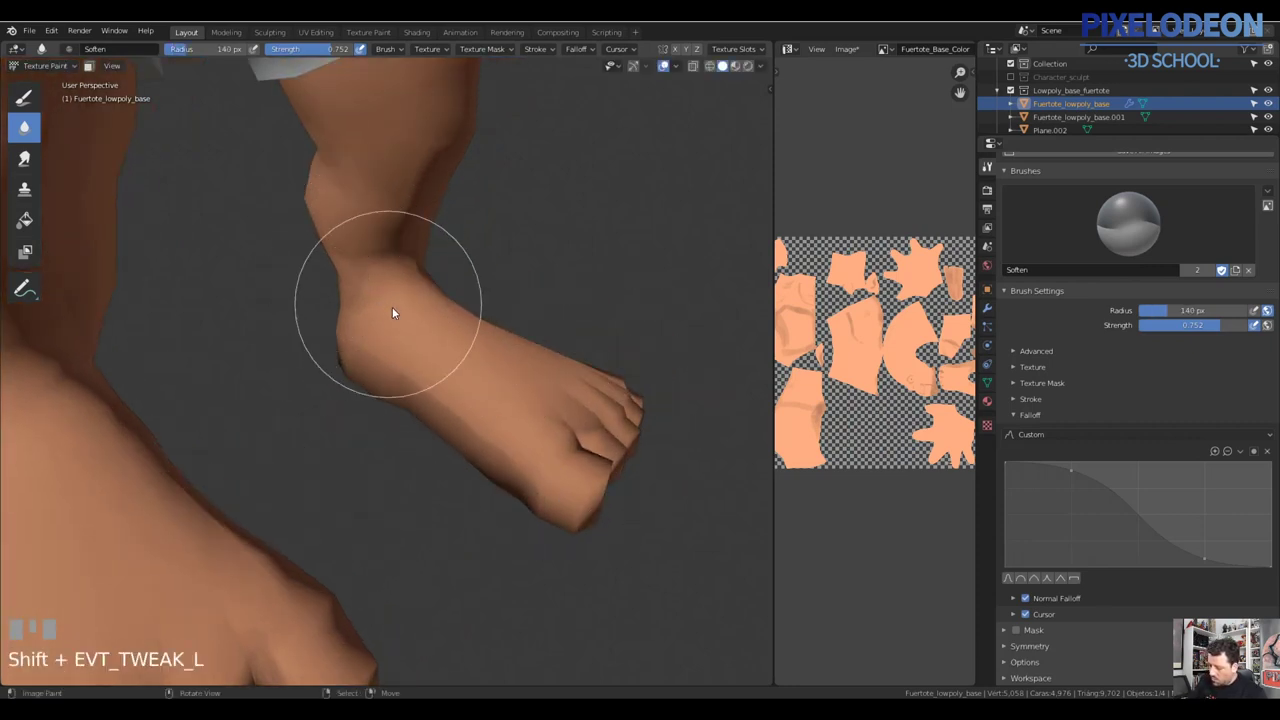
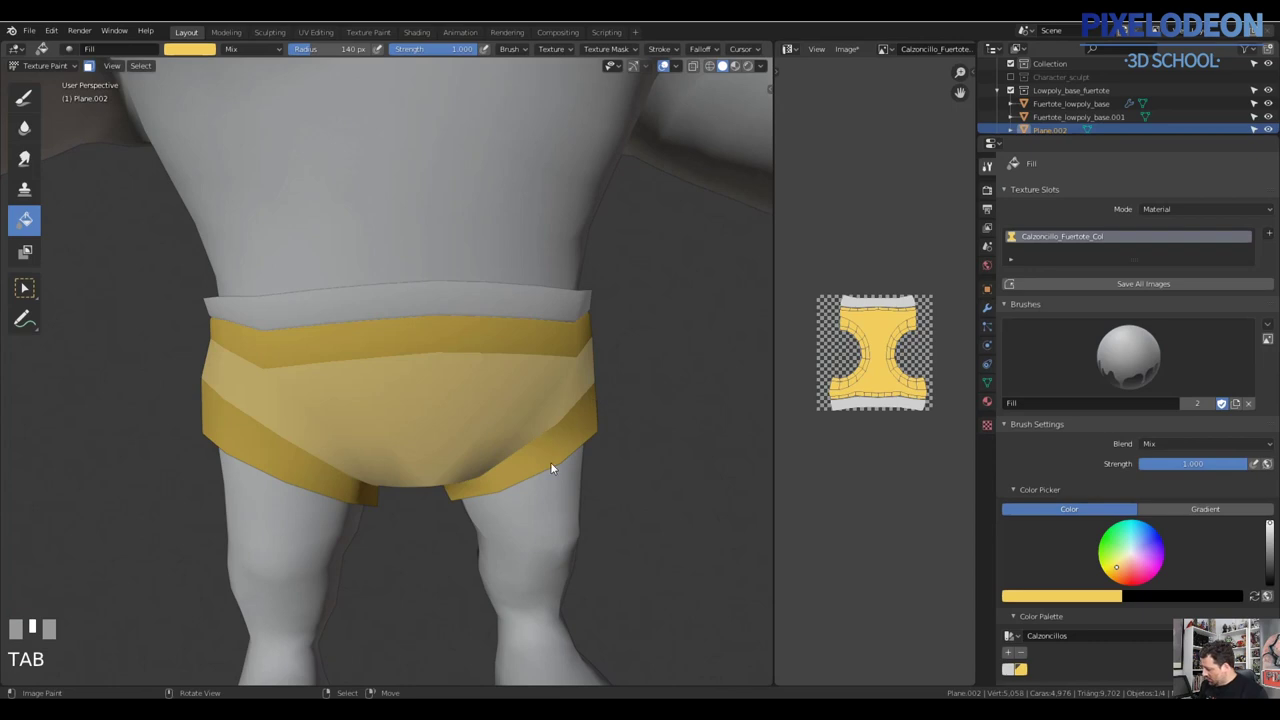
Fill the waist and leg-opening bands with red and touch up the front panel
drag(1139, 582, 561, 437)
drag(561, 437, 491, 431)
key(b)
right_click(491, 431)
drag(49, 119, 499, 391)
Switch to the freehand TexDraw brush and bring up the brush list
key(f)
click(537, 386)
key(f)
click(502, 396)
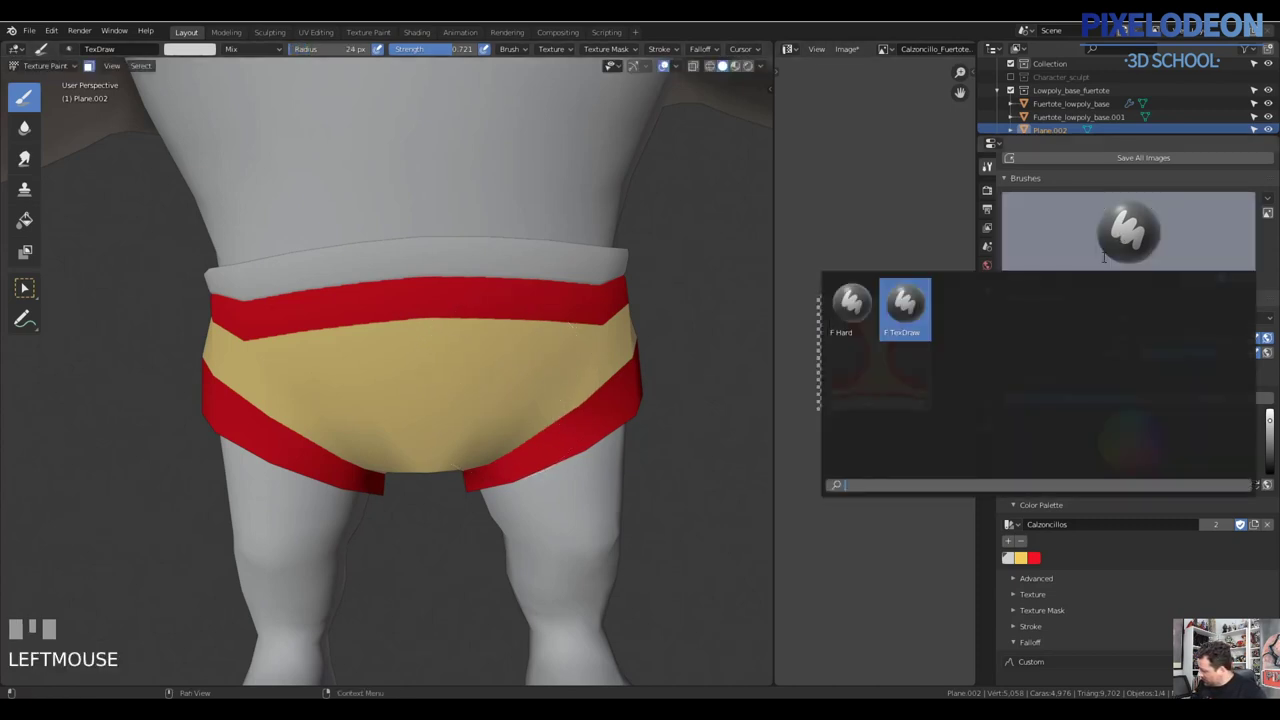
Choose the Hard brush, shrink it and set its strength to 1.0
key(f)
click(504, 394)
drag(501, 399, 584, 53)
key(alt+q)
click(584, 53)
Set the brush radius to 10 px and zoom in on the underwear from the front
middle_click(499, 371)
drag(512, 375, 1013, 562)
key(ctrl+z)
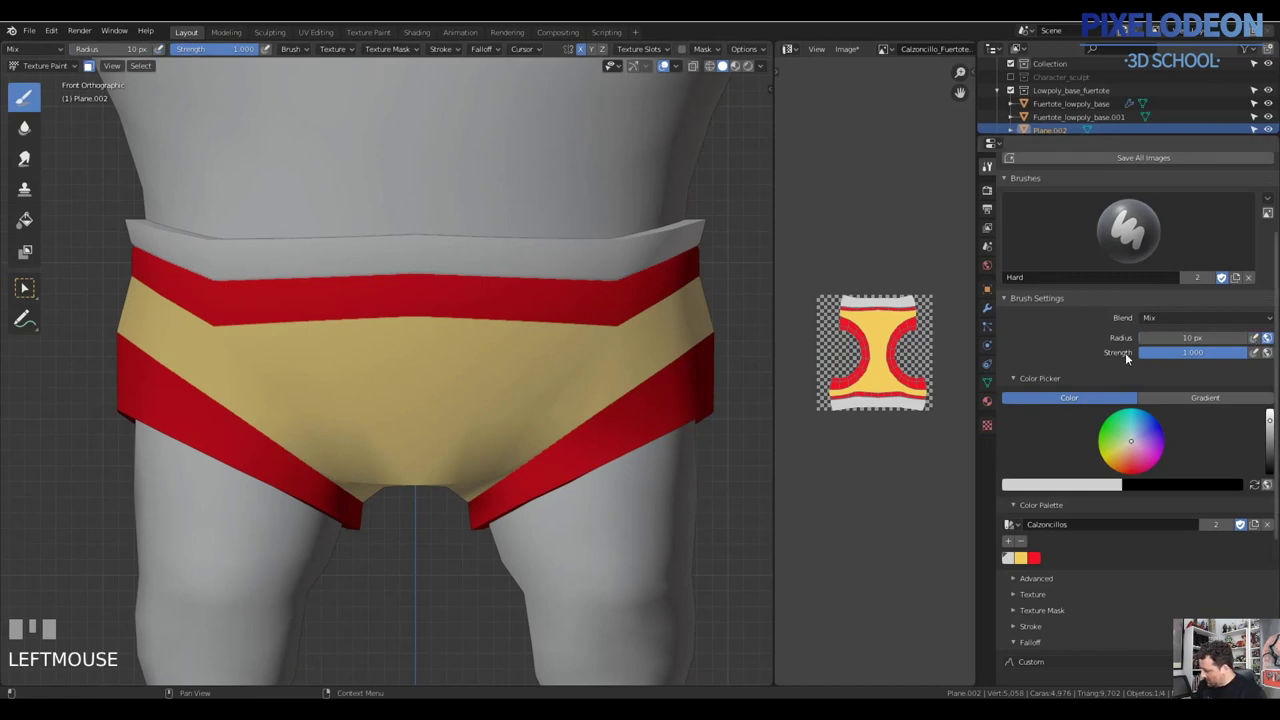
drag(507, 359, 535, 314)
drag(535, 314, 100, 83)
Paint white stitch lines on the front waistband and two seam lines down the front panel toward the crotch
key(ctrl+z)
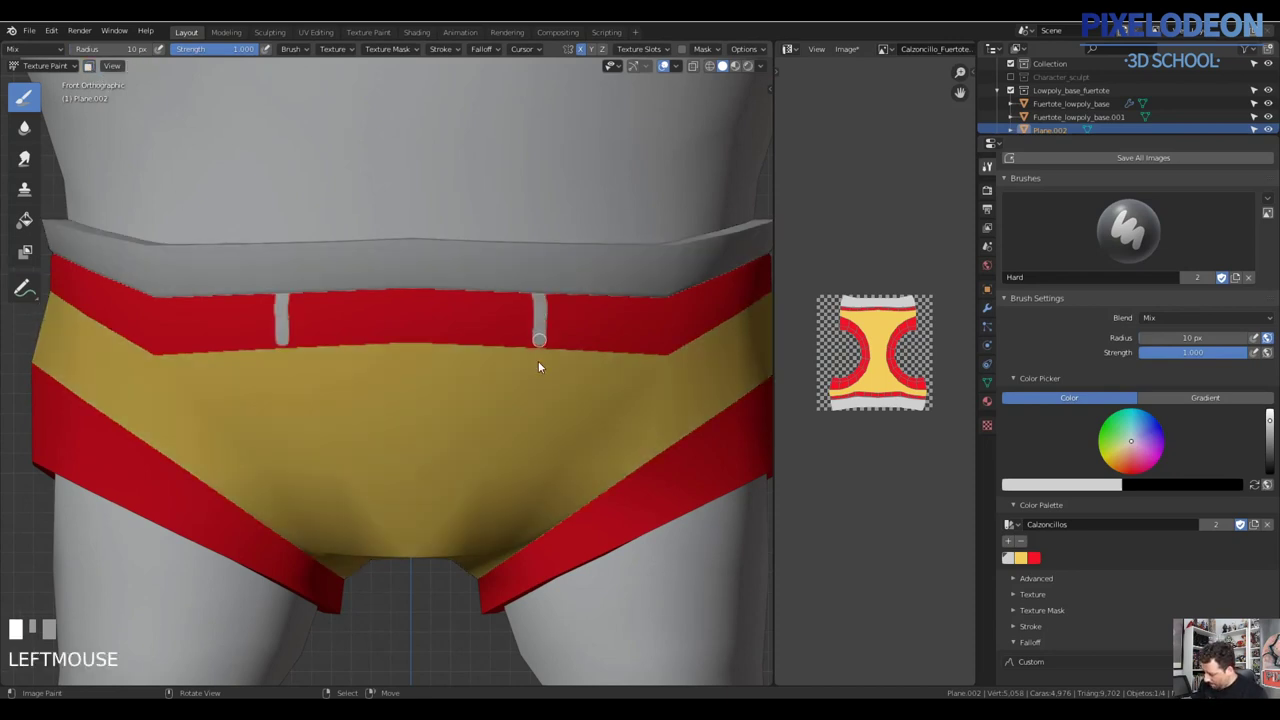
drag(511, 519, 501, 420)
drag(501, 420, 520, 531)
drag(520, 531, 489, 481)
drag(489, 481, 363, 187)
drag(363, 187, 398, 329)
drag(398, 329, 410, 334)
With a smaller brush, paint seam and stitch lines across the back panel and back waistband
drag(410, 334, 539, 370)
key(f)
click(539, 370)
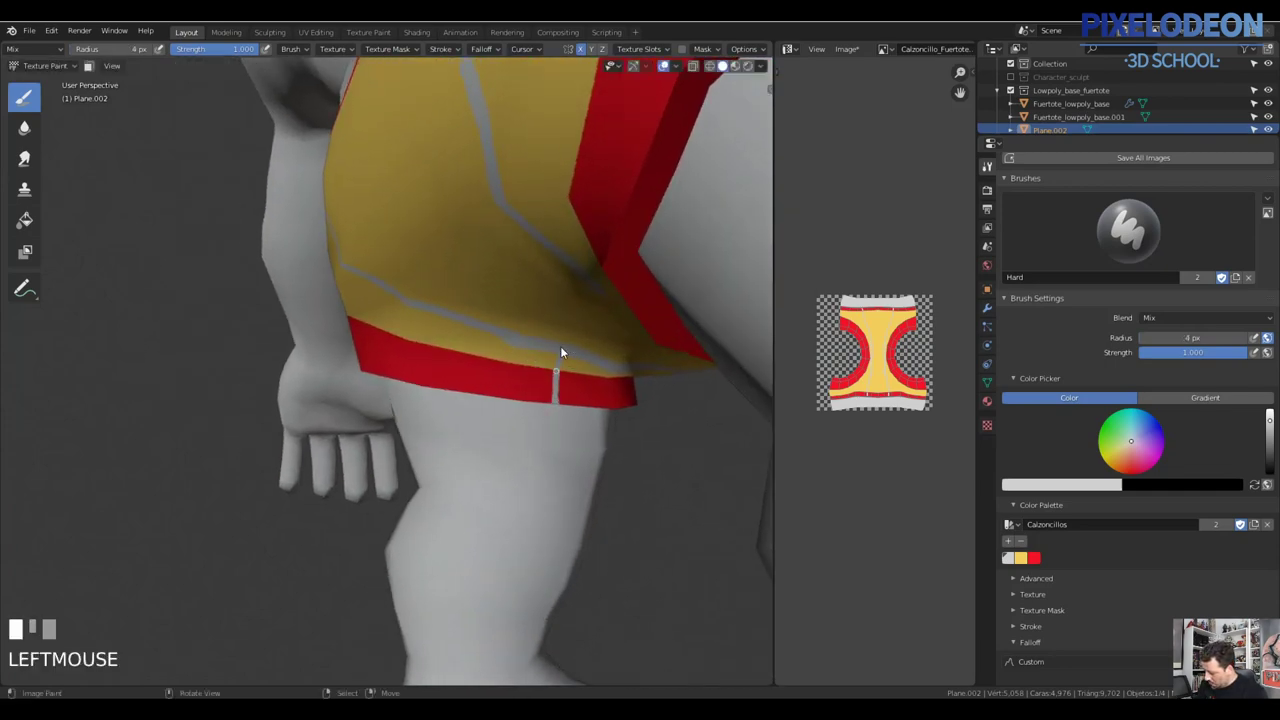
drag(595, 344, 559, 405)
drag(559, 405, 679, 349)
key(ctrl+z)
key(ctrl+z)
drag(679, 349, 601, 430)
Turn the model back to the front, undo the last stroke and readjust the brush size
drag(601, 430, 586, 428)
key(f)
middle_click(588, 427)
drag(592, 431, 616, 426)
key(ctrl+z)
key(f)
Pick red from the palette and touch up the red waistband edge around the stitches
click(602, 423)
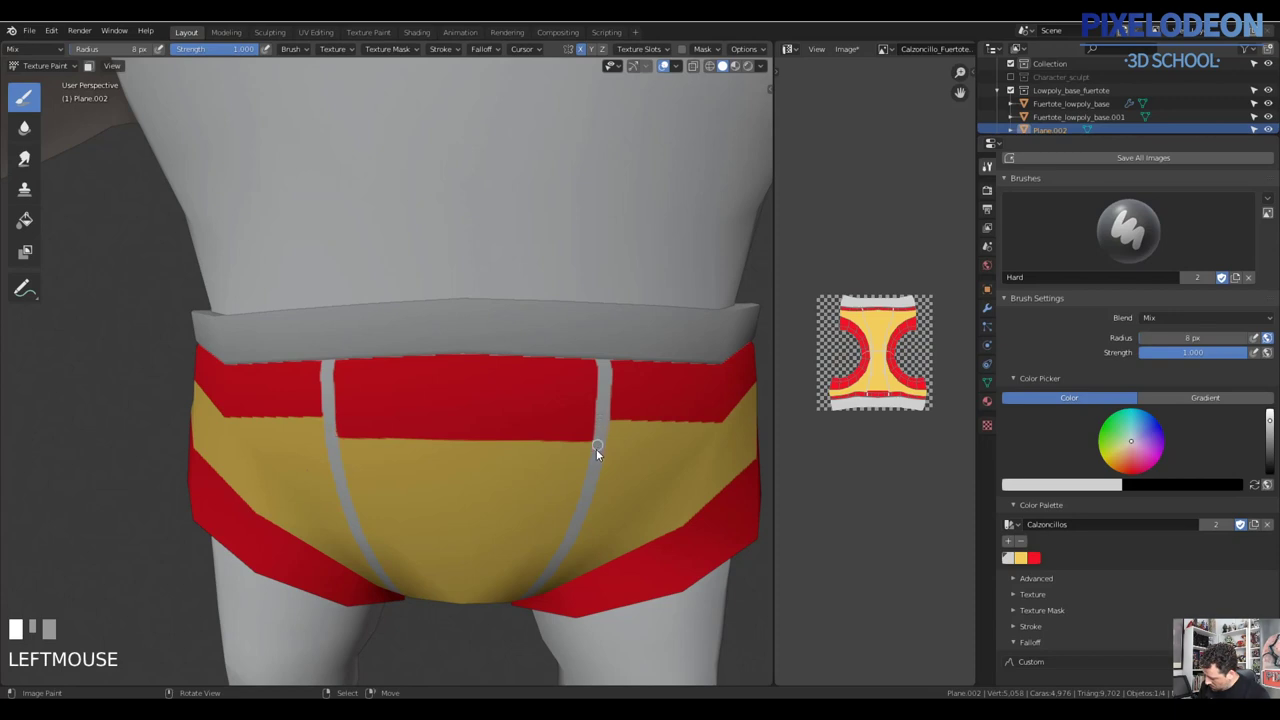
drag(615, 408, 660, 427)
drag(660, 427, 623, 430)
key(ctrl+z)
drag(623, 430, 346, 434)
key(ctrl+z)
key(f)
Show the brush Stroke settings and zoom in on the grey upper waistband
click(346, 434)
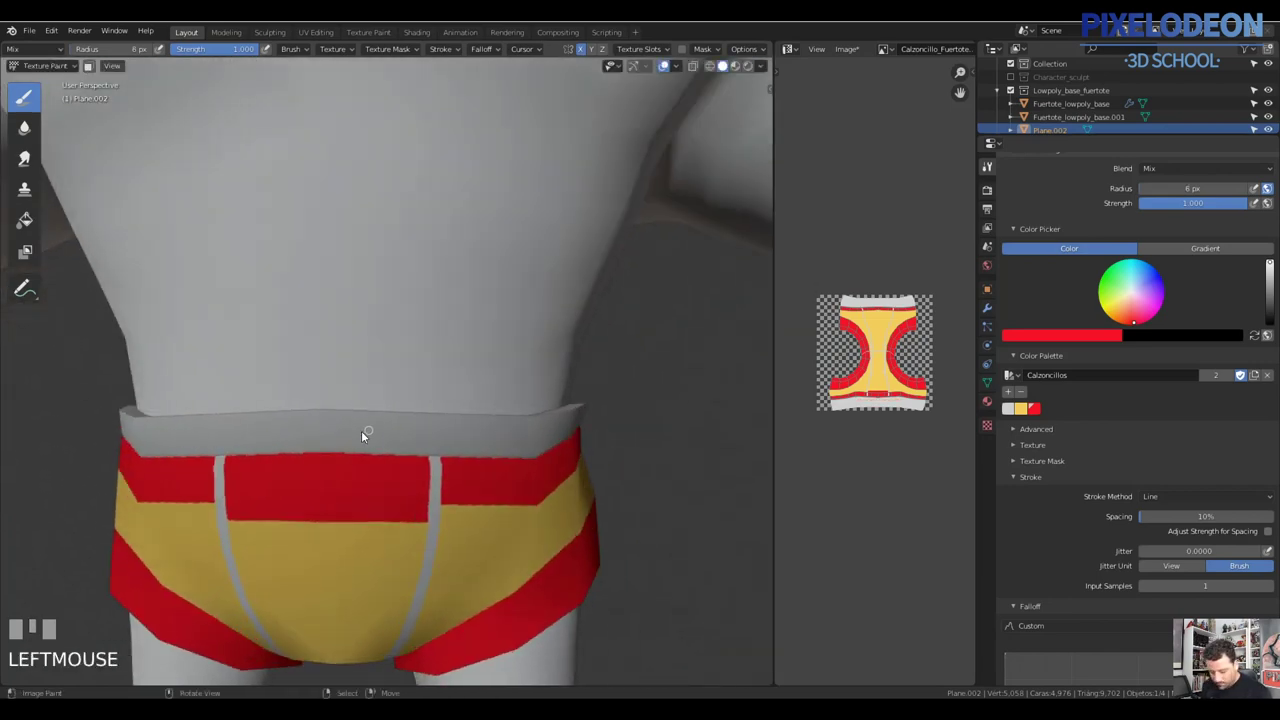
key(alt+q)
drag(520, 436, 679, 400)
key(alt+q)
Paint a thin red stripe along the grey upper waistband, following it around the model
click(679, 400)
drag(674, 401, 459, 421)
drag(459, 421, 496, 399)
drag(496, 399, 621, 400)
click(621, 400)
drag(602, 401, 596, 397)
Adjust the brush stroke method, then open the yellow brush colour swatch in the Color Picker for editing
click(596, 397)
drag(522, 401, 575, 407)
click(575, 407)
drag(532, 405, 648, 407)
click(648, 407)
drag(659, 375, 538, 413)
drag(538, 413, 564, 407)
drag(564, 407, 1135, 265)
click(1135, 265)
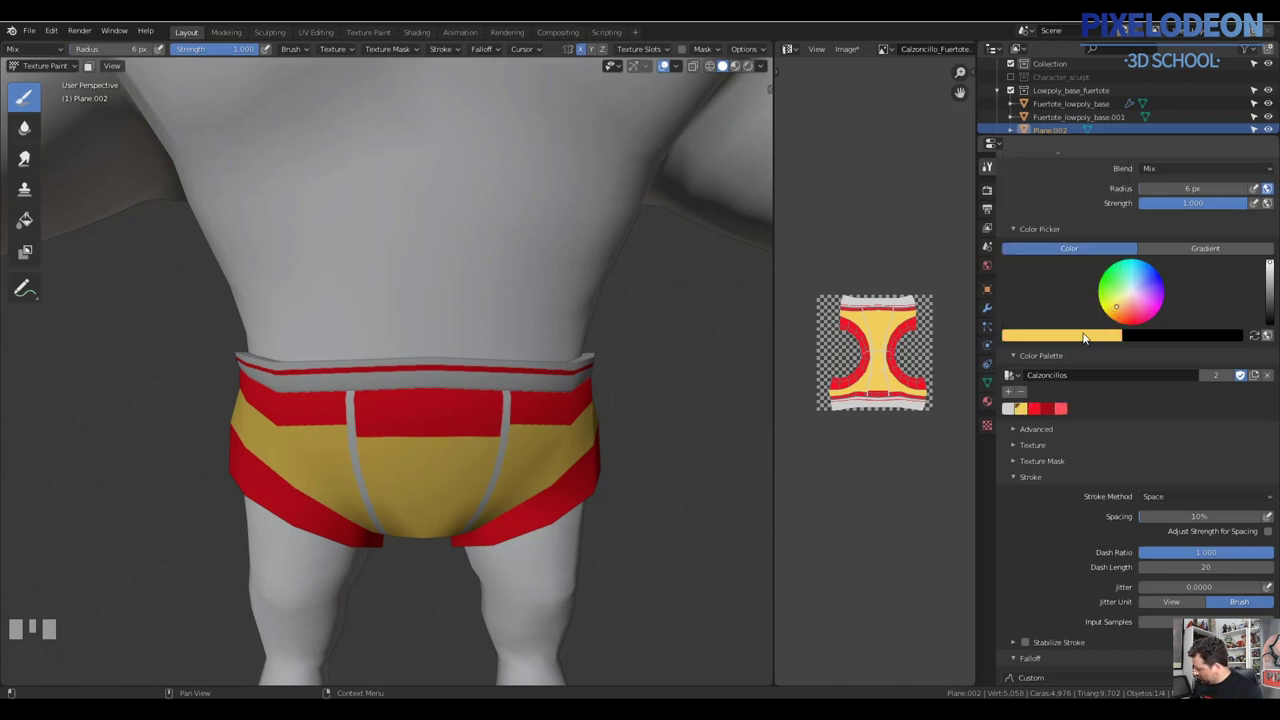
Choose a darker tan-yellow shading tone and resize the brush over the briefs
click(1120, 172)
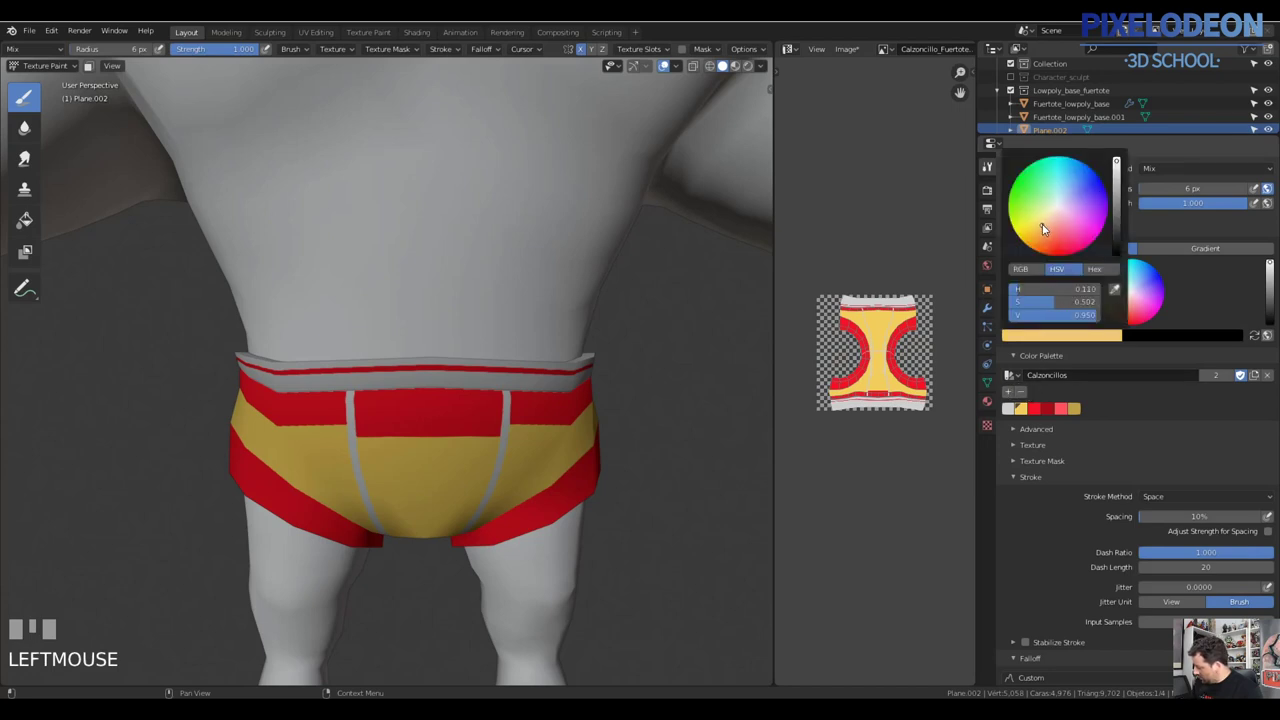
drag(489, 448, 1183, 408)
drag(1183, 408, 537, 453)
key(f)
middle_click(581, 418)
Test several shading strokes on the briefs, undoing each one
drag(516, 402, 605, 509)
key(ctrl+z)
drag(605, 509, 830, 485)
key(ctrl+z)
drag(830, 485, 576, 421)
key(ctrl+z)
key(ctrl+z)
Add the tan and black colours to the Calzoncillos palette and set the brush to 76 px, strength 0.103
key(f)
drag(594, 385, 570, 387)
key(f)
click(570, 387)
middle_click(576, 400)
drag(488, 382, 511, 385)
key(f)
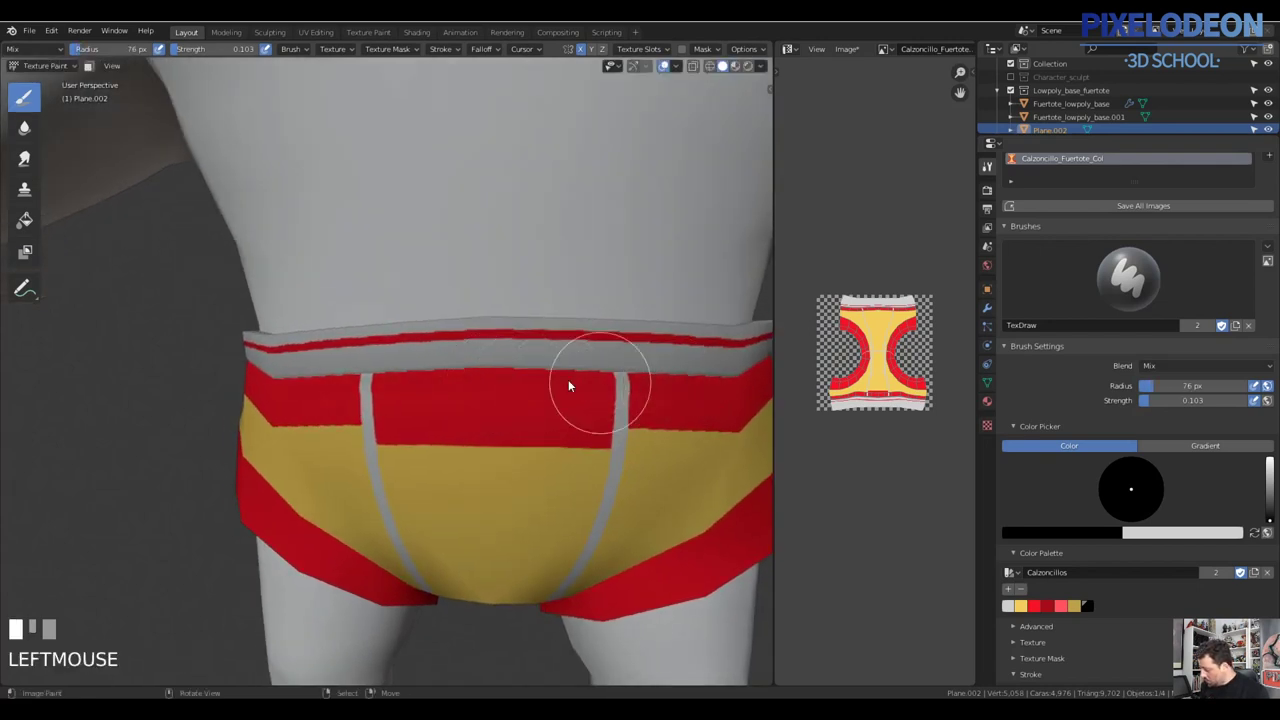
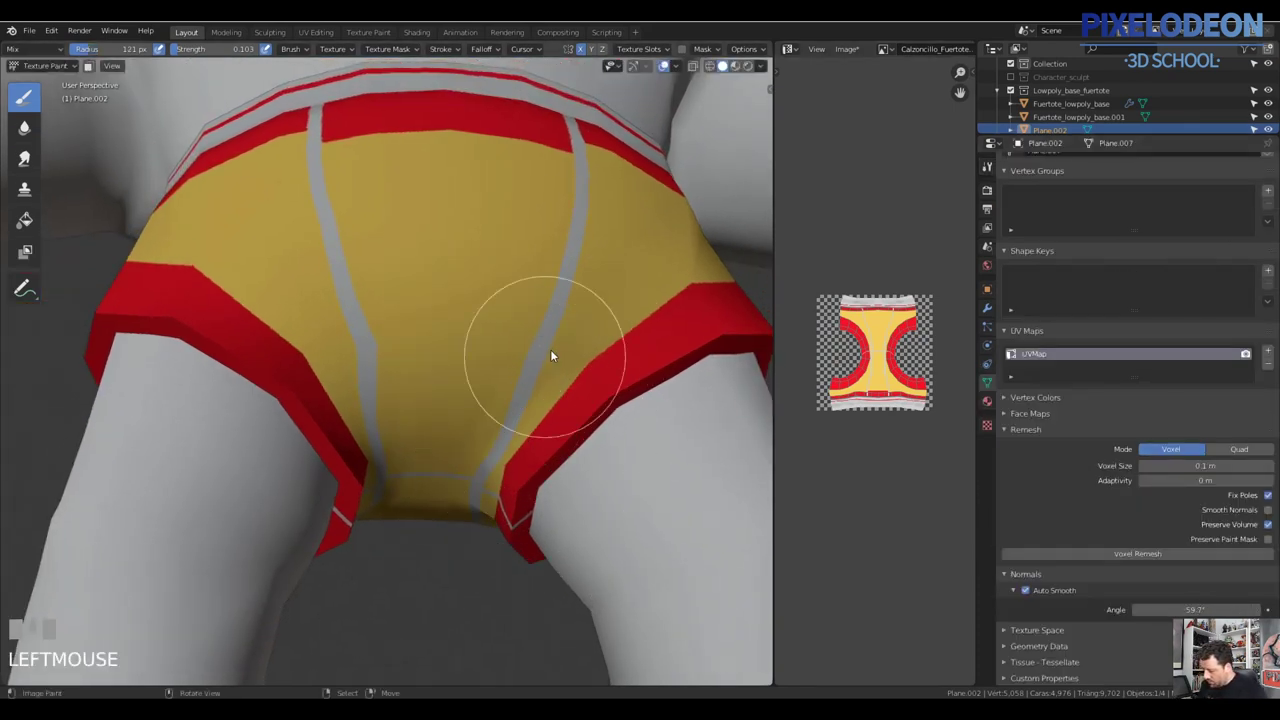
Paint low-strength dark shading along the red leg bands and leg openings
drag(507, 420, 552, 403)
click(552, 403)
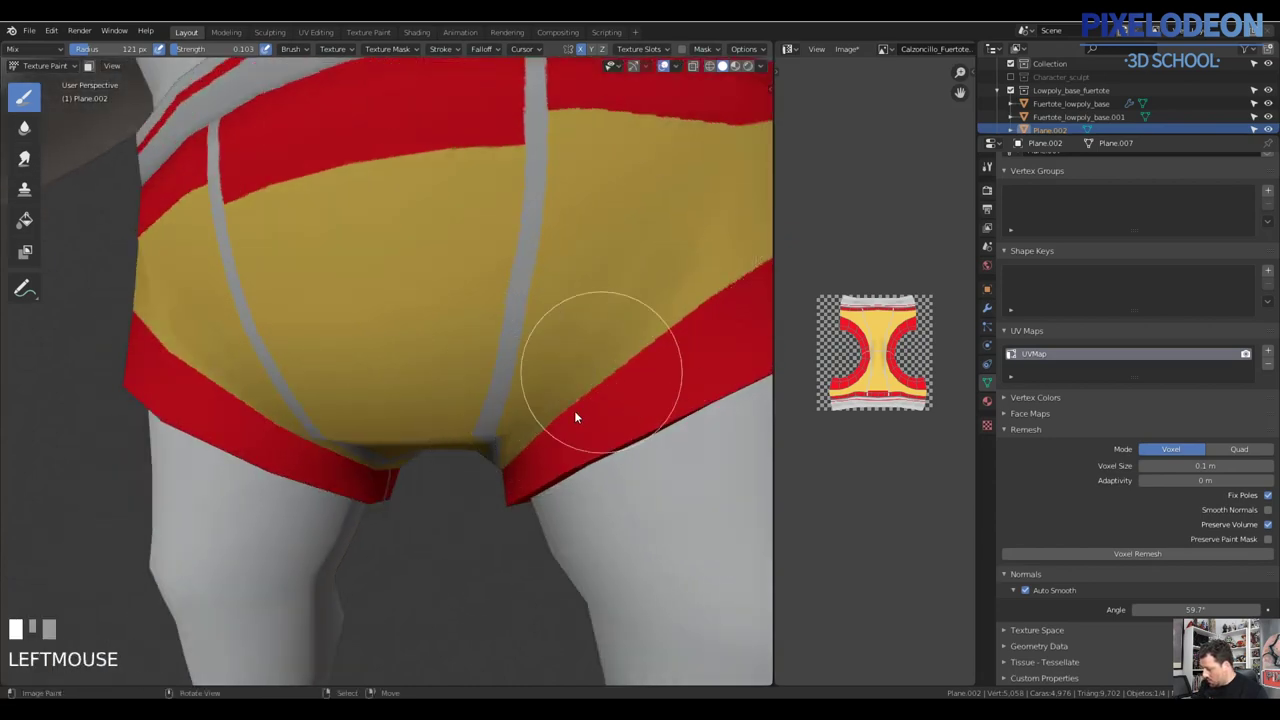
drag(612, 365, 656, 330)
drag(656, 330, 565, 390)
drag(565, 390, 652, 354)
click(652, 354)
drag(578, 380, 645, 340)
key(f)
click(645, 340)
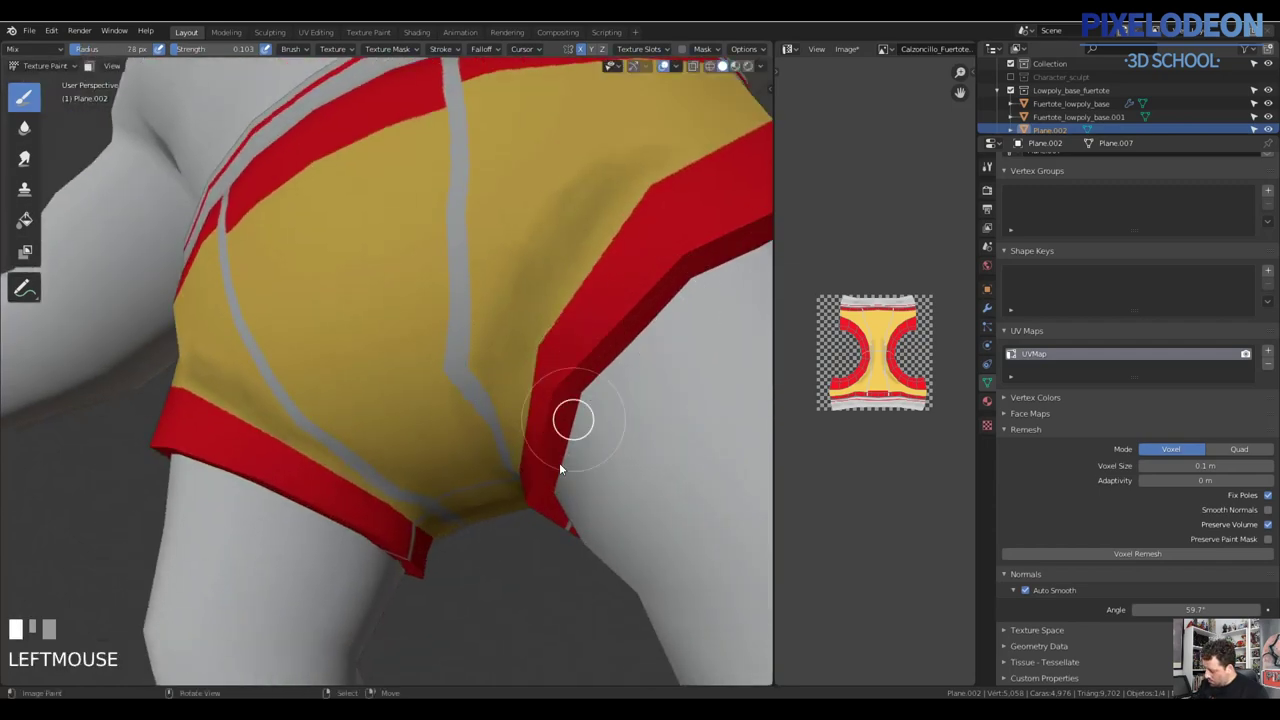
drag(603, 444, 567, 492)
key(f)
click(567, 492)
Orbit around the briefs and shade the underside and leg openings from several angles
middle_click(564, 508)
drag(545, 514, 554, 426)
drag(554, 426, 668, 413)
drag(668, 413, 625, 434)
drag(625, 434, 100, 199)
click(100, 199)
middle_click(584, 470)
drag(556, 512, 472, 565)
middle_click(472, 565)
drag(514, 568, 349, 443)
Darken the lower middle and crotch of the yellow front panel with soft strokes
middle_click(349, 443)
drag(354, 411, 412, 463)
drag(412, 463, 507, 448)
drag(507, 448, 639, 344)
drag(639, 344, 446, 351)
drag(446, 351, 422, 379)
middle_click(422, 379)
click(608, 364)
drag(526, 358, 557, 380)
drag(557, 380, 453, 534)
drag(453, 534, 584, 433)
drag(584, 433, 570, 423)
Cover the dark smudge by the leg band with yellow, then make Soften the active brush at about 105 px
key(f)
click(485, 432)
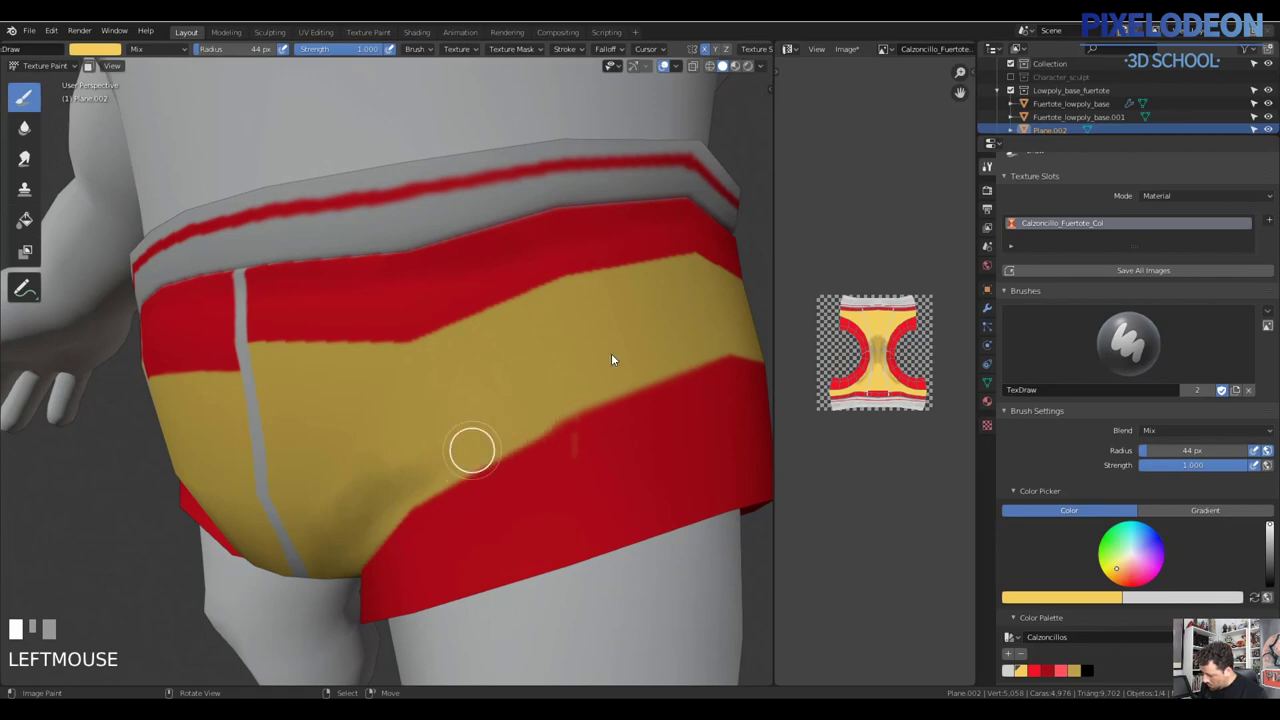
drag(635, 377, 40, 143)
click(40, 143)
middle_click(538, 493)
key(f)
click(546, 434)
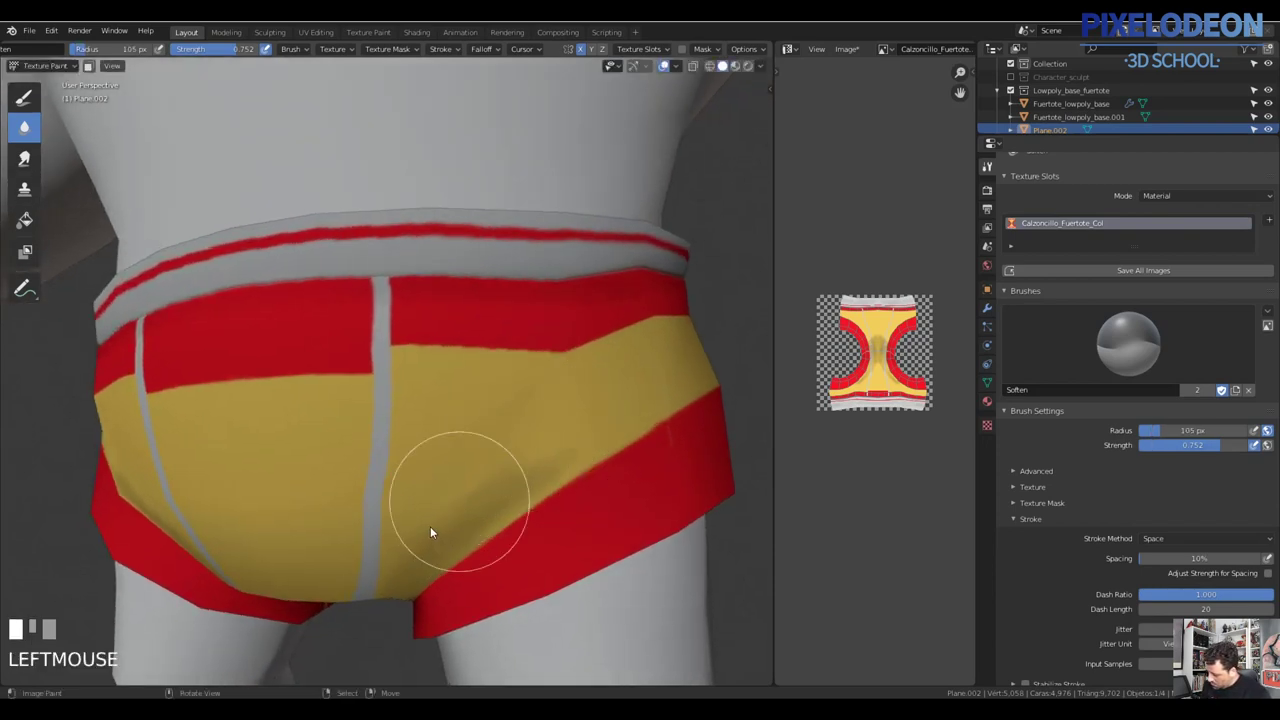
Soften the dark shading into the yellow front panel, resizing the brush between passes
key(f)
click(477, 488)
drag(517, 450, 561, 449)
key(f)
click(561, 449)
drag(532, 455, 410, 415)
key(f)
click(410, 415)
key(f)
click(328, 389)
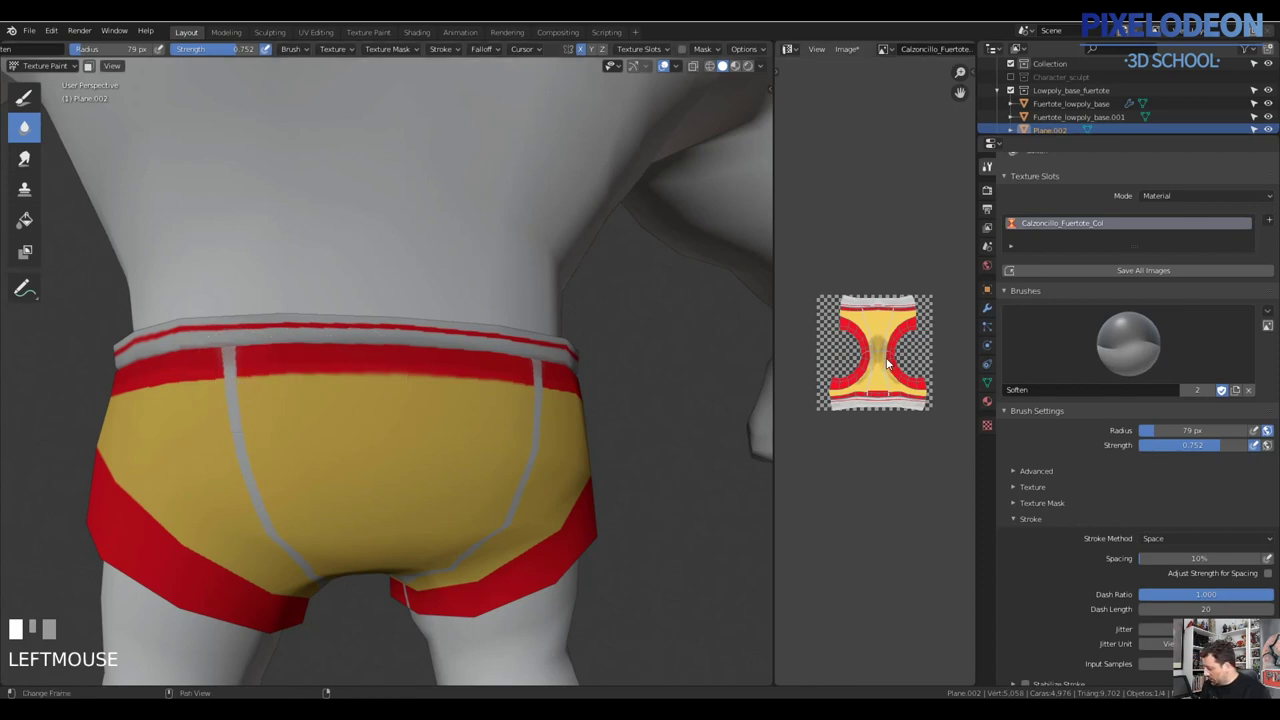
Orbit to the side and blend the shading along the leg band and side of the briefs
middle_click(364, 536)
drag(320, 632, 361, 607)
drag(361, 607, 388, 526)
drag(388, 526, 409, 564)
drag(409, 564, 411, 483)
key(ctrl+z)
drag(456, 519, 336, 413)
drag(336, 413, 416, 489)
drag(416, 489, 47, 154)
Switch back to the Draw tool with light red at 0.164 strength and blend it into the side yellow band
click(991, 412)
drag(47, 154, 507, 454)
drag(507, 454, 1200, 315)
drag(1200, 315, 501, 366)
drag(501, 366, 495, 359)
key(f)
Paint a soft light red highlight along the waistband and sample a pale yellow highlight colour
click(495, 359)
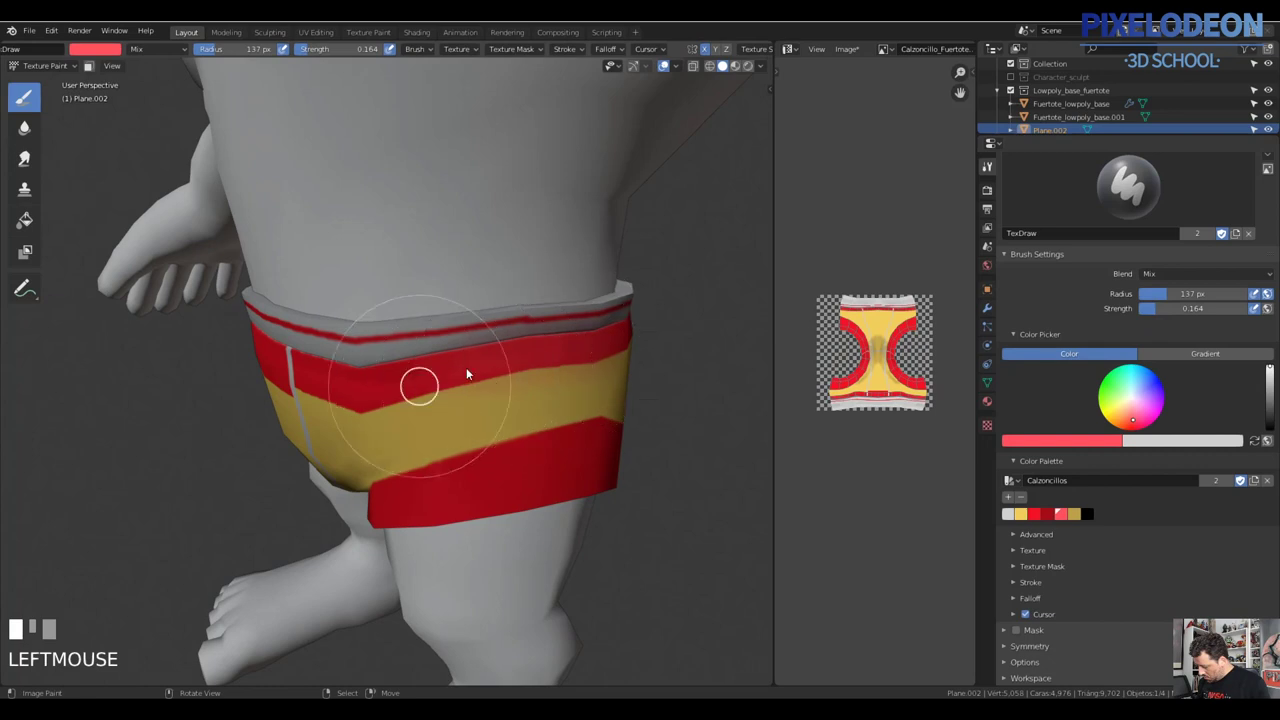
drag(621, 391, 1045, 333)
click(1045, 333)
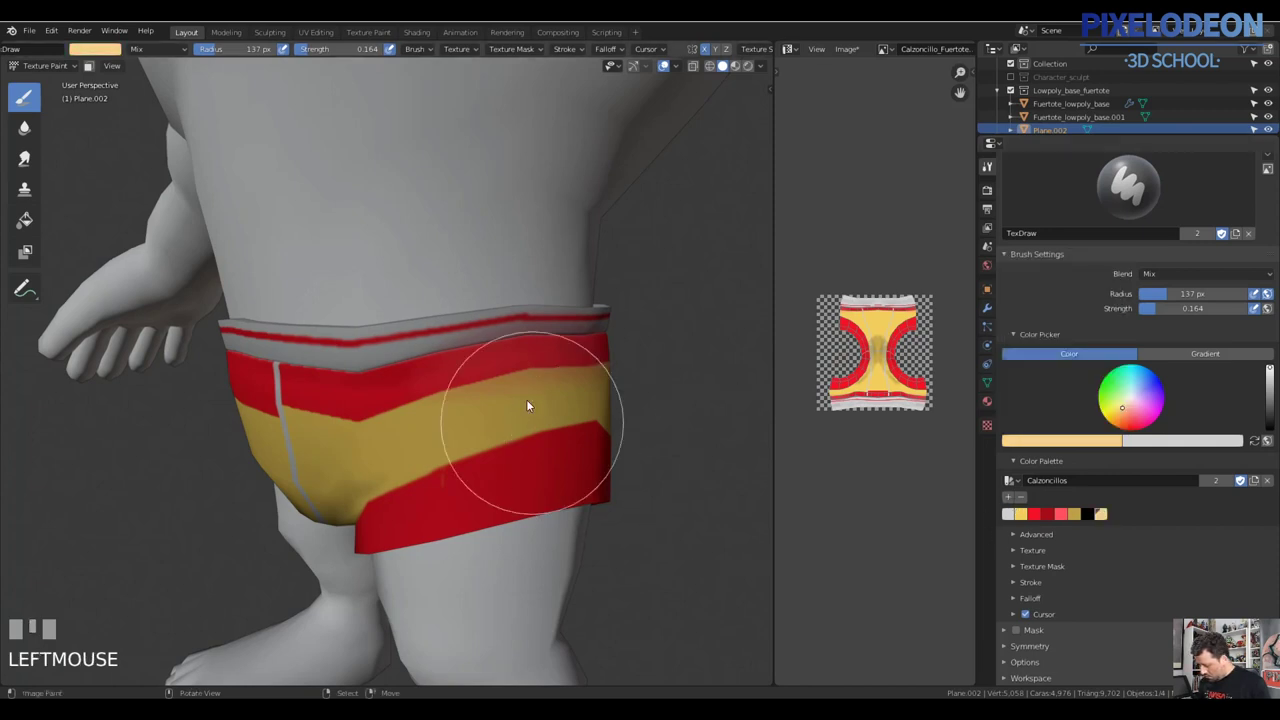
middle_click(539, 423)
key(f)
Switch back to light red and paint a lighter highlight on the lower band
click(450, 420)
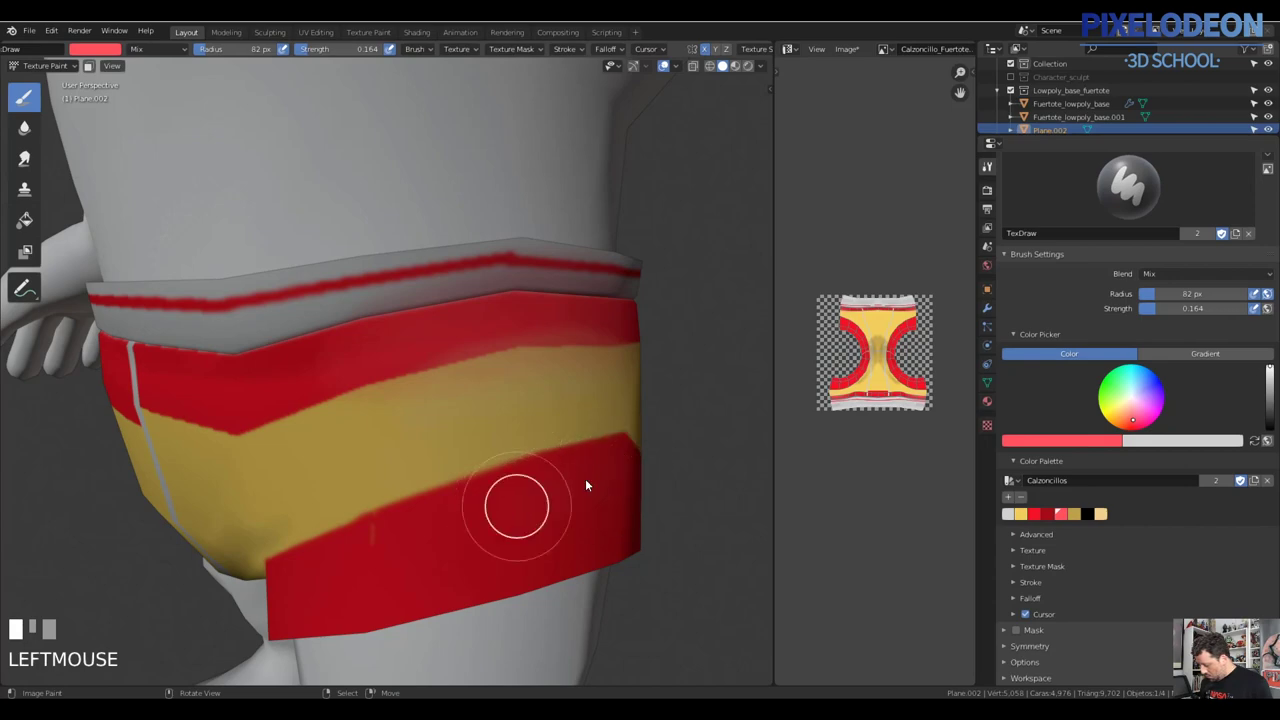
drag(625, 426, 500, 415)
key(f)
click(500, 415)
middle_click(491, 468)
Paint soft pale yellow highlights on the briefs, adding the colour to the palette, and set a 4 px black Hard brush
key(f)
click(487, 447)
drag(478, 474, 942, 287)
drag(942, 287, 685, 450)
key(f)
drag(685, 450, 519, 415)
Draw fine black detail lines along the briefs' seams with the Hard brush
key(f)
click(519, 415)
drag(505, 363, 501, 201)
drag(501, 201, 499, 451)
key(ctrl+z)
drag(499, 451, 495, 306)
drag(495, 306, 541, 387)
drag(541, 387, 550, 344)
drag(550, 344, 548, 497)
drag(548, 497, 324, 284)
click(324, 284)
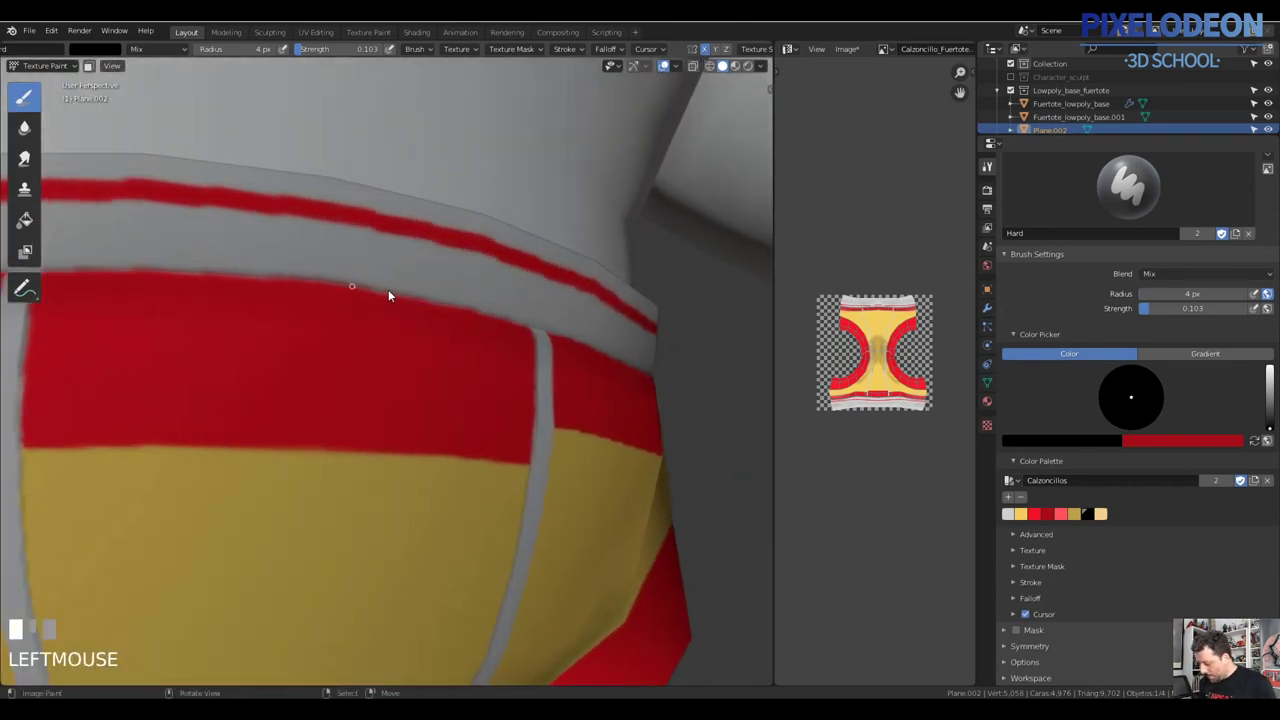
Brush soft shading across the underwear front, undoing the last stroke
drag(460, 317, 355, 290)
drag(355, 290, 666, 319)
drag(666, 319, 389, 272)
drag(389, 272, 527, 298)
drag(527, 298, 484, 337)
drag(484, 337, 591, 325)
drag(591, 325, 386, 388)
drag(386, 388, 653, 344)
drag(653, 344, 407, 414)
drag(407, 414, 619, 386)
drag(619, 386, 426, 351)
drag(426, 351, 593, 358)
drag(593, 358, 481, 325)
drag(481, 325, 528, 313)
key(ctrl+z)
Paint the front panel evenly yellow at Strength 1.0, leaving thin grey seams beside the red
drag(528, 313, 376, 334)
drag(376, 334, 478, 337)
drag(478, 337, 221, 224)
drag(221, 224, 280, 498)
drag(280, 498, 178, 191)
drag(178, 191, 340, 494)
drag(340, 494, 317, 251)
drag(317, 251, 513, 435)
drag(513, 435, 1017, 518)
Pick black at about 0.05 strength and lay first faint shadows along the underwear bands
click(1017, 518)
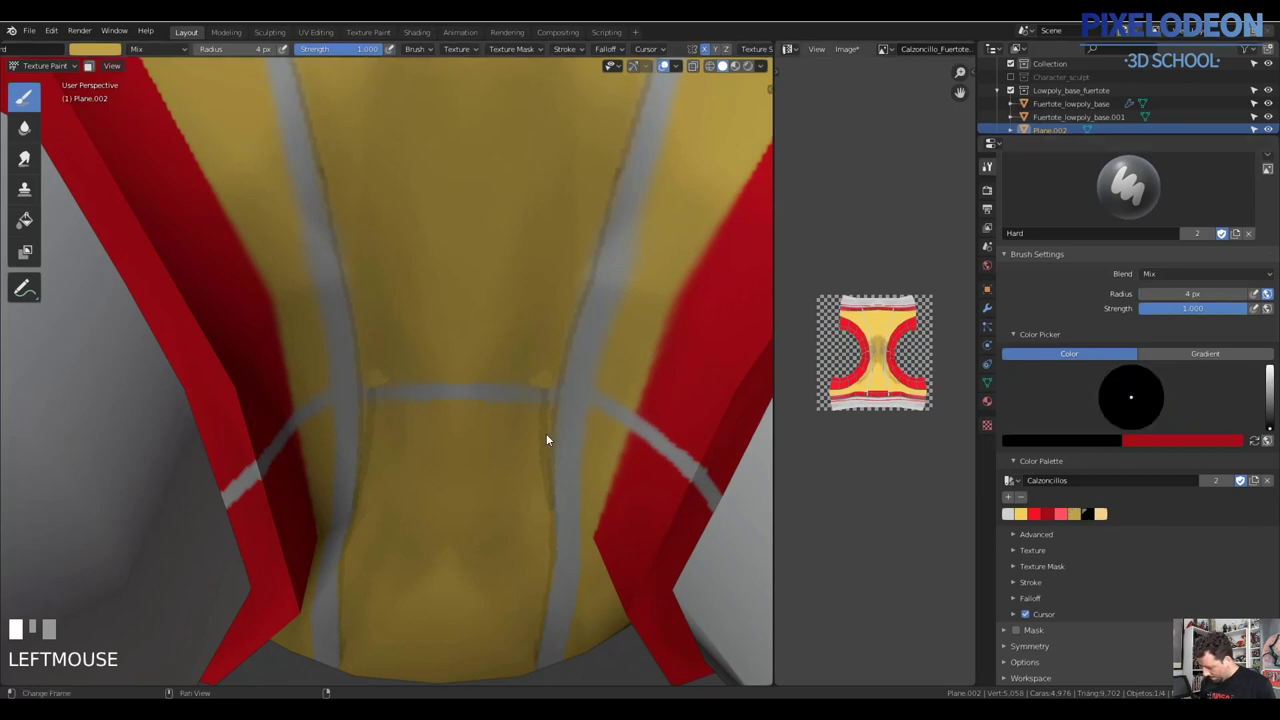
key(f)
click(385, 370)
key(ctrl+z)
drag(669, 374, 406, 346)
key(ctrl+z)
drag(406, 346, 51, 121)
drag(51, 121, 432, 377)
drag(432, 377, 360, 458)
Refine the brush radius and shade the band edges on the briefs' front
key(f)
click(408, 419)
key(f)
click(360, 458)
drag(373, 430, 356, 385)
key(f)
click(356, 385)
middle_click(350, 409)
drag(338, 419, 396, 368)
key(ctrl+z)
drag(396, 368, 387, 363)
click(387, 363)
Orbit around the briefs shading the red and yellow band edges on the sides
middle_click(381, 378)
drag(386, 370, 561, 253)
drag(561, 253, 383, 388)
drag(383, 388, 525, 281)
middle_click(525, 281)
drag(423, 359, 615, 228)
drag(615, 228, 394, 355)
drag(394, 355, 536, 279)
middle_click(536, 279)
drag(533, 293, 540, 274)
middle_click(540, 274)
drag(351, 297, 500, 307)
drag(500, 307, 403, 269)
drag(403, 269, 579, 387)
drag(579, 387, 397, 289)
drag(397, 289, 598, 437)
Shade the remaining band edges around the back, undoing a stray stroke
middle_click(598, 437)
drag(545, 352, 559, 384)
middle_click(559, 384)
drag(621, 438, 561, 410)
middle_click(561, 410)
drag(479, 337, 558, 425)
key(ctrl+z)
middle_click(558, 425)
click(646, 427)
drag(675, 441, 578, 369)
drag(578, 369, 435, 458)
key(ctrl+z)
key(ctrl+z)
drag(435, 458, 915, 292)
drag(915, 292, 575, 332)
middle_click(575, 332)
drag(409, 400, 486, 375)
middle_click(486, 375)
drag(594, 333, 541, 348)
middle_click(541, 348)
drag(430, 357, 453, 360)
middle_click(453, 360)
drag(511, 360, 527, 355)
middle_click(527, 355)
drag(524, 346, 549, 340)
middle_click(549, 340)
drag(388, 345, 514, 335)
drag(514, 335, 599, 342)
drag(599, 342, 650, 316)
drag(650, 316, 558, 387)
drag(558, 387, 675, 398)
drag(675, 398, 1158, 312)
drag(1158, 312, 424, 408)
Undo the last strokes and raise the brush radius and strength for blending
key(ctrl+z)
key(ctrl+z)
key(ctrl+z)
key(f)
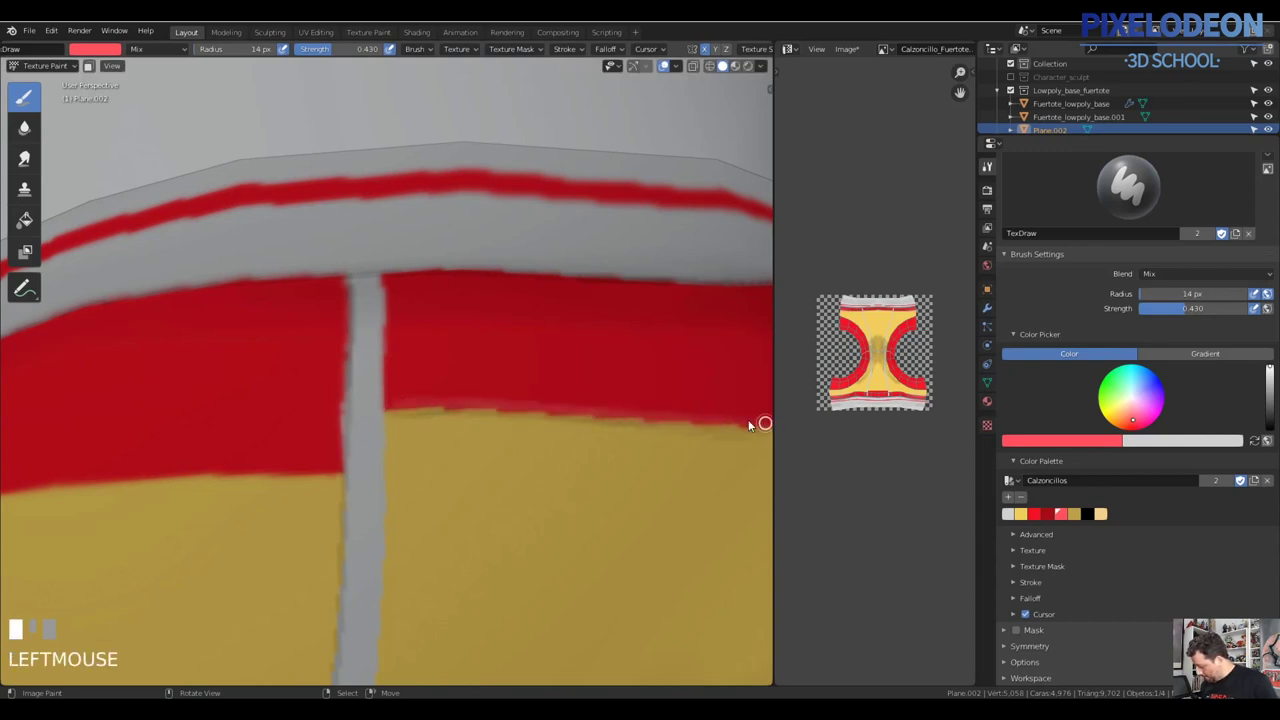
middle_click(527, 415)
Blend light red along the red band's lower edge around the briefs
drag(422, 420, 489, 374)
drag(489, 374, 546, 300)
drag(546, 300, 605, 309)
drag(605, 309, 541, 364)
drag(541, 364, 543, 376)
middle_click(543, 376)
drag(407, 368, 677, 373)
drag(677, 373, 350, 382)
drag(350, 382, 461, 380)
middle_click(461, 380)
drag(468, 389, 715, 366)
drag(715, 366, 510, 375)
Sample a deeper red at 44 px and even out the front band edge against the yellow
click(510, 375)
drag(550, 313, 452, 413)
key(f)
click(426, 438)
drag(452, 413, 496, 355)
drag(496, 355, 532, 407)
drag(532, 407, 515, 348)
drag(515, 348, 477, 336)
drag(477, 336, 446, 323)
key(ctrl+z)
Resize the brush and pick dark red, then black, as the paint colour
key(f)
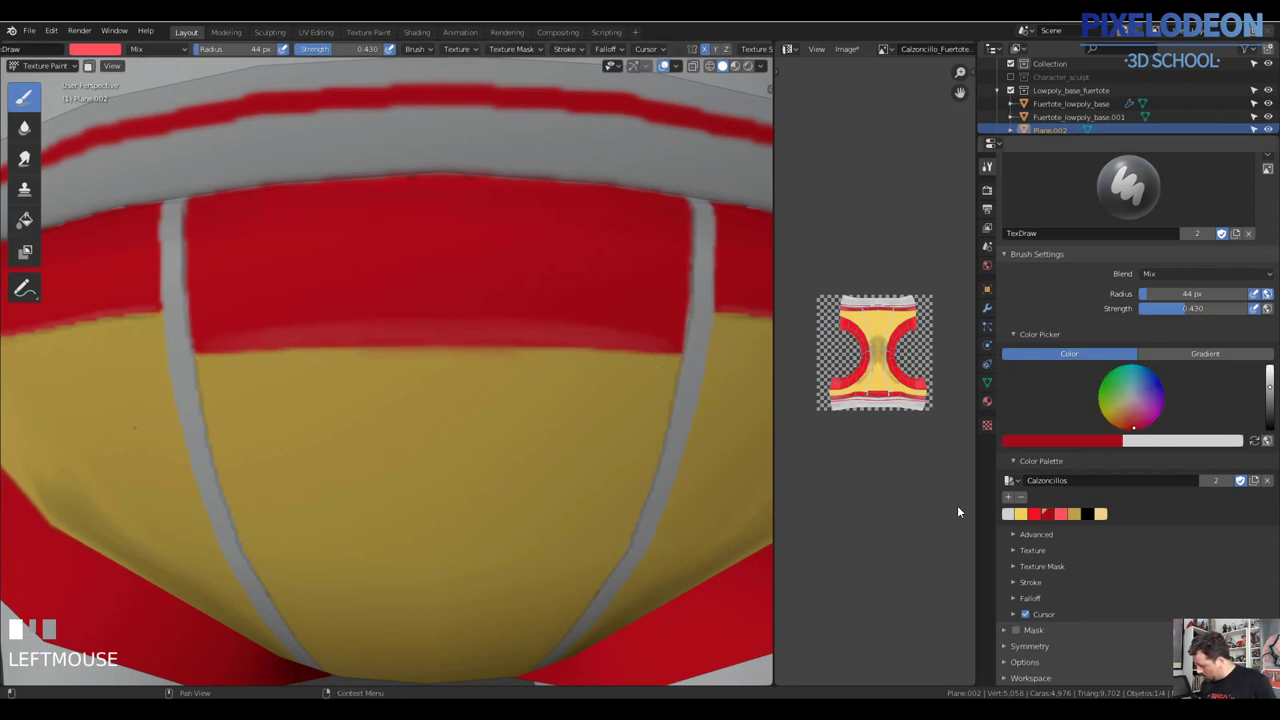
key(f)
click(456, 352)
key(f)
click(411, 343)
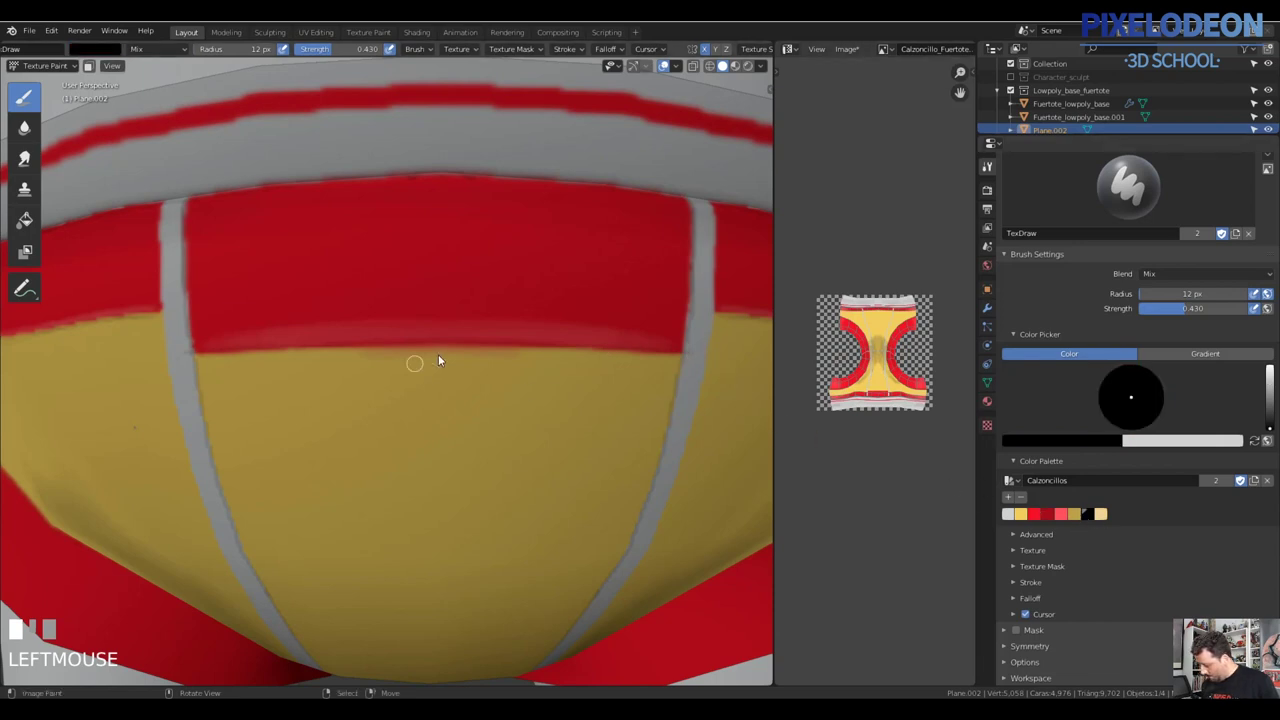
key(ctrl+z)
Paint a few dark shading strokes near the red band's edge
drag(430, 353, 655, 346)
drag(655, 346, 539, 395)
drag(539, 395, 556, 291)
drag(556, 291, 854, 54)
drag(854, 54, 511, 312)
Save the briefs texture as Calzoncillo_Fuertote_Col.png and put Fuertote_lowpoly_base into Texture Paint with Fuertote_Base_Color
key(Tab)
drag(511, 312, 599, 267)
key(Tab)
drag(529, 342, 941, 84)
click(941, 84)
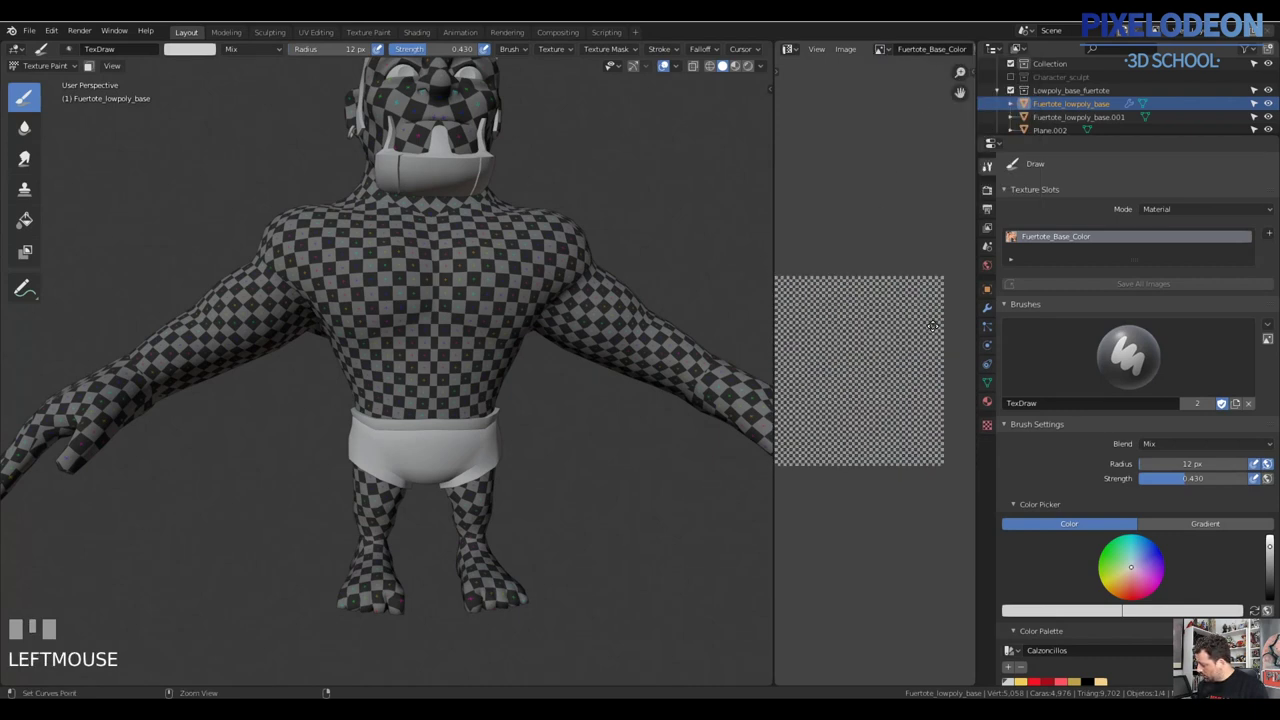
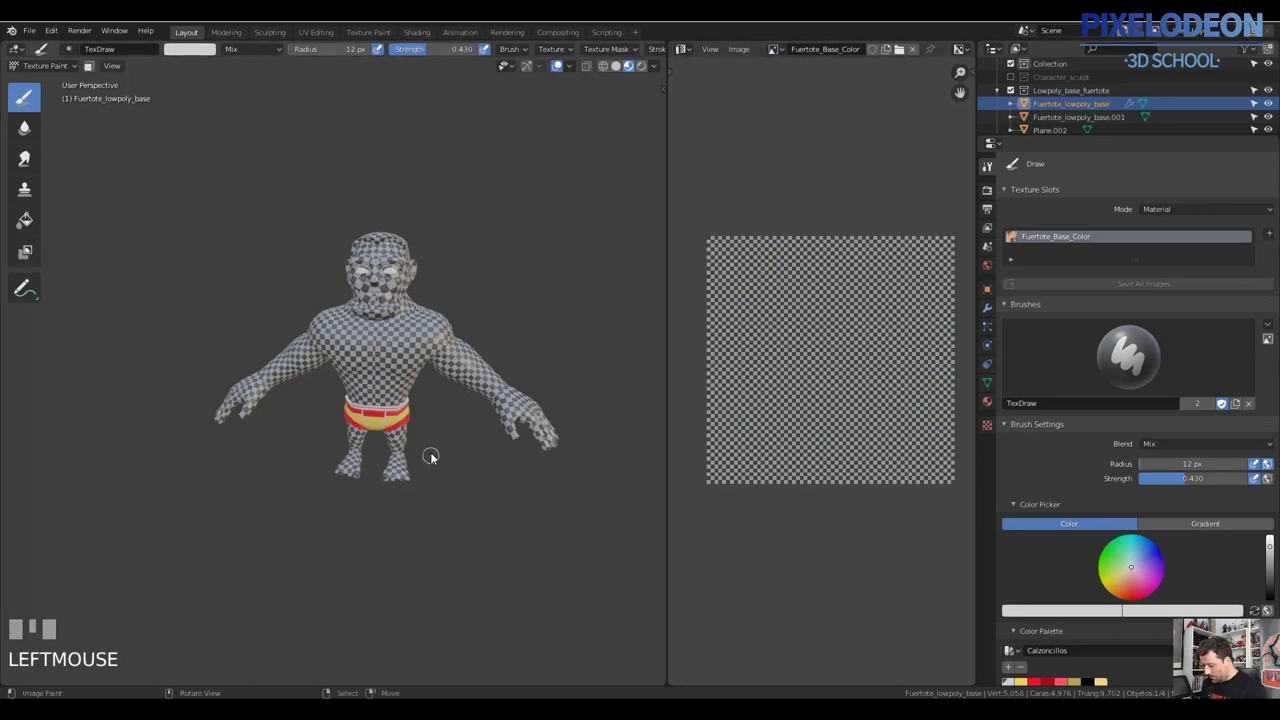
Bring the blond hair and beard object back into view and return to Texture Paint on the body
key(Tab)
drag(398, 240, 812, 108)
click(812, 108)
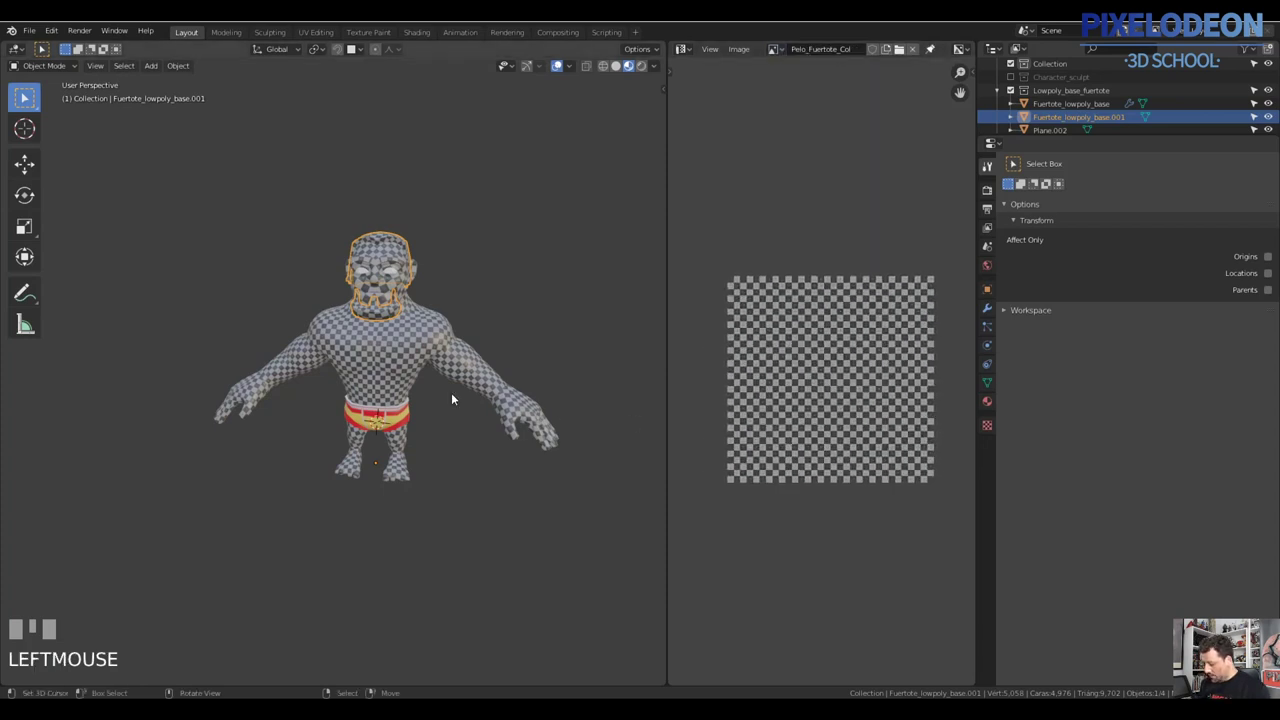
key(Tab)
Fill the character's body with the flat peach skin colour using the Fill brush
drag(576, 369, 57, 267)
drag(57, 267, 395, 300)
drag(395, 300, 773, 163)
drag(773, 163, 499, 404)
middle_click(499, 404)
key(Tab)
Paint the cheeks with TexDraw strokes of skin colour around the face
drag(490, 401, 806, 99)
drag(806, 99, 499, 423)
key(Tab)
drag(499, 423, 777, 161)
drag(777, 161, 490, 382)
drag(490, 382, 115, 216)
drag(115, 216, 461, 416)
Refill the mesh with a warmer coral skin tone using the Fill brush at full strength
key(f)
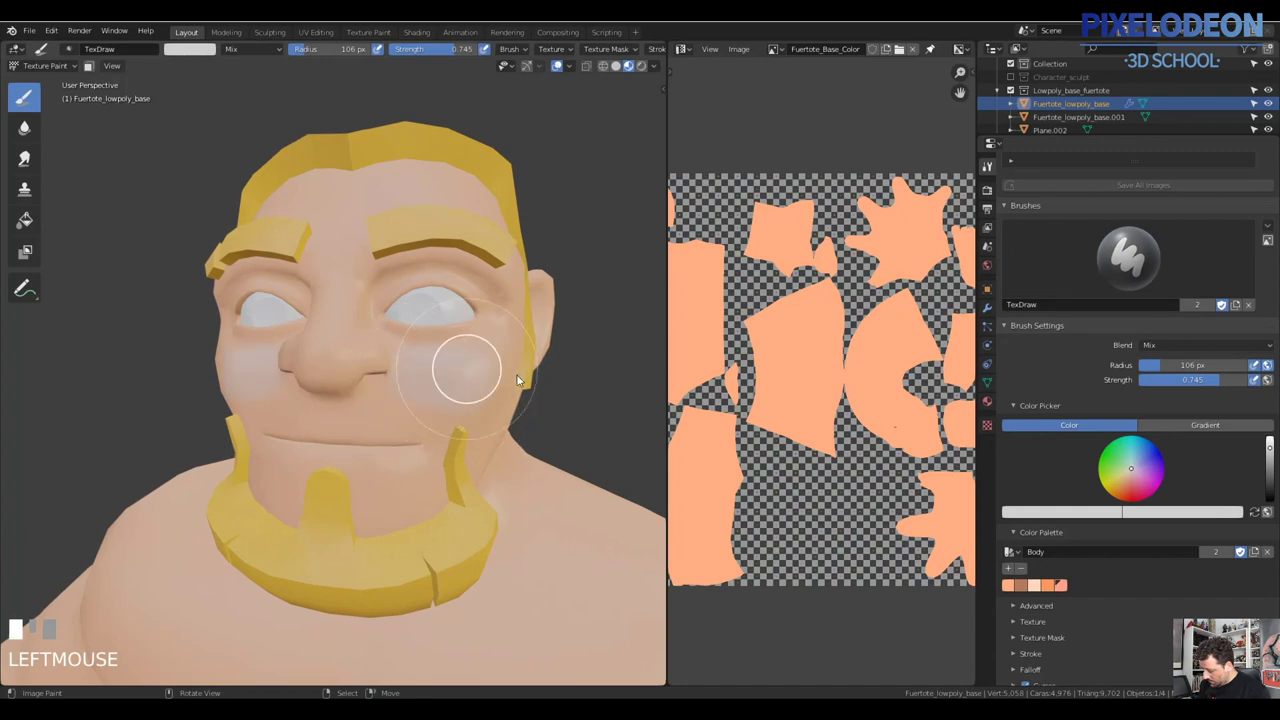
key(ctrl+z)
drag(626, 469, 487, 418)
key(ctrl+z)
drag(487, 418, 1017, 586)
Add the coral skin tone to the Body palette and reselect TexDraw at a smaller radius
click(1017, 586)
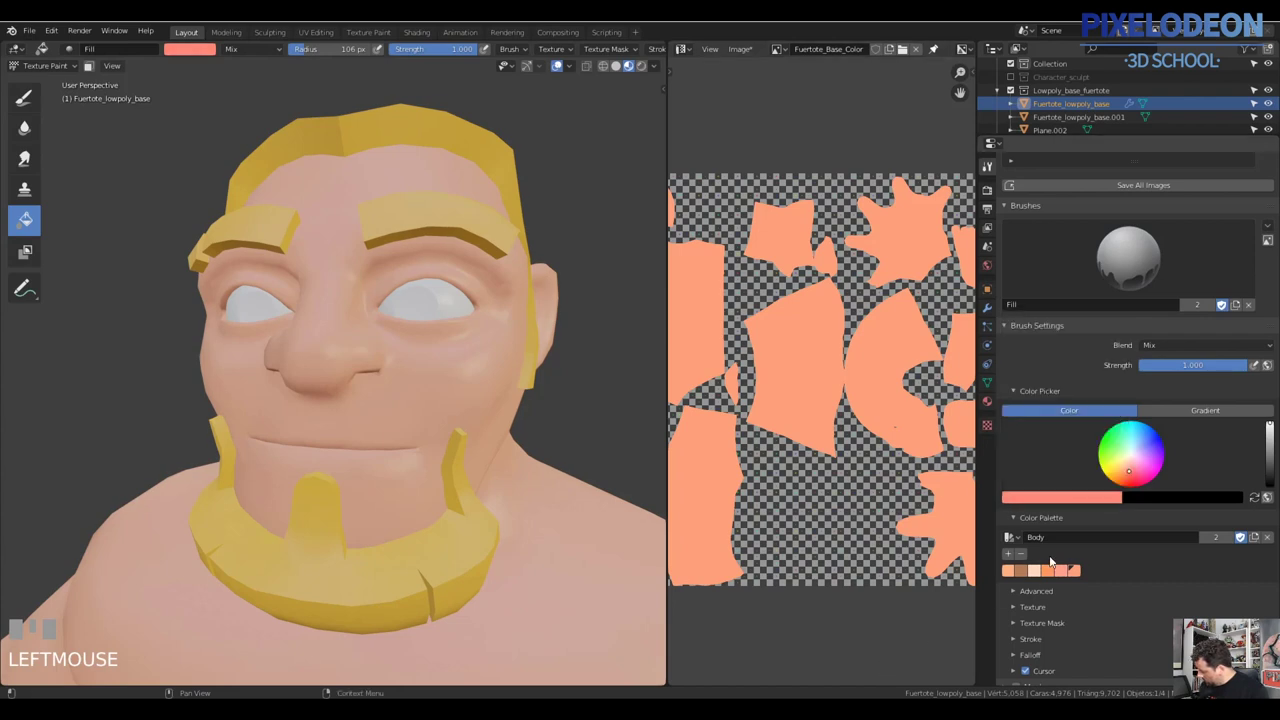
key(f)
click(468, 398)
key(f)
click(471, 380)
Dab a faint lighter highlight on the cheek right of the nose, redoing it at 102 px
drag(472, 391, 507, 433)
drag(507, 433, 462, 404)
key(ctrl+z)
key(f)
key(f)
click(474, 409)
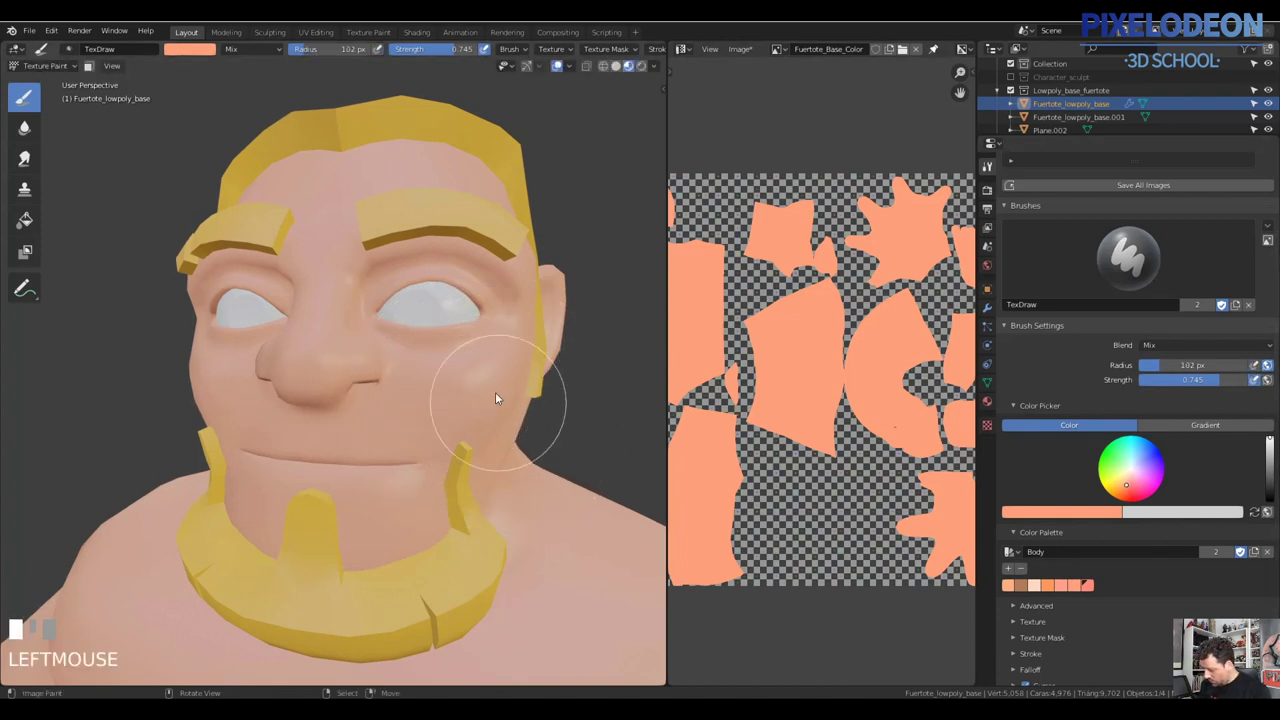
Paint darker skin shading across the chin with the TexDraw brush
middle_click(461, 420)
drag(480, 441, 545, 416)
drag(545, 416, 459, 388)
key(z)
click(459, 388)
drag(478, 431, 489, 452)
key(z)
drag(489, 452, 540, 398)
drag(540, 398, 554, 375)
drag(554, 375, 599, 397)
key(z)
drag(534, 385, 434, 398)
Shade under the jaw with dabs at varying brush radii
key(f)
click(485, 390)
click(434, 398)
drag(449, 390, 438, 487)
key(f)
click(453, 349)
key(f)
click(469, 421)
click(438, 487)
Deepen the jaw-to-neck shadow with further resized dabs
drag(455, 446, 493, 441)
key(f)
click(493, 441)
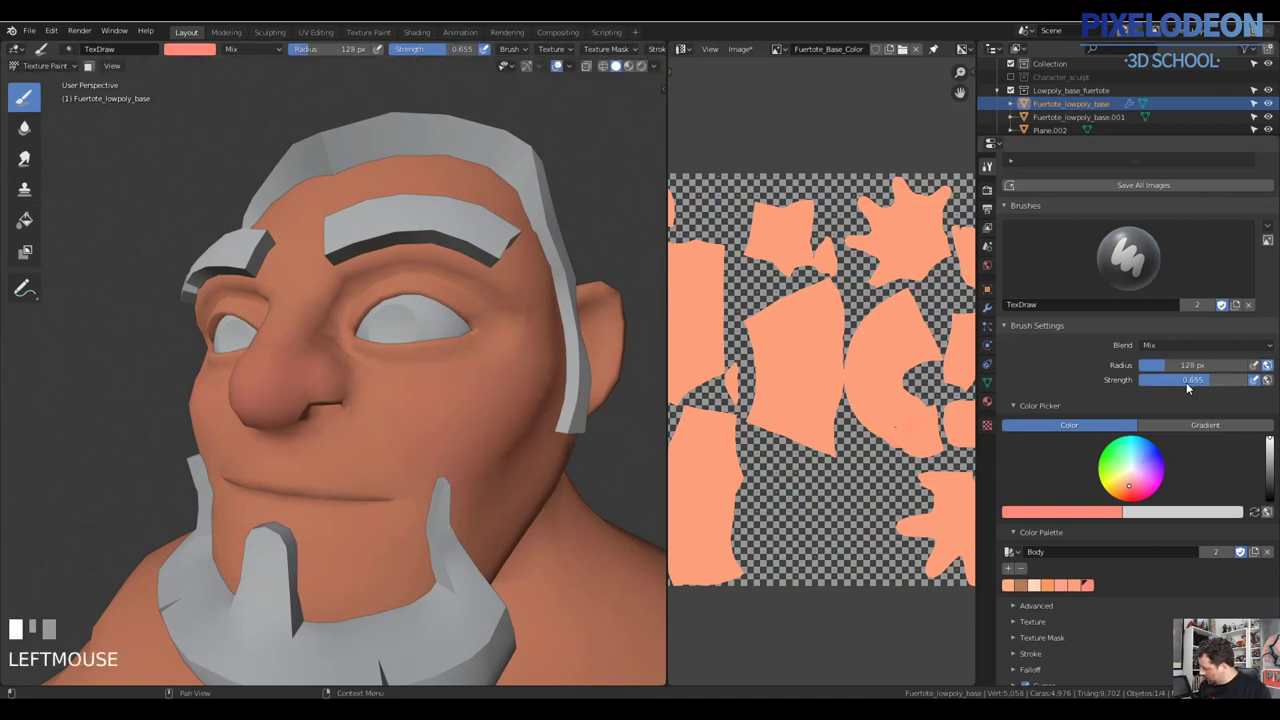
key(f)
click(514, 420)
key(f)
click(488, 449)
Lower the TexDraw strength to 0.600 and shade around the ear
drag(481, 389, 1123, 357)
click(1123, 357)
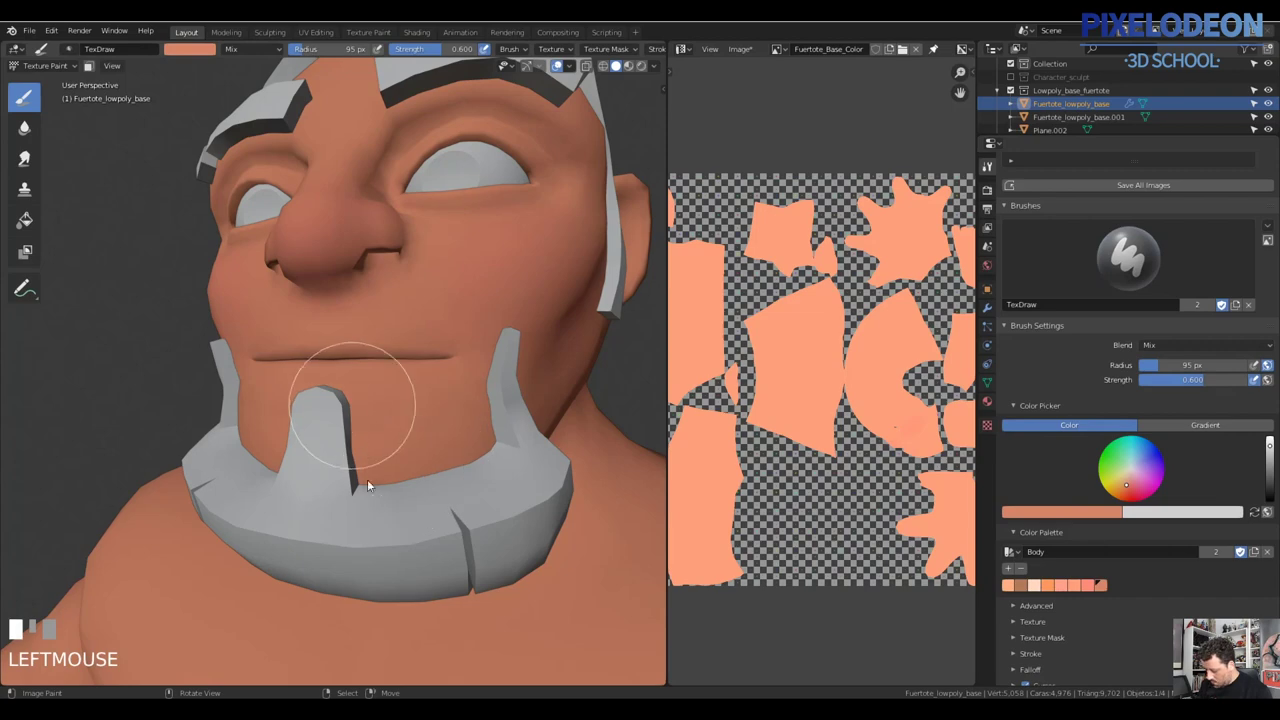
middle_click(446, 472)
click(417, 451)
middle_click(426, 483)
click(460, 527)
drag(521, 503, 409, 380)
key(f)
click(409, 380)
Paint soft shadow strokes down the side of the neck at 98 px
middle_click(424, 341)
drag(398, 372, 516, 401)
drag(516, 401, 391, 273)
drag(391, 273, 499, 286)
drag(499, 286, 432, 357)
drag(432, 357, 499, 361)
drag(499, 361, 485, 296)
drag(485, 296, 517, 300)
key(f)
key(f)
click(508, 297)
drag(522, 374, 504, 362)
key(f)
click(504, 362)
middle_click(476, 352)
drag(474, 433, 531, 394)
middle_click(531, 394)
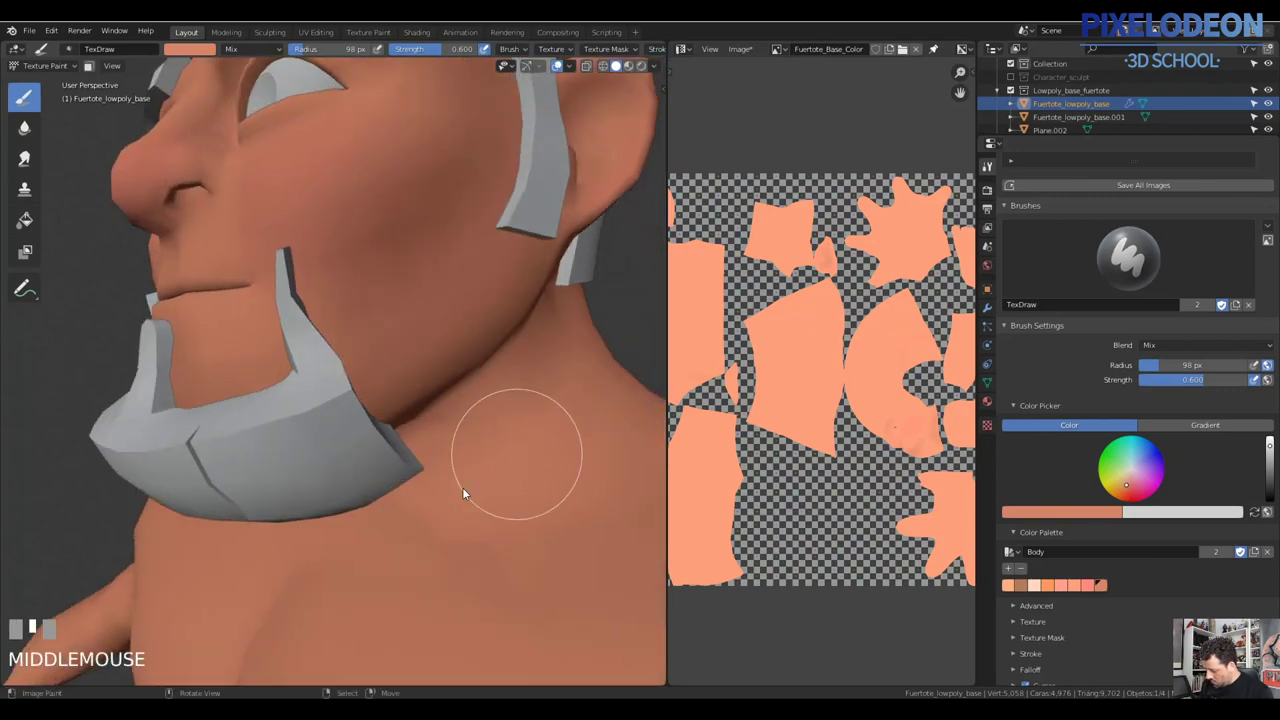
Dab darker tones where the upper arm joins the torso
click(411, 504)
drag(525, 458, 417, 390)
click(417, 390)
middle_click(456, 421)
drag(520, 435, 454, 398)
middle_click(454, 398)
Paint shadow strokes in the armpit and along the side of the chest
drag(329, 331, 380, 351)
drag(380, 351, 412, 314)
drag(412, 314, 482, 327)
drag(482, 327, 526, 354)
drag(526, 354, 543, 397)
drag(543, 397, 424, 329)
drag(424, 329, 424, 379)
Blend the neck and upper-arm shading with the Soften brush, then resume TexDraw at 62 px
drag(424, 379, 65, 143)
click(65, 143)
drag(437, 311, 328, 295)
key(f)
click(328, 295)
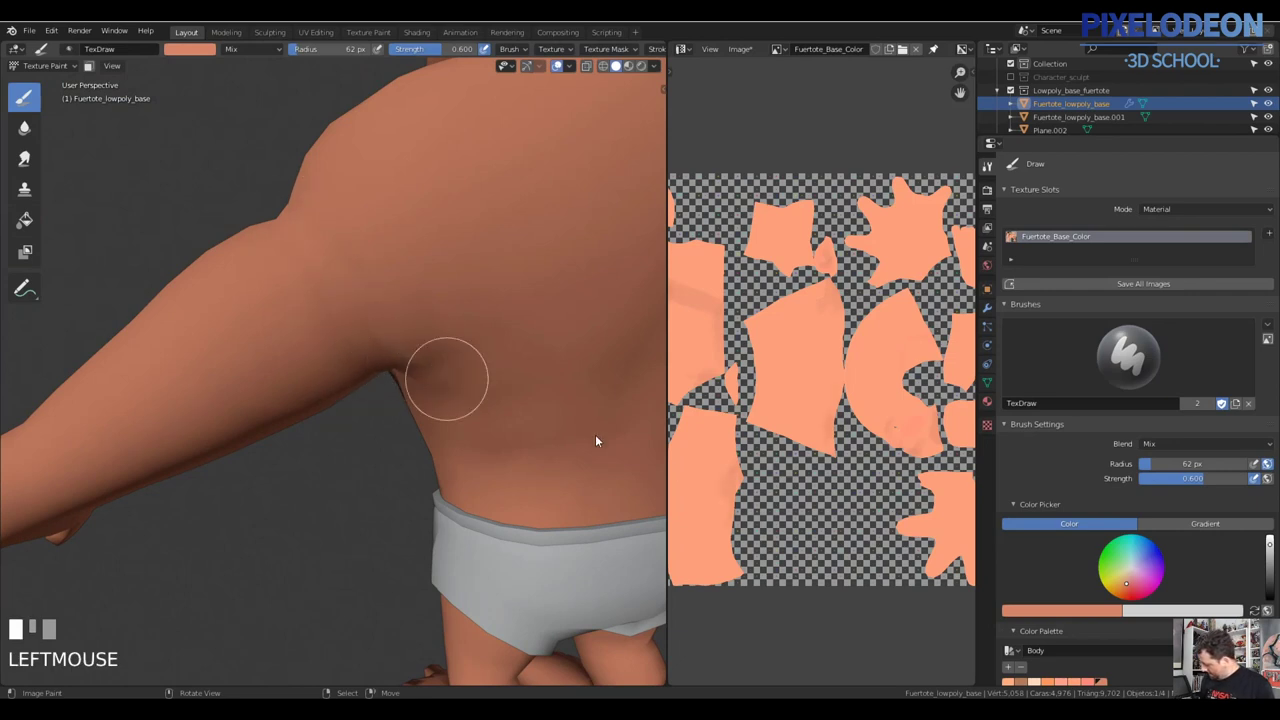
Paint darker shading strokes around the shoulder blades on the upper back
drag(1112, 535, 337, 249)
drag(337, 249, 328, 393)
drag(328, 393, 411, 423)
drag(411, 423, 451, 389)
drag(451, 389, 472, 392)
drag(472, 392, 510, 332)
drag(510, 332, 438, 253)
drag(438, 253, 503, 344)
middle_click(503, 344)
Dab shadow into the back of the armpit from several angles
drag(421, 157, 554, 318)
drag(554, 318, 370, 289)
click(370, 289)
middle_click(484, 321)
click(398, 324)
drag(552, 310, 411, 287)
click(411, 287)
middle_click(405, 312)
Deepen the shoulder-blade muscle shading with TexDraw enlarged to 83 px
drag(265, 470, 412, 314)
drag(412, 314, 308, 286)
key(f)
click(308, 286)
middle_click(405, 380)
click(306, 269)
drag(444, 361, 347, 320)
key(f)
click(347, 320)
Stroke shading along the spine and adjust the brush settings in the panel
drag(363, 253, 351, 309)
drag(351, 309, 445, 306)
drag(445, 306, 299, 320)
drag(299, 320, 384, 372)
drag(384, 372, 1059, 337)
click(1059, 337)
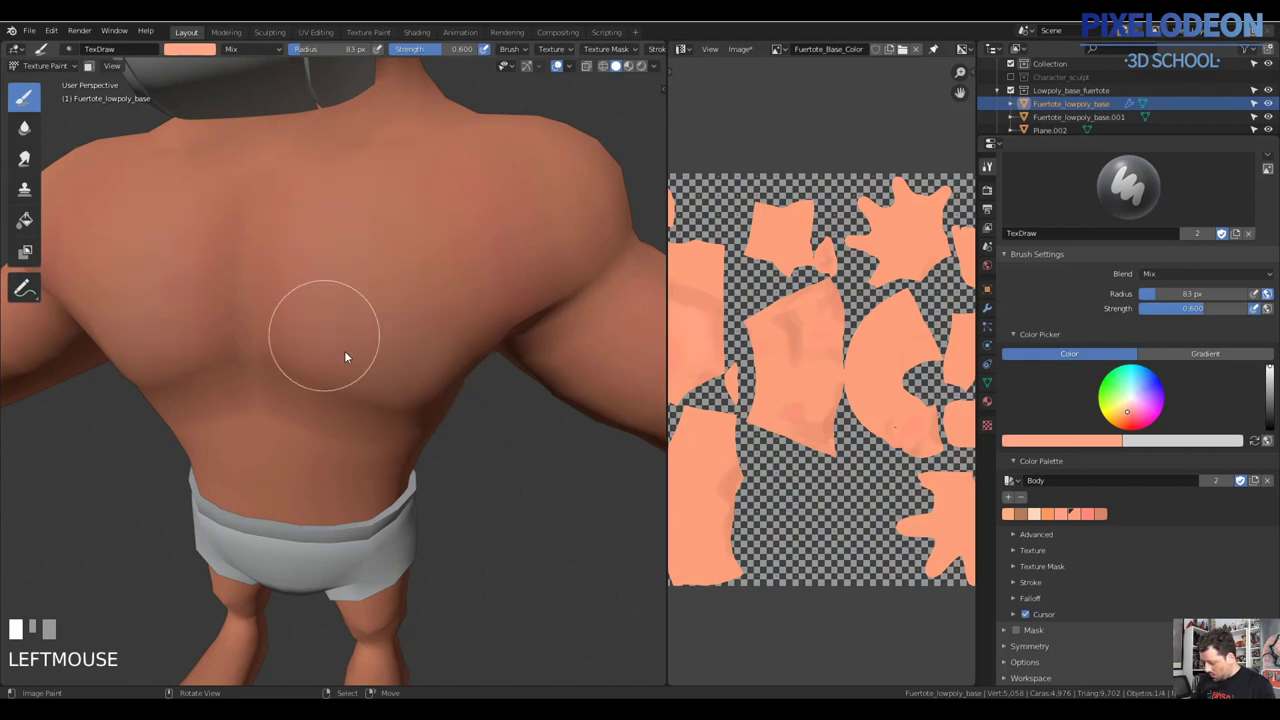
Pick a lighter skin tone and store it as a new swatch in the Body palette
drag(425, 380, 422, 239)
drag(422, 239, 382, 250)
key(f)
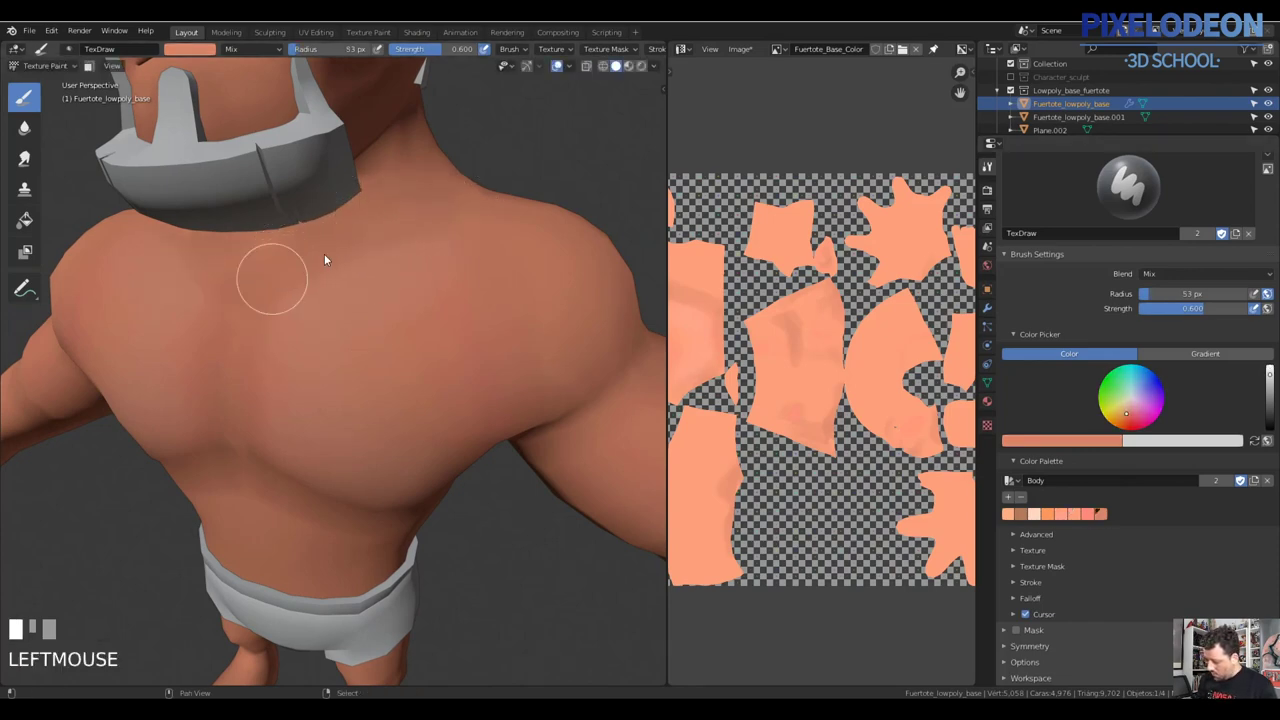
drag(422, 297, 1059, 337)
click(1059, 337)
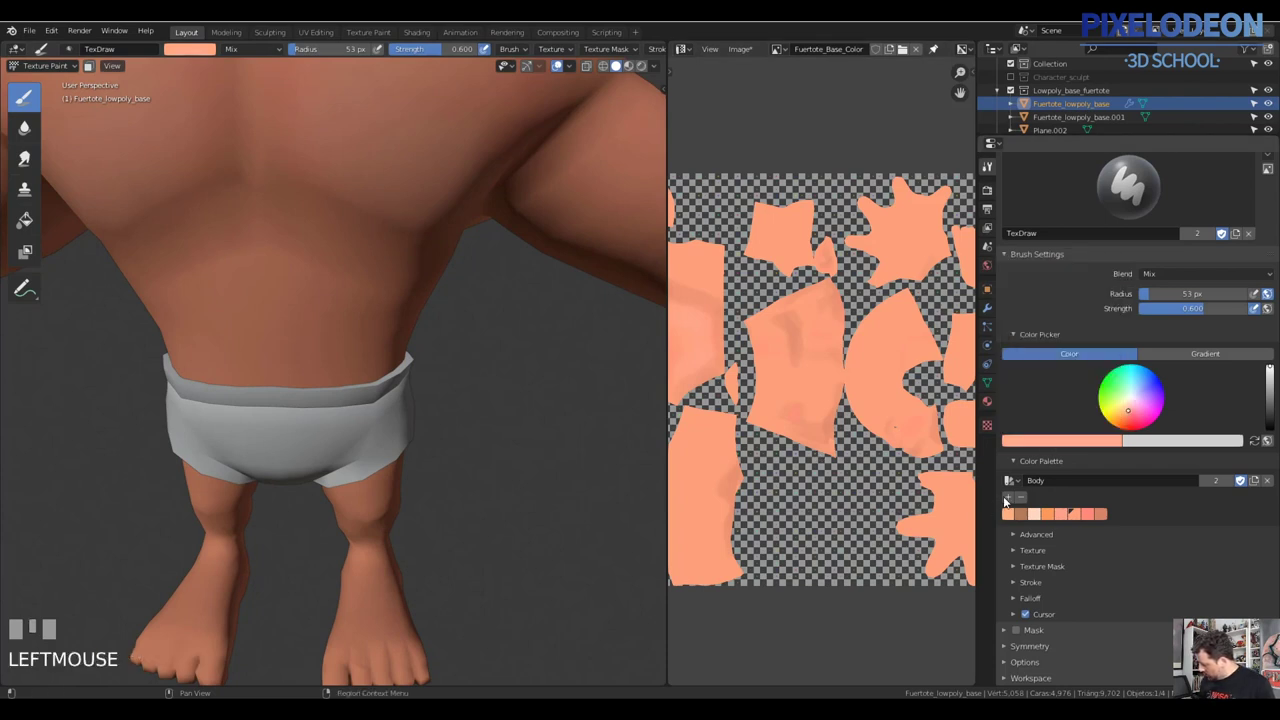
Paint pale highlight strokes outlining the lower back muscles above the shorts
drag(339, 345, 414, 294)
click(414, 294)
drag(422, 304, 341, 295)
click(341, 295)
drag(399, 310, 392, 335)
drag(392, 335, 423, 353)
drag(423, 353, 318, 395)
drag(318, 395, 394, 378)
drag(394, 378, 419, 378)
drag(419, 378, 487, 334)
Continue the highlight lines across the lower back from a shifted view, resizing the brush
middle_click(487, 334)
drag(463, 328, 523, 346)
drag(523, 346, 310, 392)
drag(310, 392, 354, 381)
drag(354, 381, 269, 353)
click(269, 353)
drag(367, 365, 354, 419)
key(f)
click(354, 419)
Shrink TexDraw to about 13 px and add finer highlight dabs along the muscle edges
key(f)
click(345, 423)
middle_click(330, 314)
click(330, 337)
drag(332, 347, 347, 307)
key(f)
click(345, 310)
key(f)
click(309, 295)
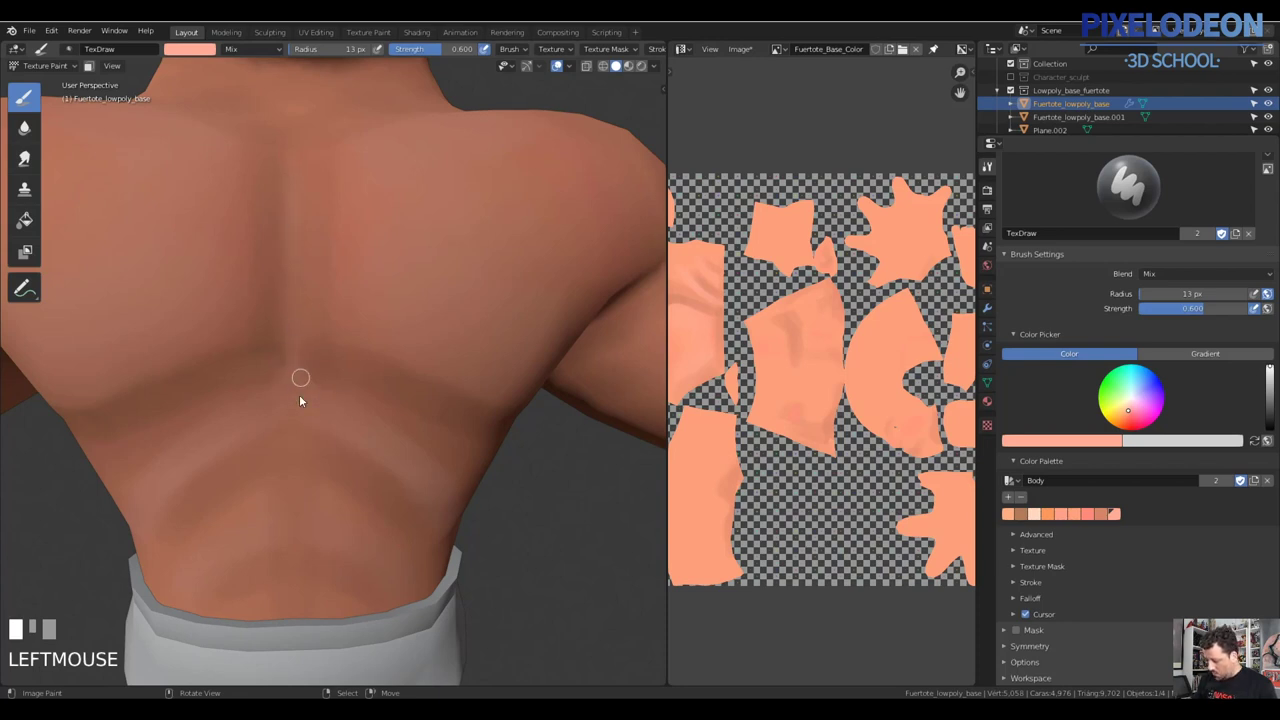
Blend warm pinkish strokes into the shoulder blades, adjusting the brush radius with F
drag(379, 400, 409, 344)
key(f)
click(413, 340)
key(f)
click(329, 222)
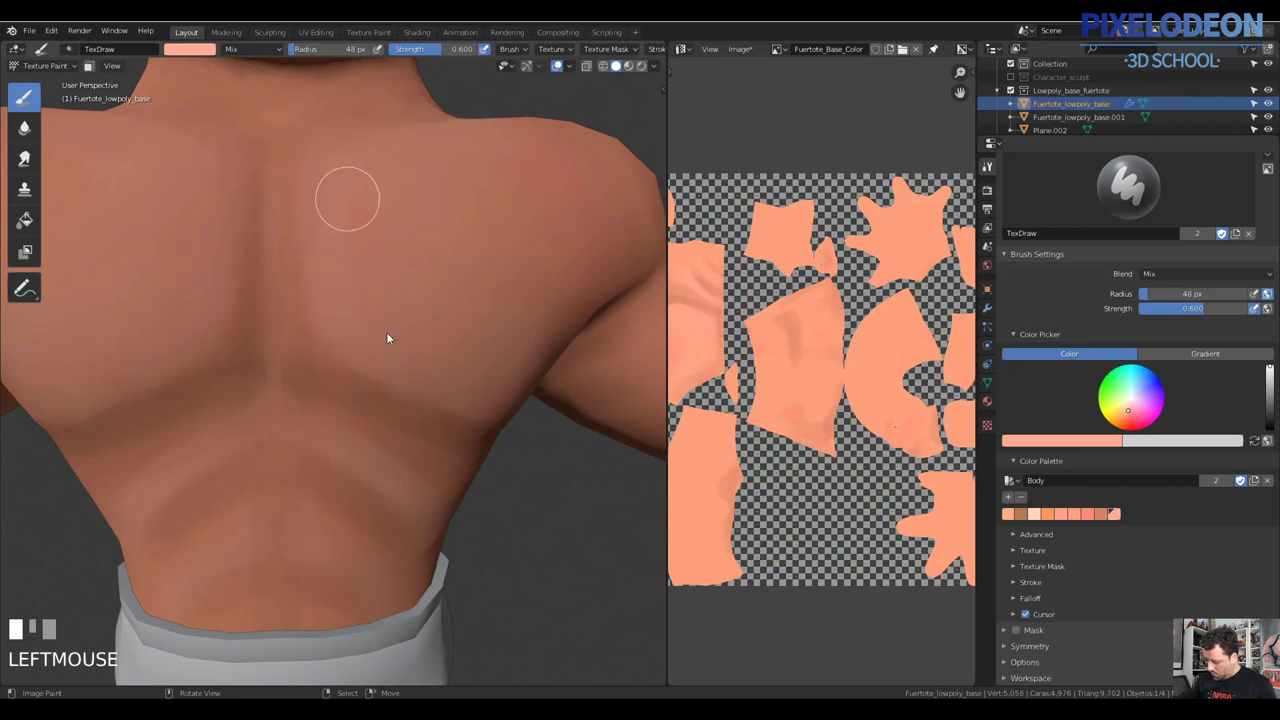
middle_click(369, 313)
click(392, 300)
middle_click(368, 276)
Work the warmer tone further down the back with resized blending strokes
drag(434, 304, 379, 373)
middle_click(379, 373)
click(379, 366)
drag(411, 311, 378, 349)
key(f)
click(378, 340)
middle_click(411, 384)
key(f)
click(467, 369)
Soften the pale lower-back muscle bands with broad strokes, brush grown to 149 px
drag(468, 353, 297, 420)
click(297, 420)
middle_click(342, 425)
key(f)
click(310, 395)
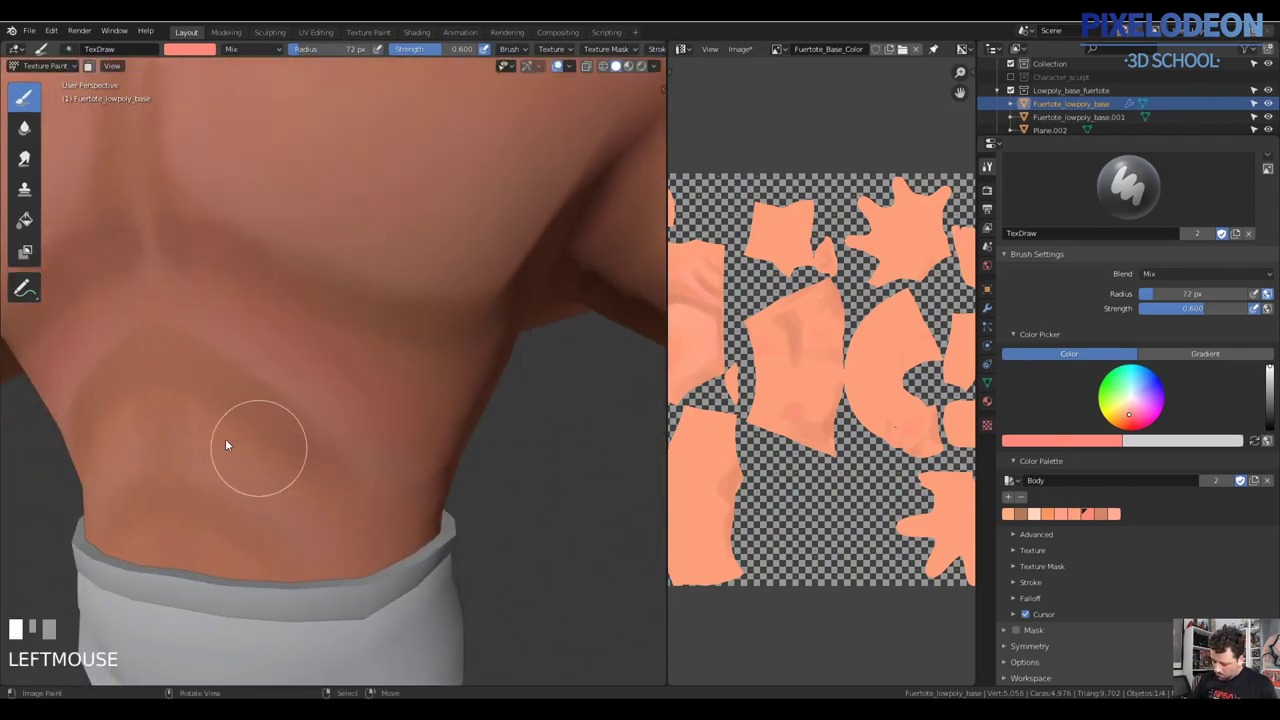
drag(356, 425, 339, 371)
drag(339, 371, 441, 408)
drag(441, 408, 378, 375)
key(f)
click(378, 375)
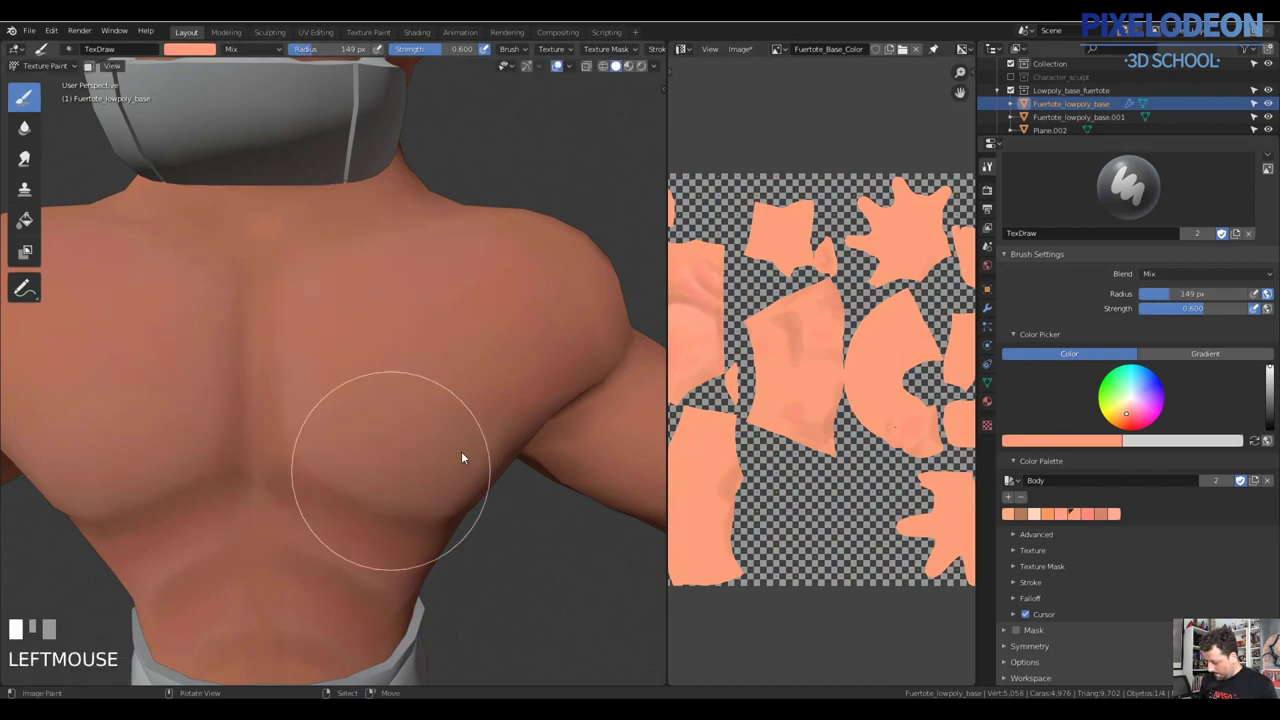
Start choosing a darker skin colour in the colour picker
drag(422, 265, 406, 375)
drag(406, 375, 359, 362)
drag(359, 362, 1124, 282)
click(1124, 282)
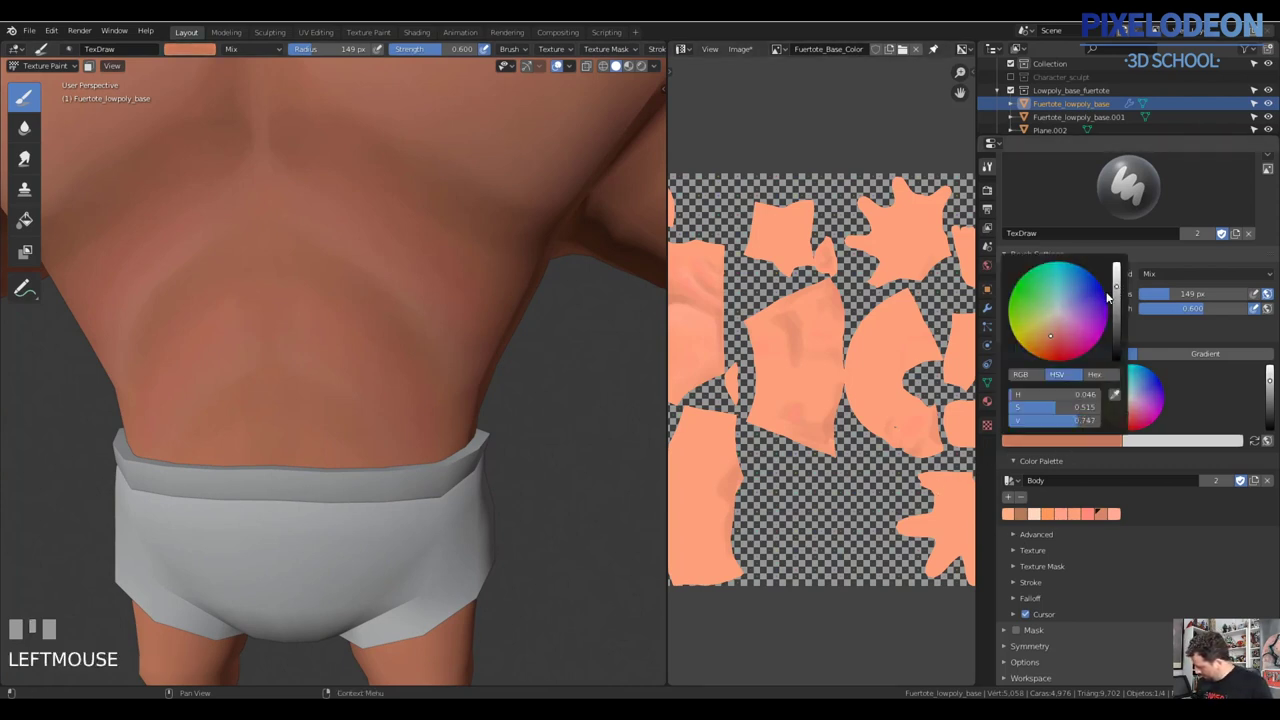
Paint darker shadow strokes on the lower back just above the waistband, undoing a stray dab
key(f)
click(394, 353)
key(ctrl+z)
click(363, 274)
drag(358, 277, 302, 251)
key(f)
click(302, 251)
key(f)
drag(318, 253, 360, 352)
key(f)
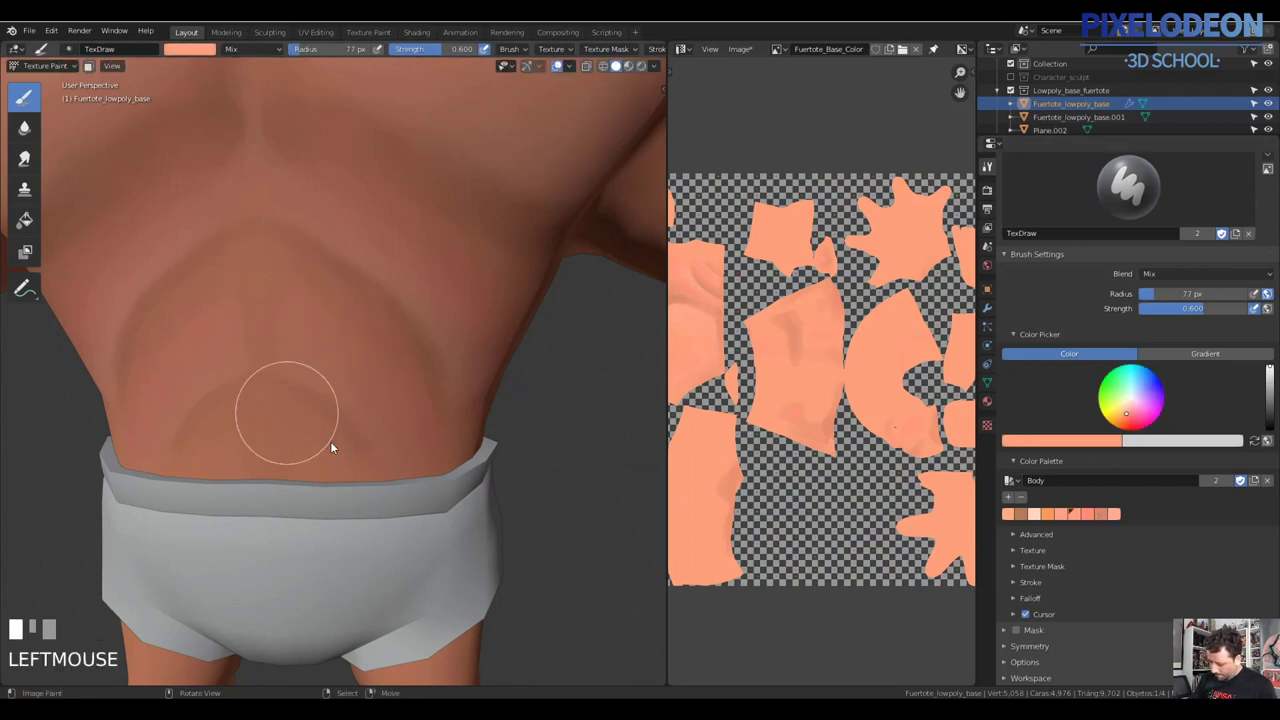
Zoom out to review the whole character, then return to Texture Paint framed on the hand
drag(426, 290, 460, 387)
drag(460, 387, 386, 419)
key(Tab)
key(z)
drag(386, 419, 397, 351)
key(z)
drag(397, 351, 487, 315)
key(Tab)
drag(431, 366, 445, 407)
key(f)
Paint a pale tan nail patch on the front fingertip with the Hard brush, undoing test strokes
click(445, 407)
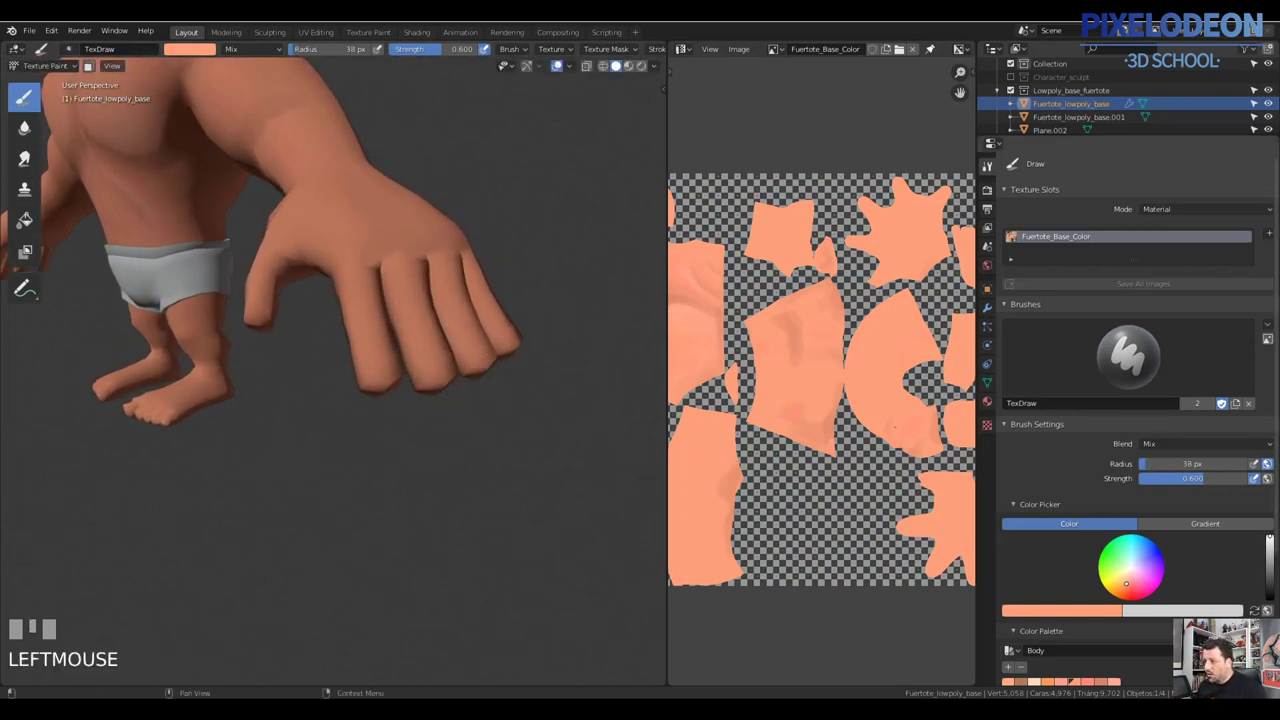
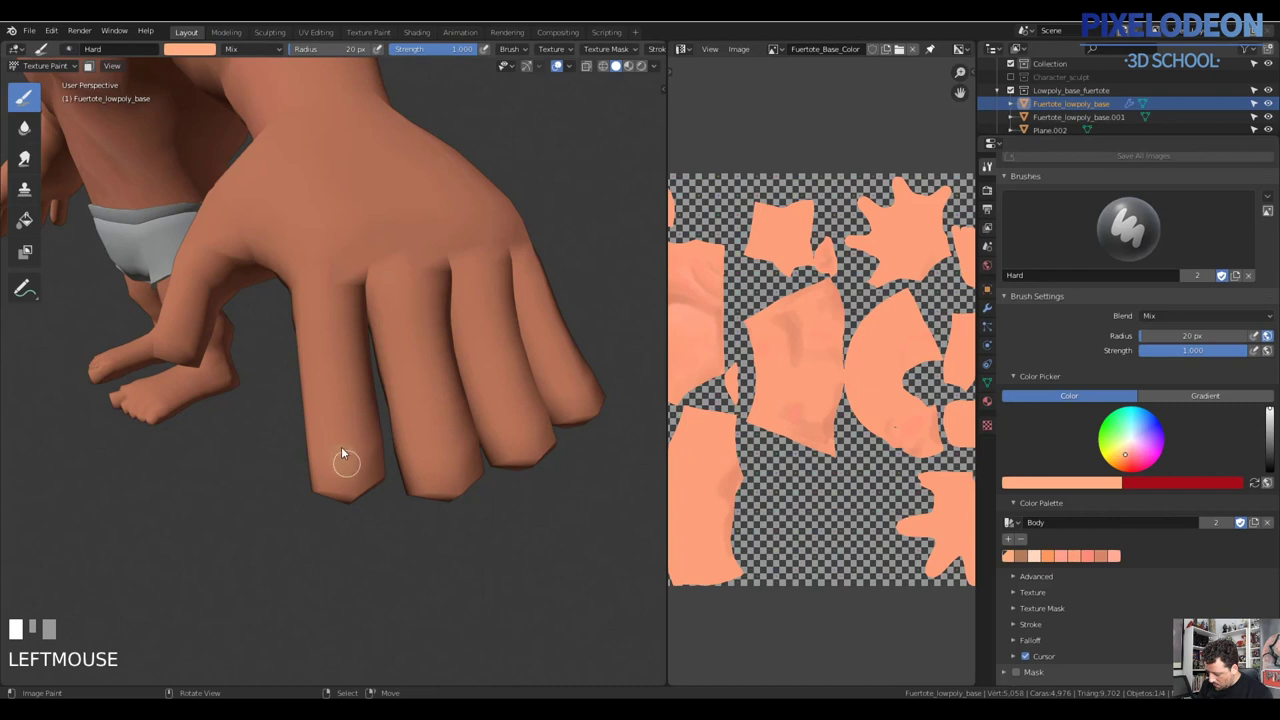
key(ctrl+z)
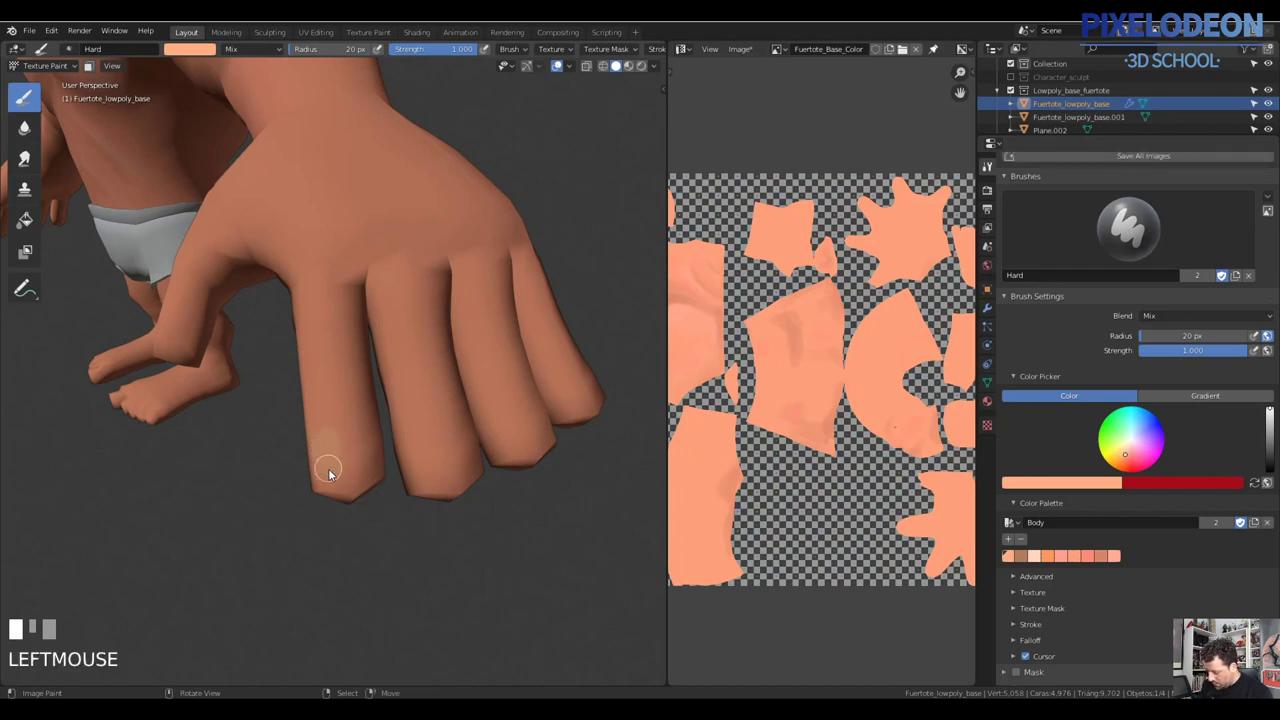
key(ctrl+z)
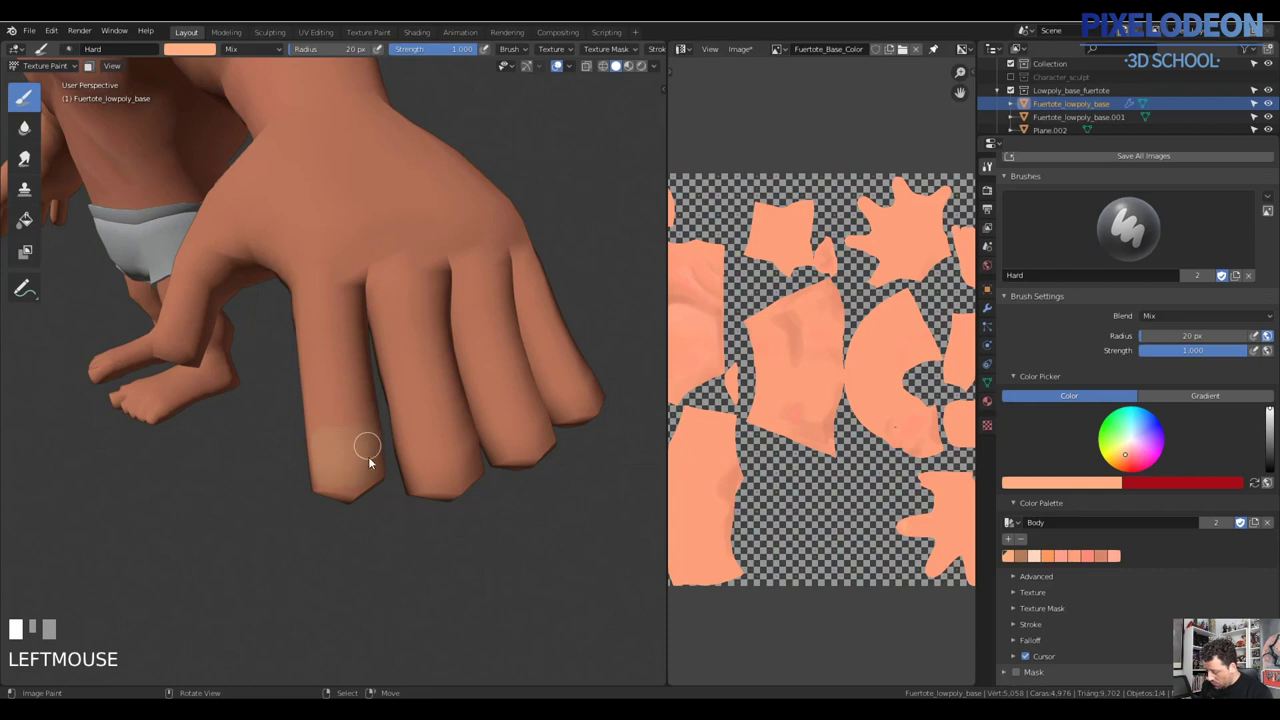
drag(454, 471, 328, 443)
key(ctrl+z)
key(f)
click(328, 443)
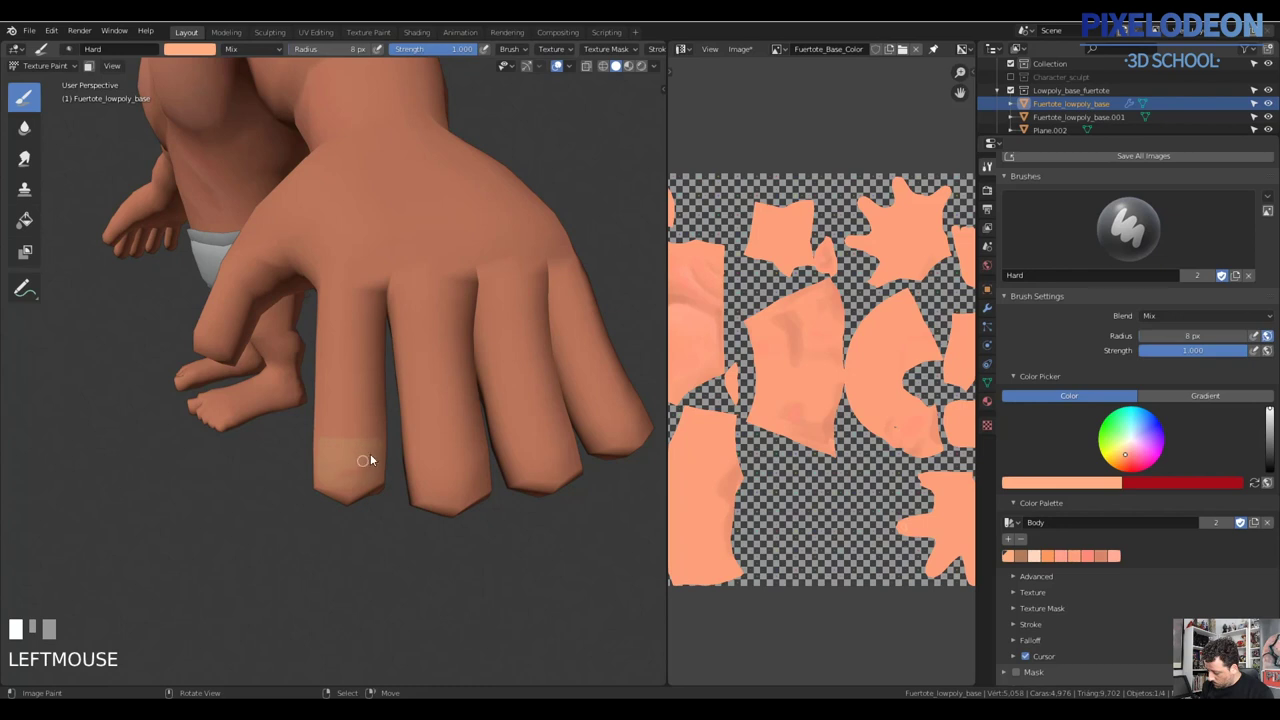
Refine the nail shape with the brush at 6 px and strength lowered to about 0.29
drag(401, 460, 370, 424)
key(f)
click(389, 431)
drag(416, 429, 350, 429)
key(ctrl+z)
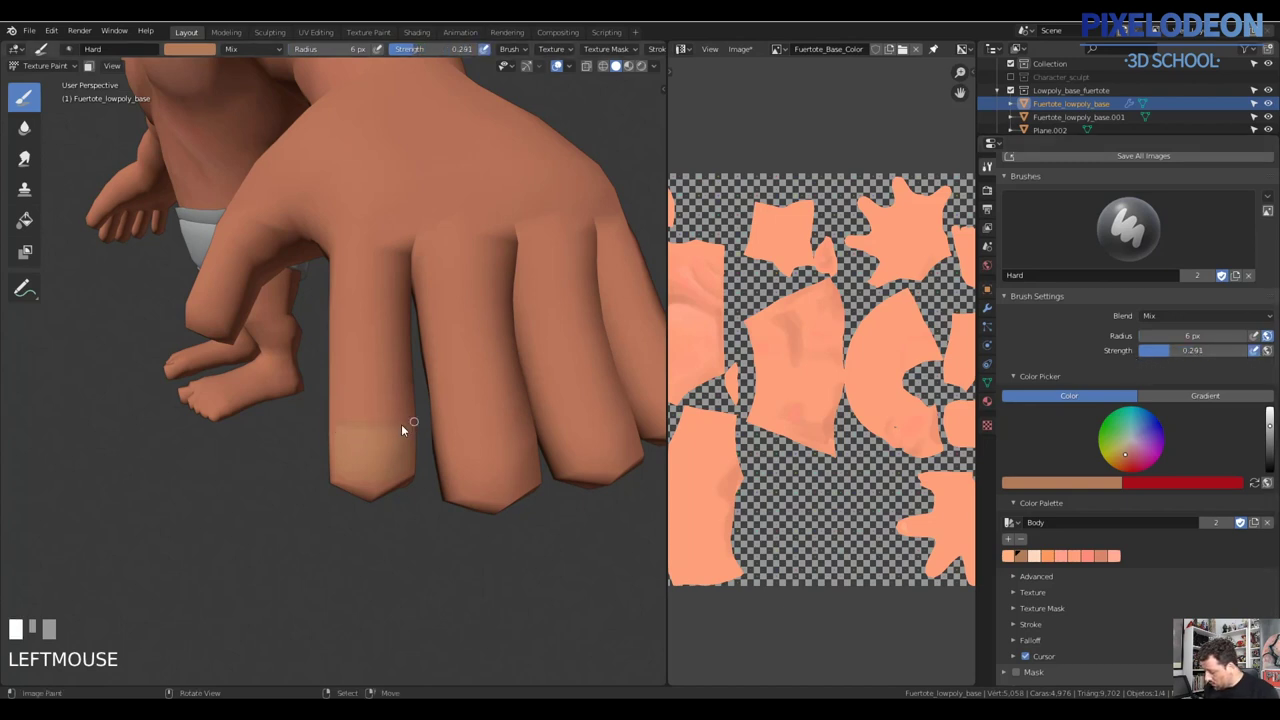
Orbit slightly lower and crisp up the fingernail's edge with short Hard-brush strokes
key(ctrl+z)
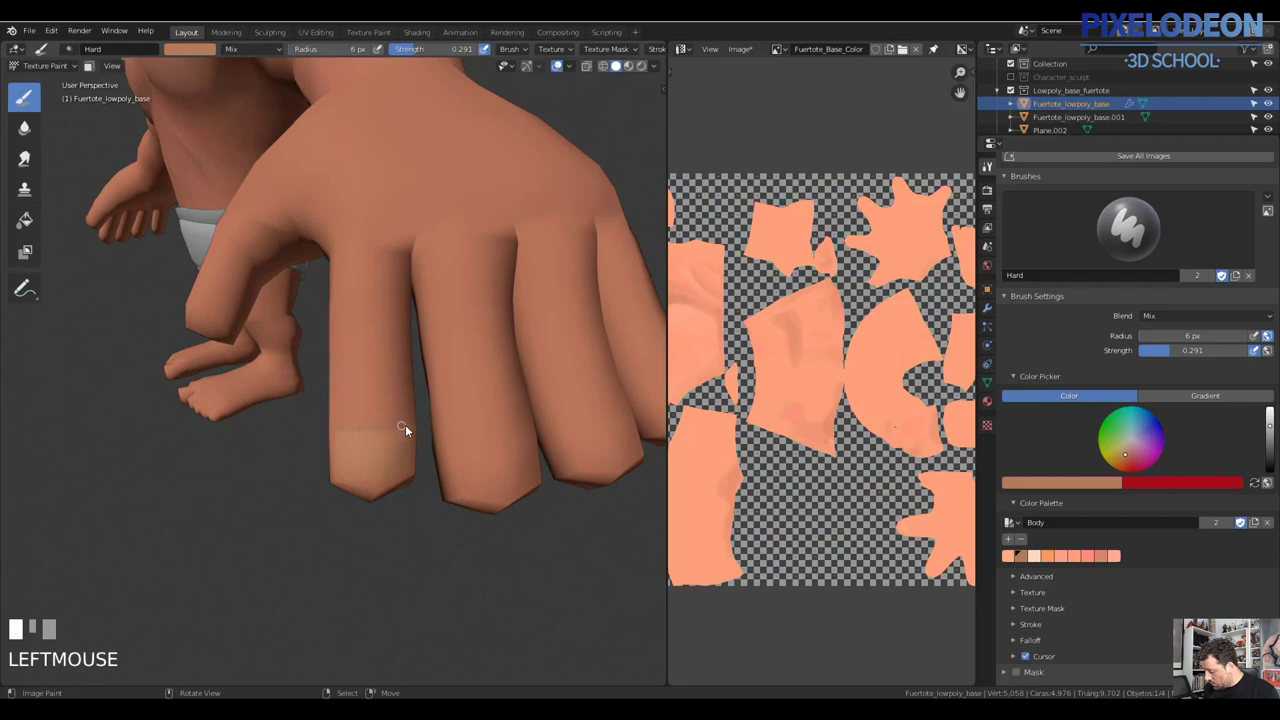
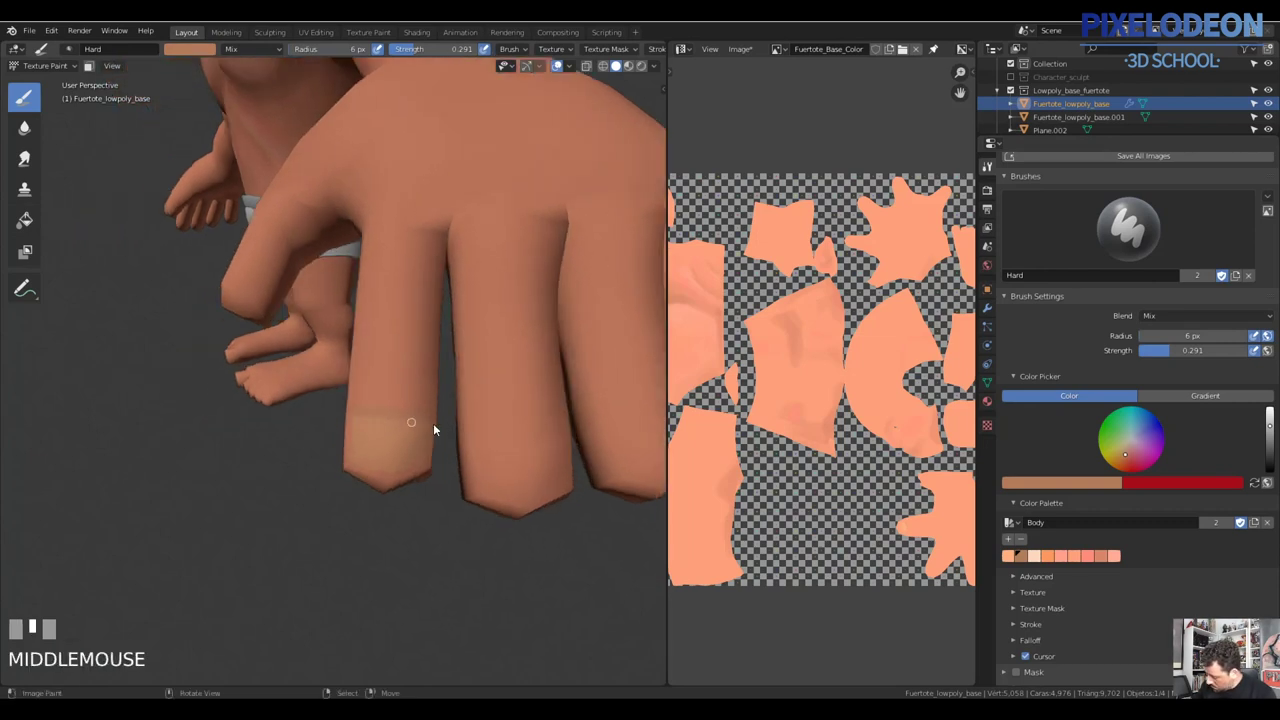
drag(429, 461, 392, 429)
key(ctrl+z)
drag(392, 429, 351, 417)
drag(351, 417, 454, 396)
drag(454, 396, 380, 381)
key(f)
Pick a Body palette skin tone and shrink the brush for fine finger detail
click(396, 381)
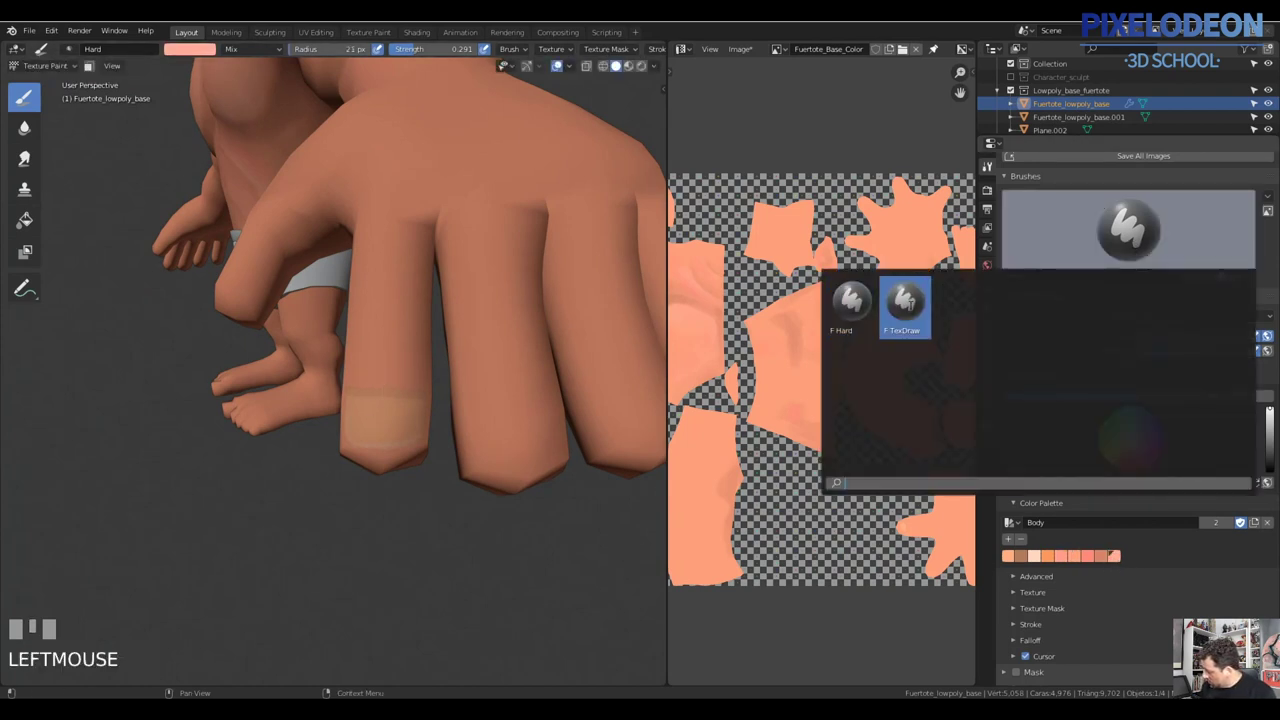
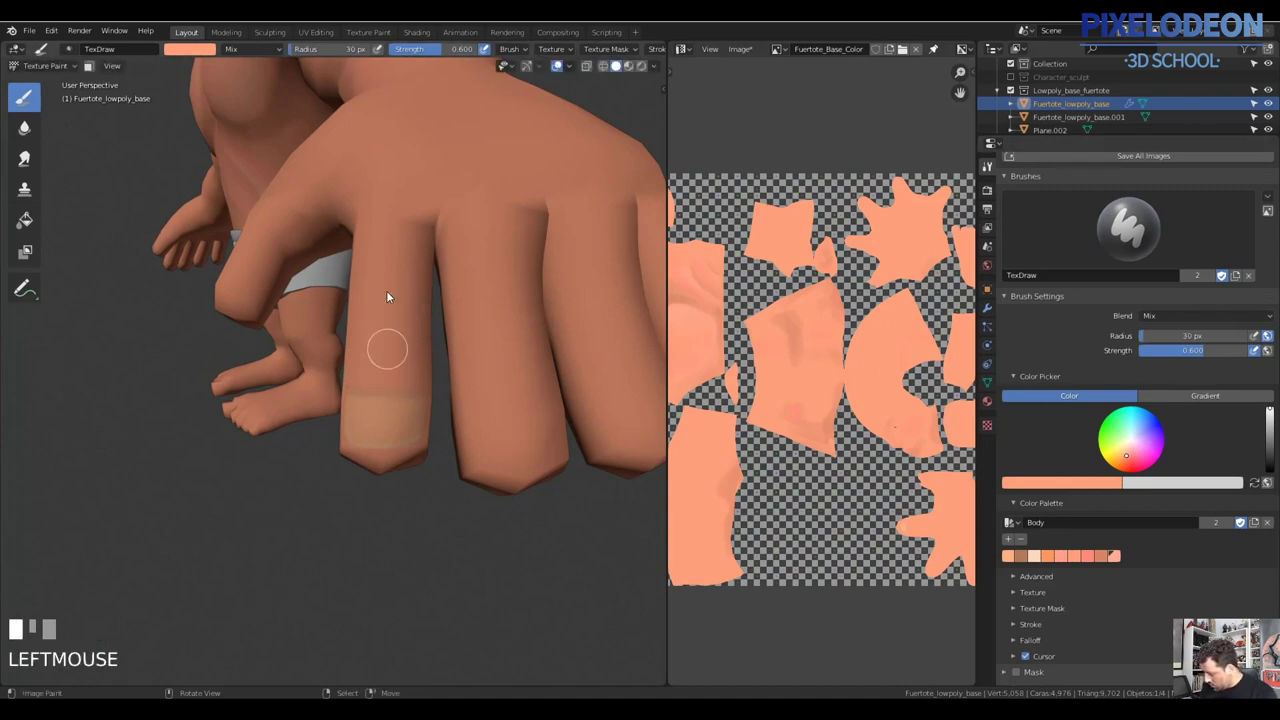
key(ctrl+z)
drag(536, 500, 367, 381)
key(ctrl+z)
drag(370, 369, 371, 375)
key(f)
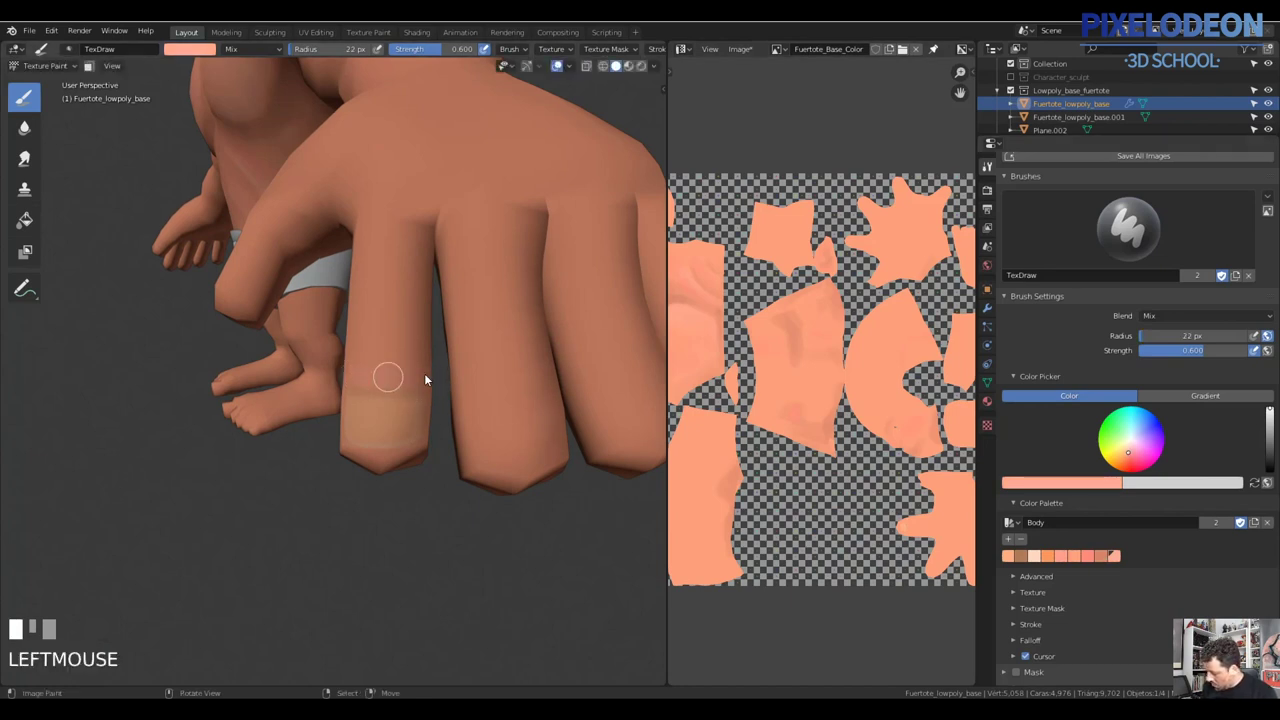
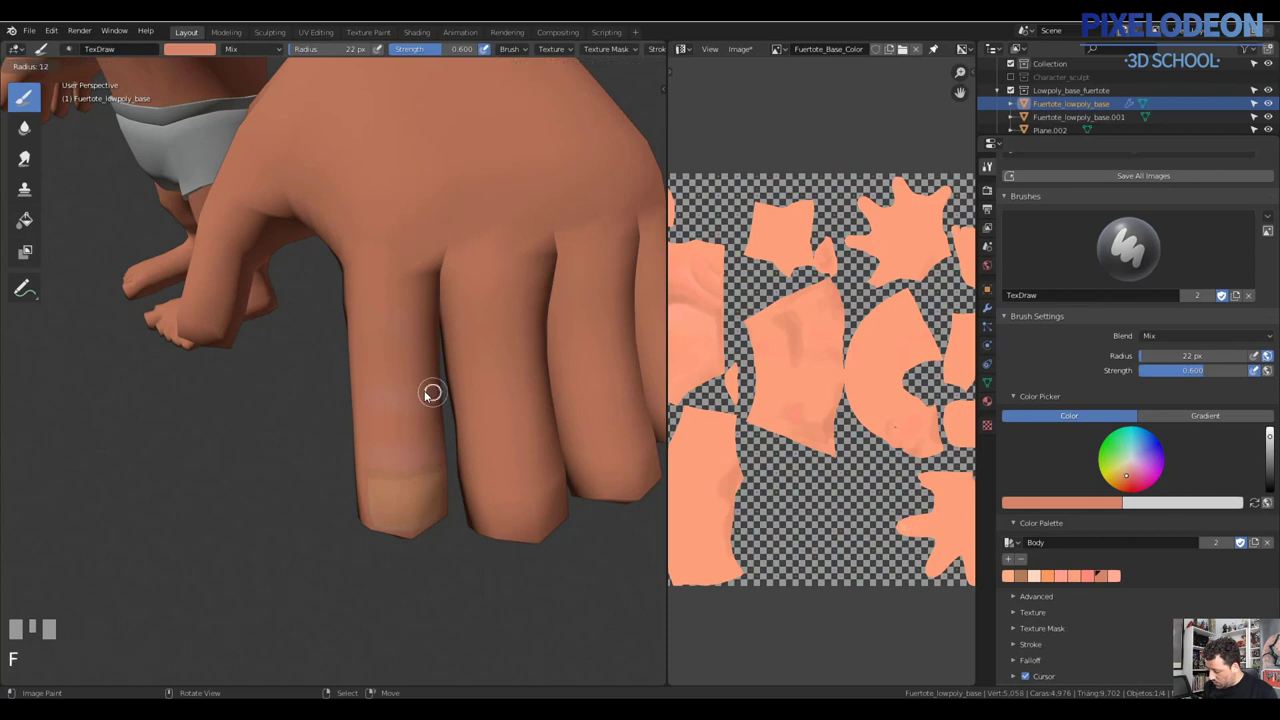
click(405, 411)
key(f)
click(402, 417)
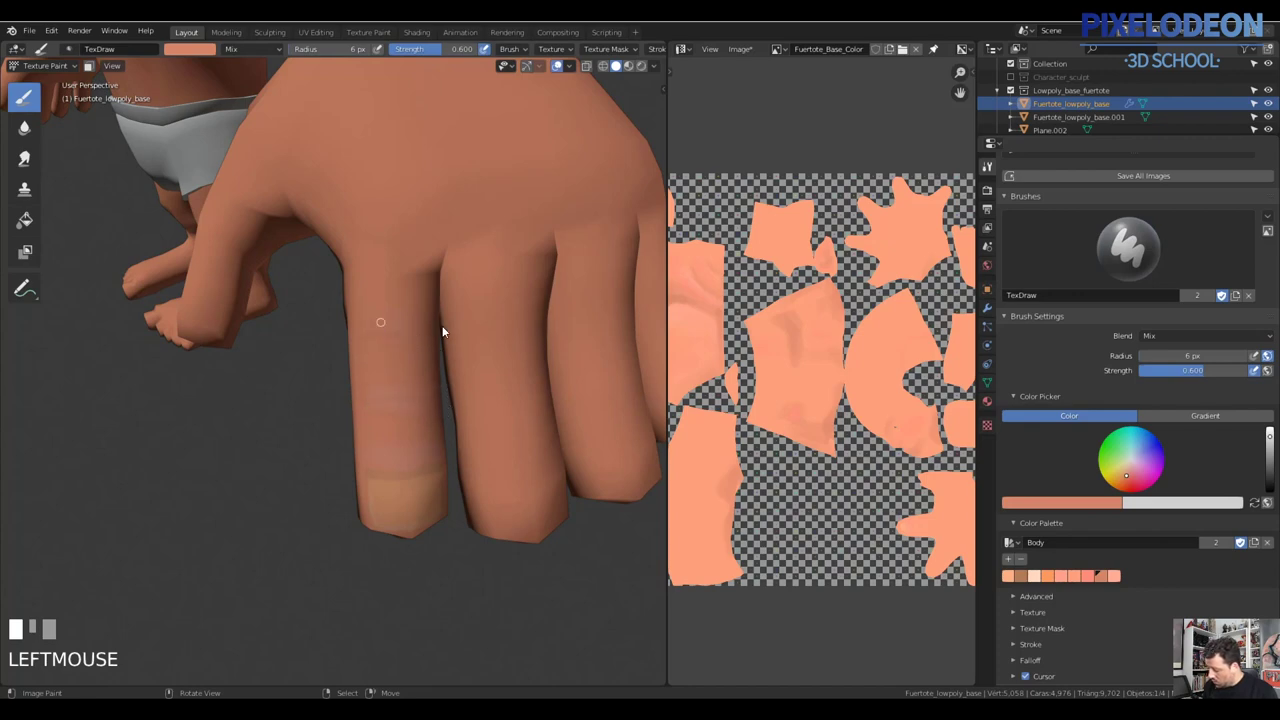
Paint soft crease lines across the finger, tuning the brush size between strokes
drag(468, 363, 442, 431)
click(442, 431)
middle_click(449, 428)
drag(457, 413, 426, 484)
drag(426, 484, 418, 386)
key(f)
click(445, 421)
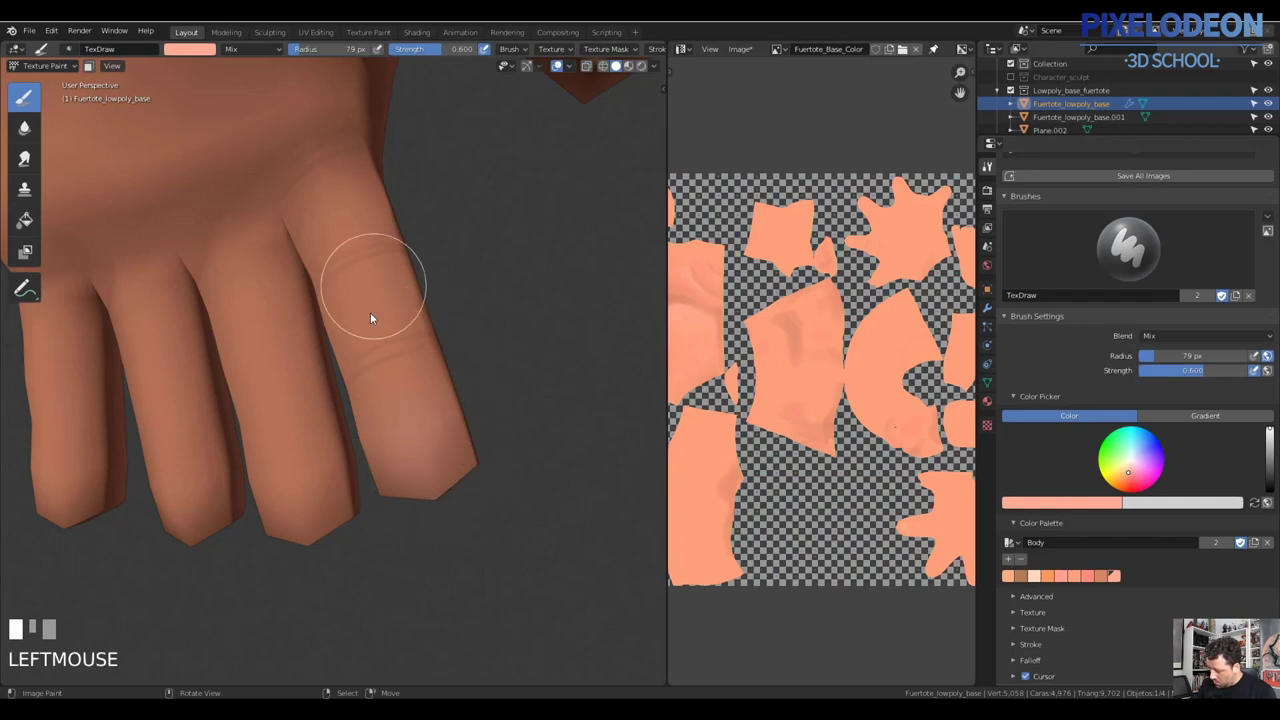
key(f)
click(347, 222)
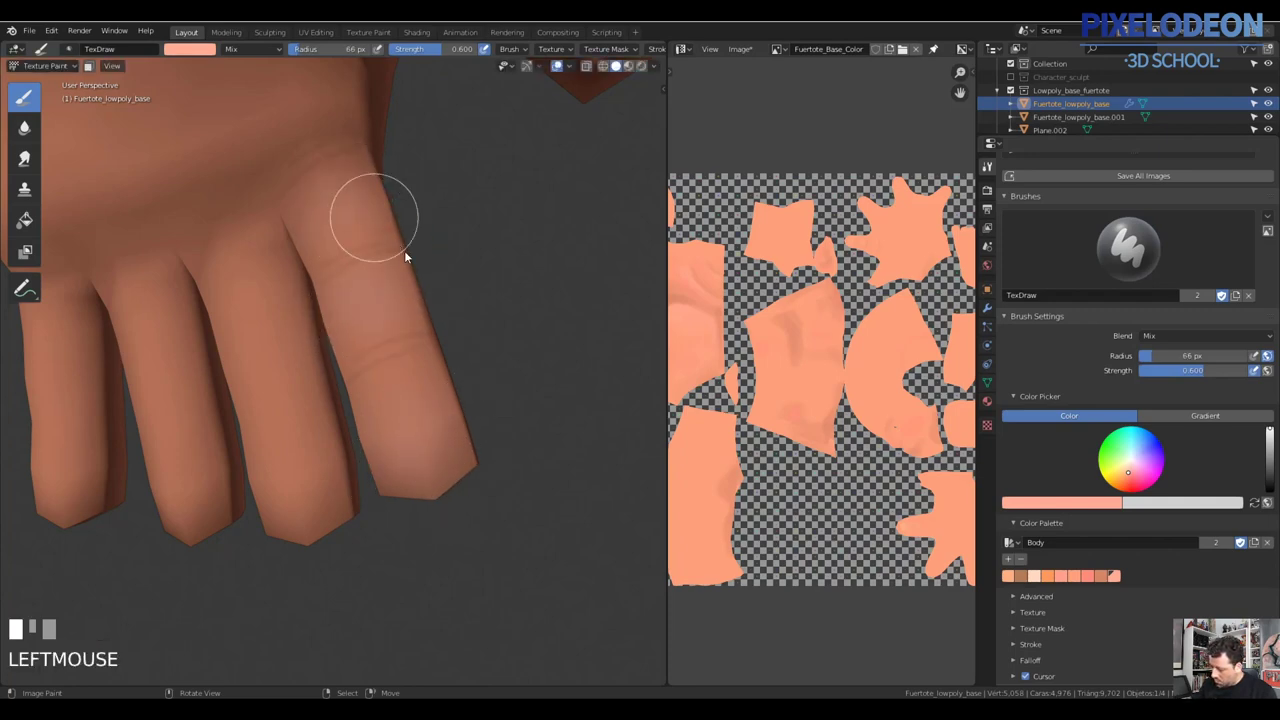
Dab a knuckle crease on the finger and start marking the fingertip
drag(390, 356, 413, 345)
click(413, 345)
key(f)
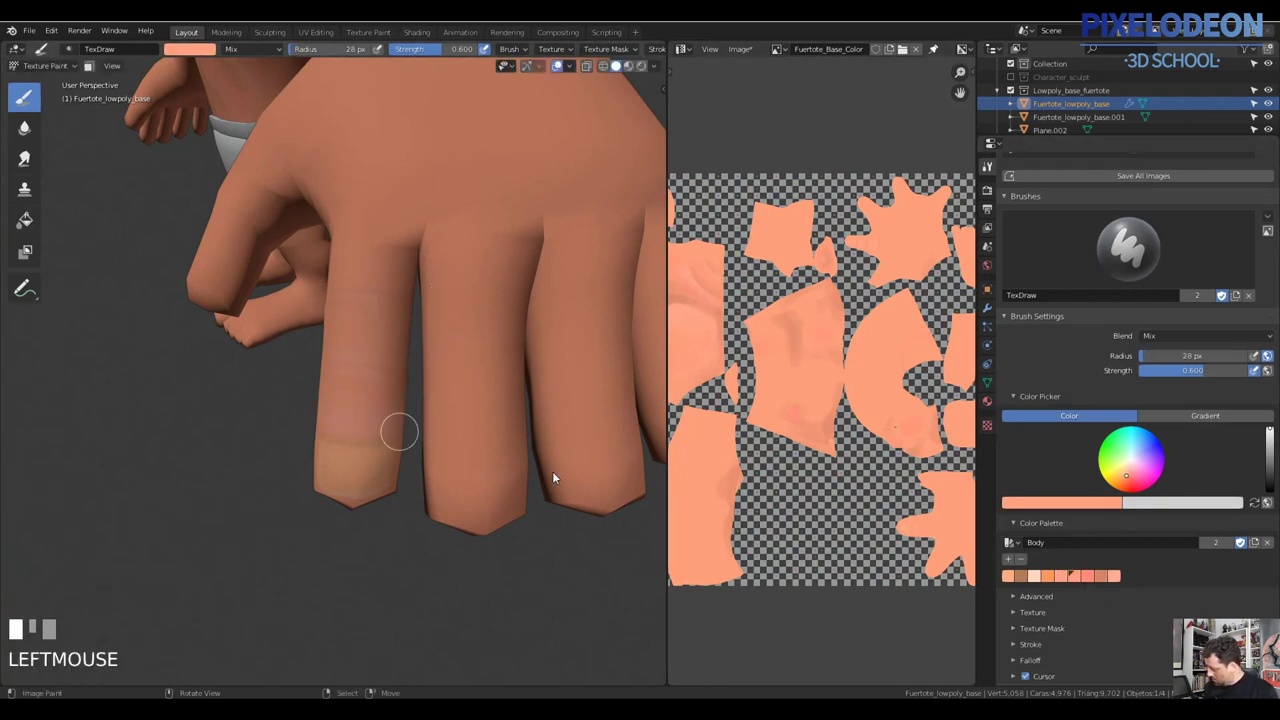
key(f)
click(348, 407)
middle_click(436, 349)
click(392, 251)
Paint the tan nail shape at the fingertip and outline it darker with a 7 px brush
drag(486, 420, 351, 426)
key(f)
click(353, 433)
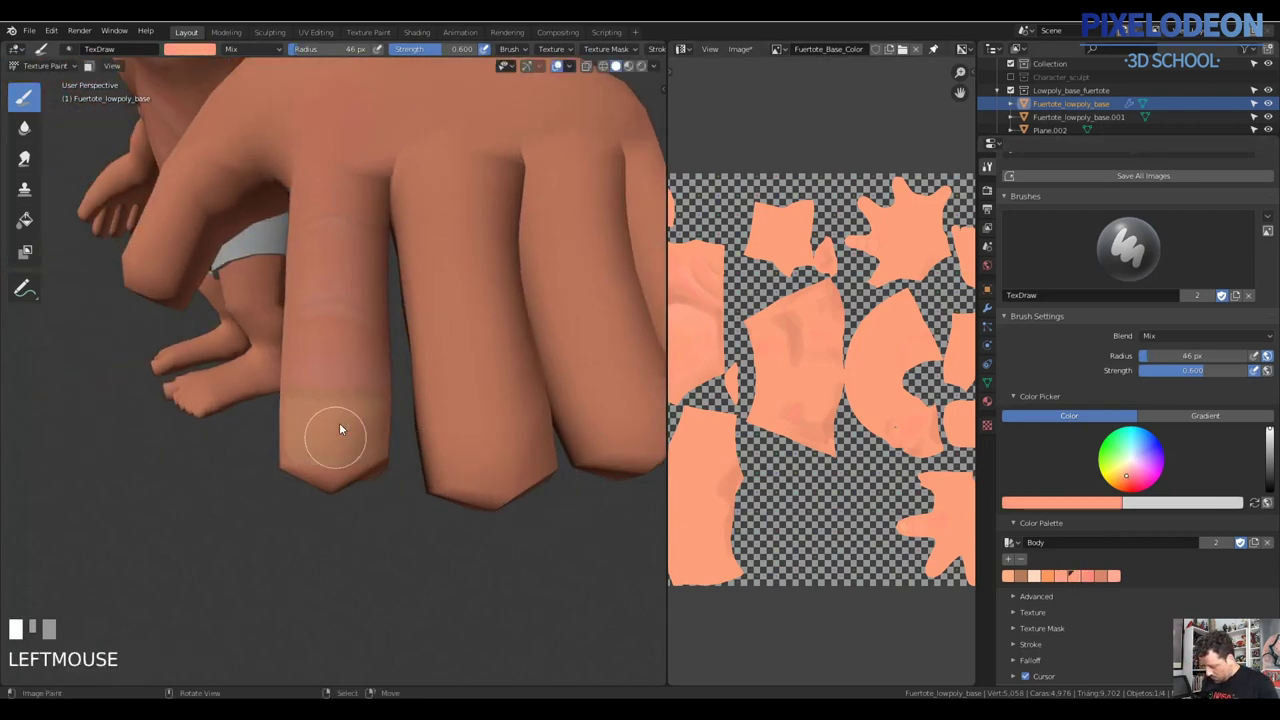
middle_click(340, 466)
drag(313, 457, 415, 411)
drag(415, 411, 407, 427)
key(f)
click(410, 427)
key(f)
click(386, 421)
key(ctrl+z)
Paint a darker outline along the fingernail edge with small strokes and dabs
drag(370, 392, 369, 392)
drag(369, 392, 393, 374)
drag(393, 374, 410, 400)
middle_click(410, 400)
click(483, 404)
middle_click(509, 395)
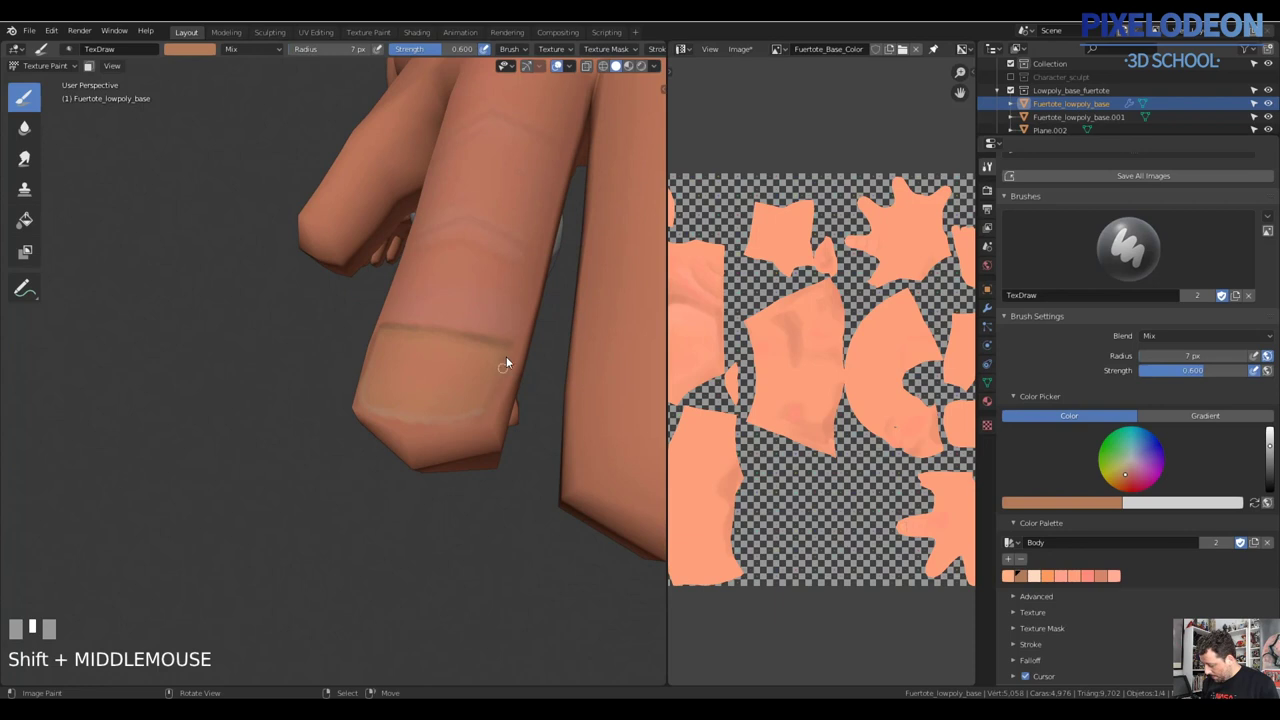
click(485, 429)
Refine the fingernail outline with a few more strokes
middle_click(498, 426)
drag(455, 431, 469, 445)
middle_click(469, 445)
drag(383, 434, 437, 422)
drag(437, 422, 506, 454)
Leave painting mode and pull back to view the whole character
key(Tab)
key(z)
drag(445, 420, 531, 363)
key(Tab)
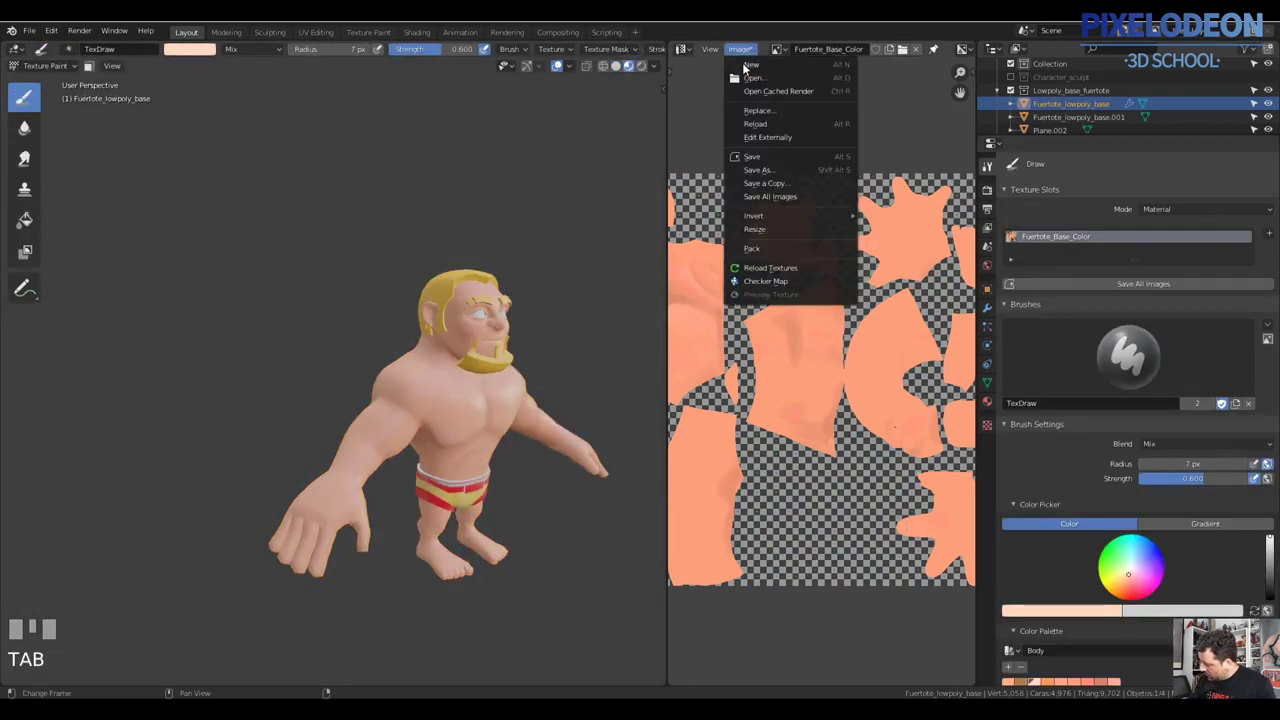
Save the painted Fuertote_Base_Color.png texture and show the body's material settings
click(484, 436)
drag(457, 428, 1090, 349)
click(1090, 349)
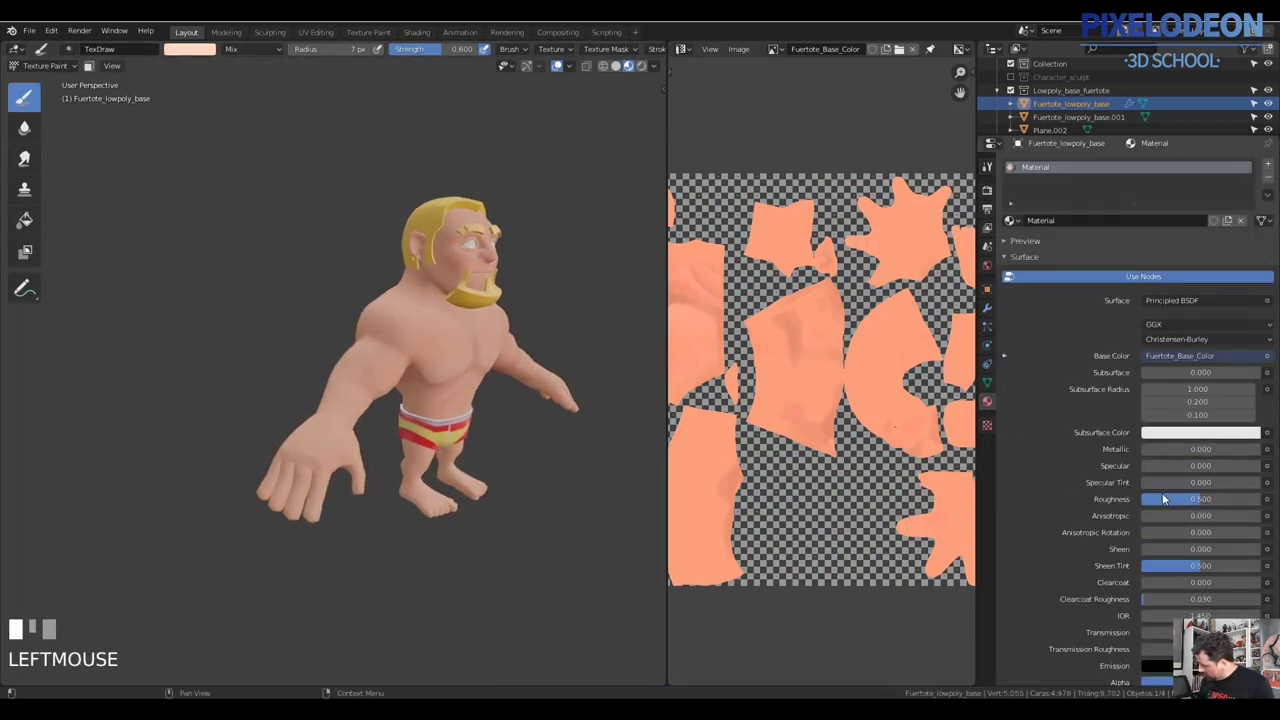
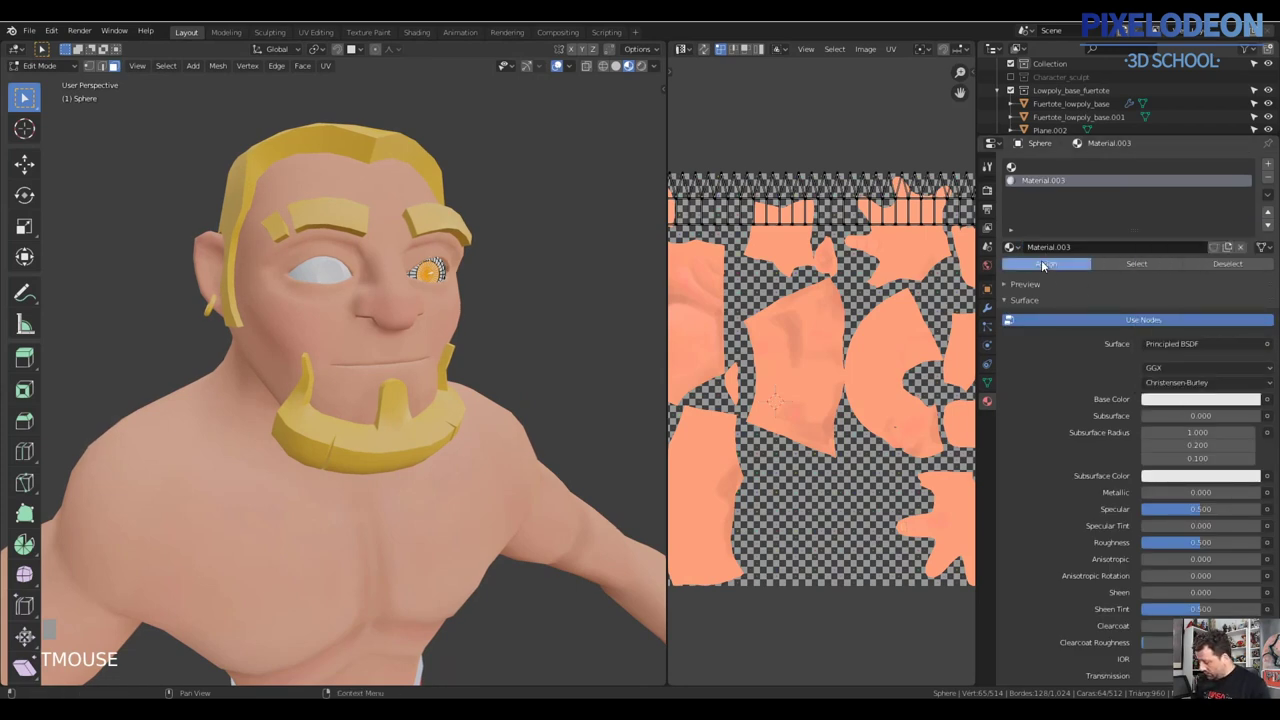
Return to Object Mode to see the eyes with their dark pupils
key(Tab)
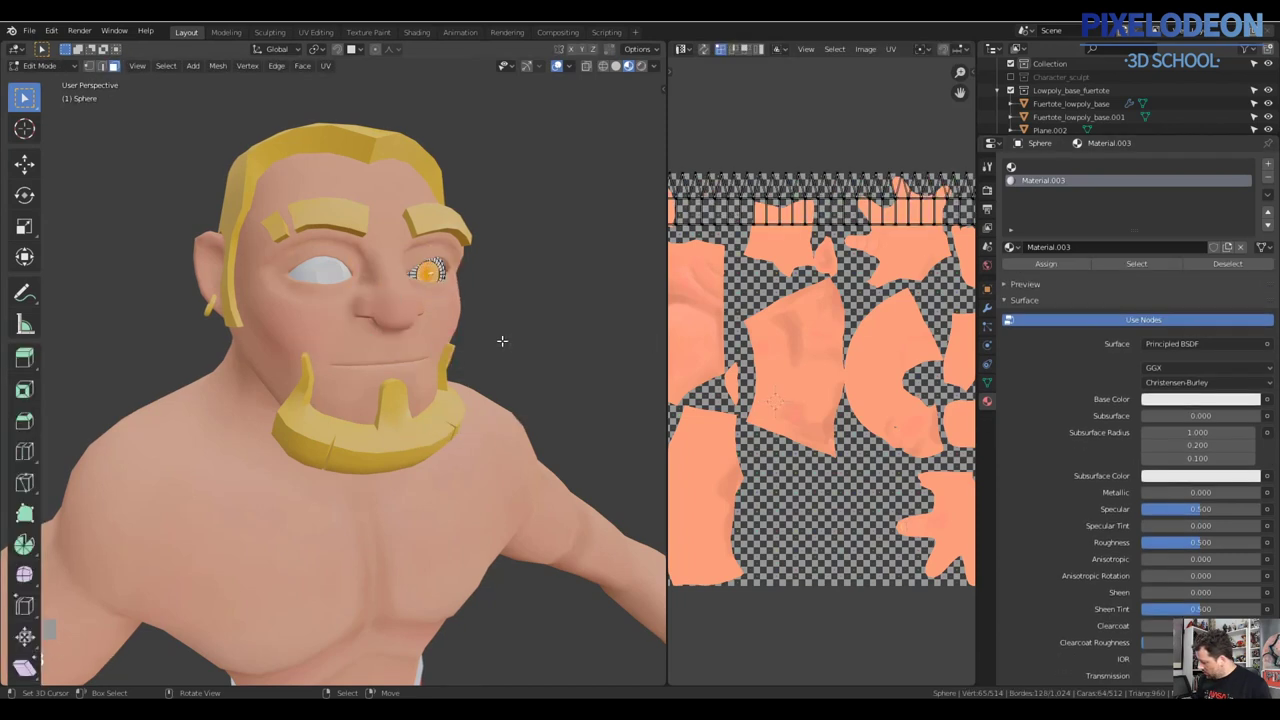